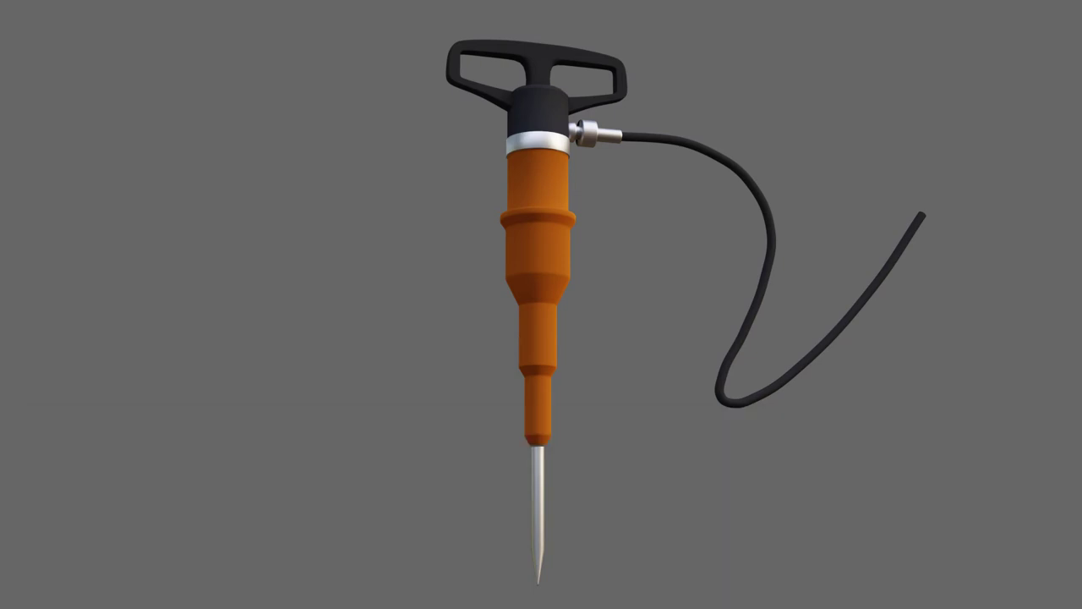
Bring up the Add > Mesh primitive list over the pump reference image.
{"action": "left_click", "coordinate": [465, 399]}
Add a cylinder, zoom to the reference needle tip and shrink it to the needle's thickness.
{"action": "key", "text": "shift+a"}
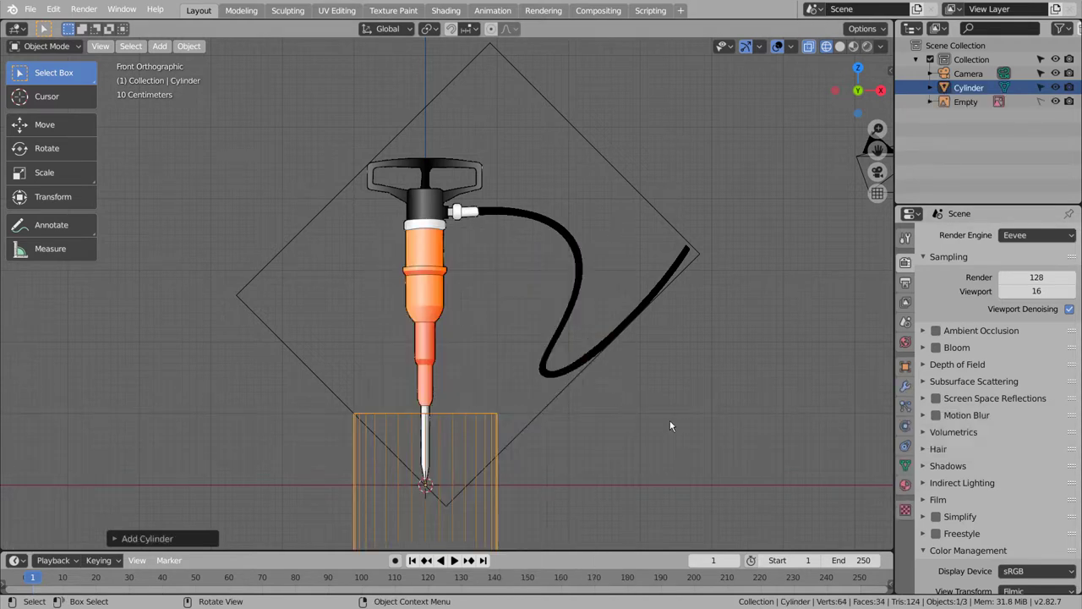
{"action": "key", "text": "s"}
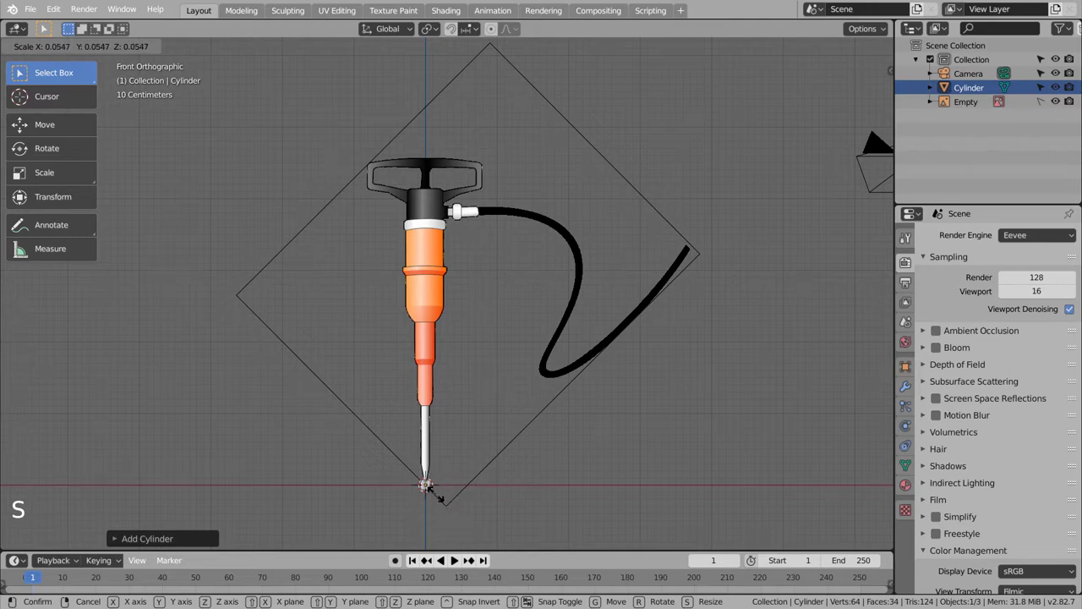
{"action": "scroll", "scroll_direction": "up", "scroll_amount": 3}
{"action": "middle_click", "coordinate": [473, 469]}
{"action": "scroll", "scroll_direction": "up", "scroll_amount": 3}
{"action": "middle_click", "coordinate": [499, 343]}
{"action": "scroll", "scroll_direction": "up", "scroll_amount": 3}
{"action": "middle_click", "coordinate": [519, 426]}
{"action": "key", "text": "s"}
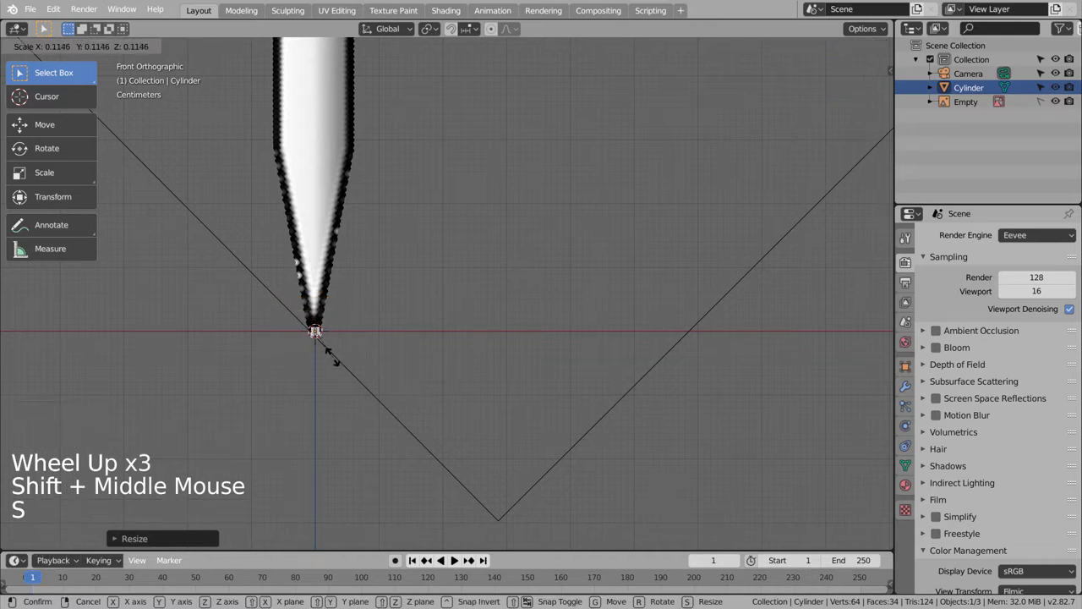
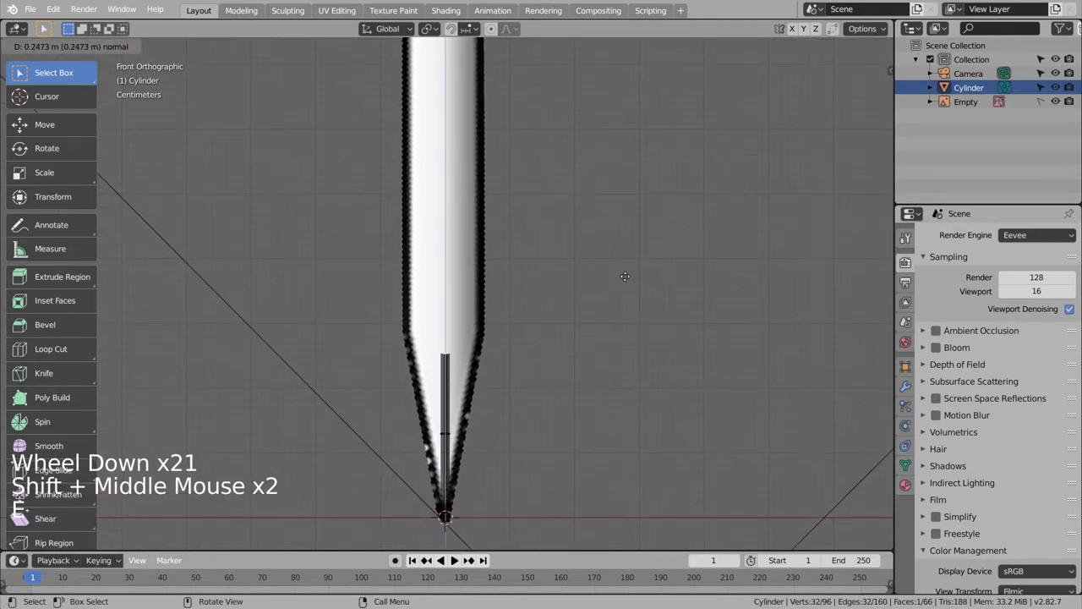
Extrude the cylinder up the needle in sections, scaling each ring to the reference outline.
{"action": "key", "text": "s"}
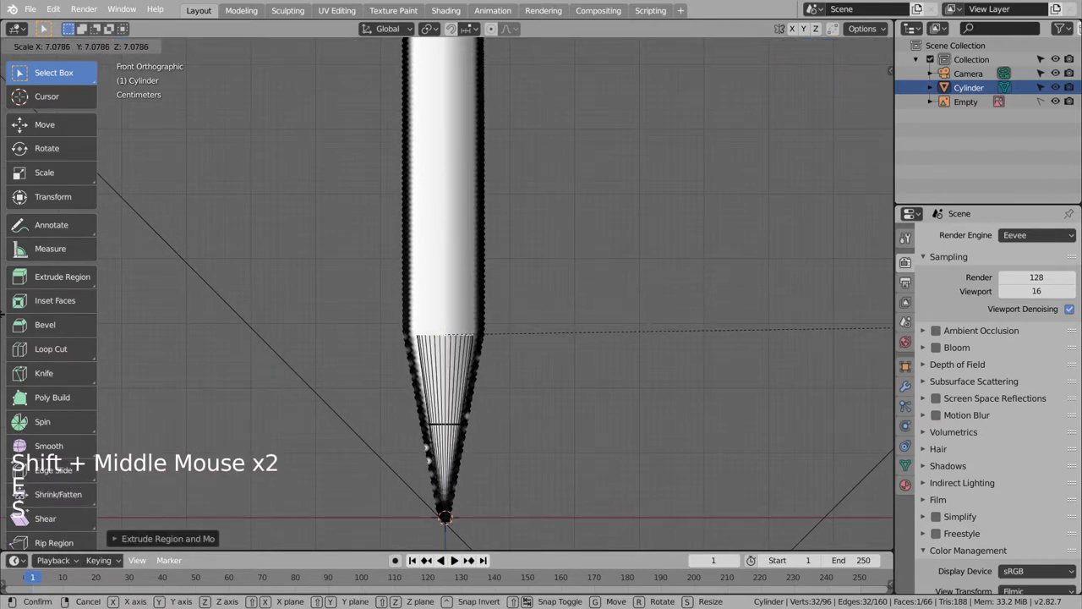
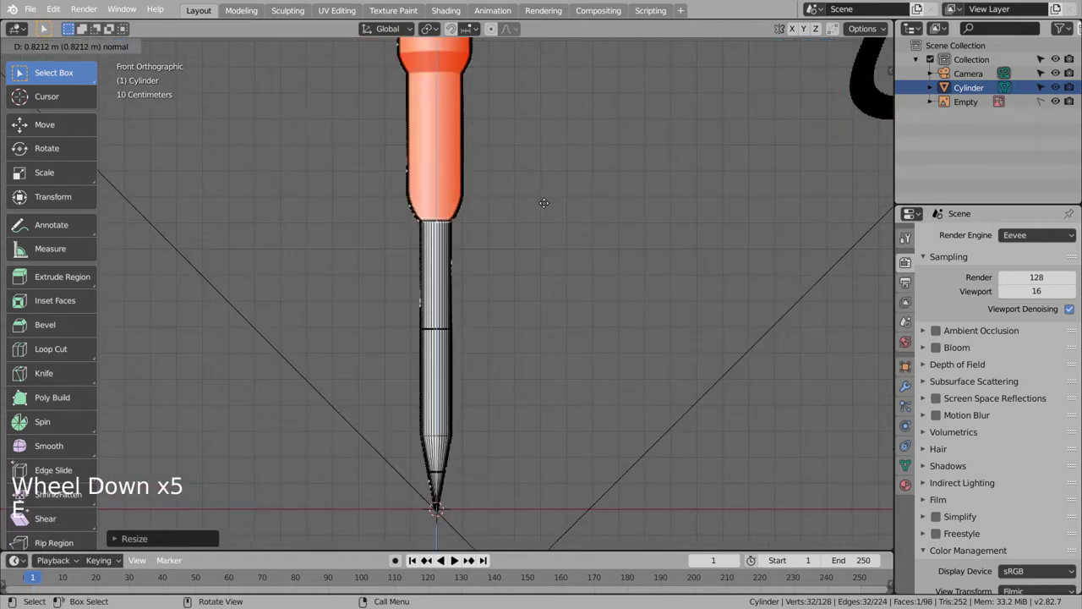
{"action": "key", "text": "e"}
{"action": "key", "text": "e"}
{"action": "key", "text": "s"}
{"action": "key", "text": "e"}
{"action": "key", "text": "s"}
{"action": "key", "text": "g"}
{"action": "key", "text": "e"}
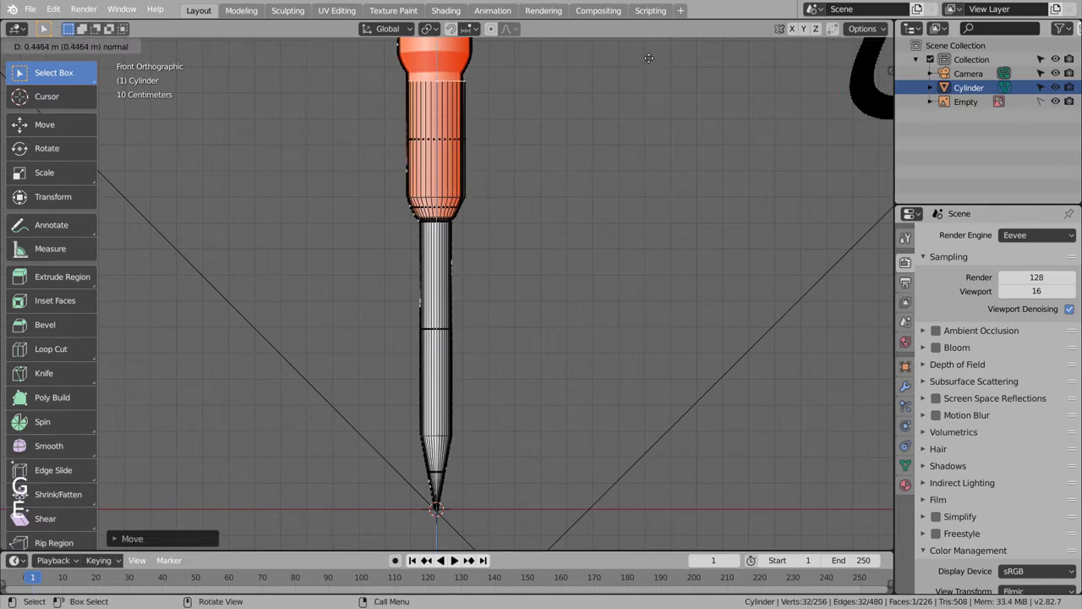
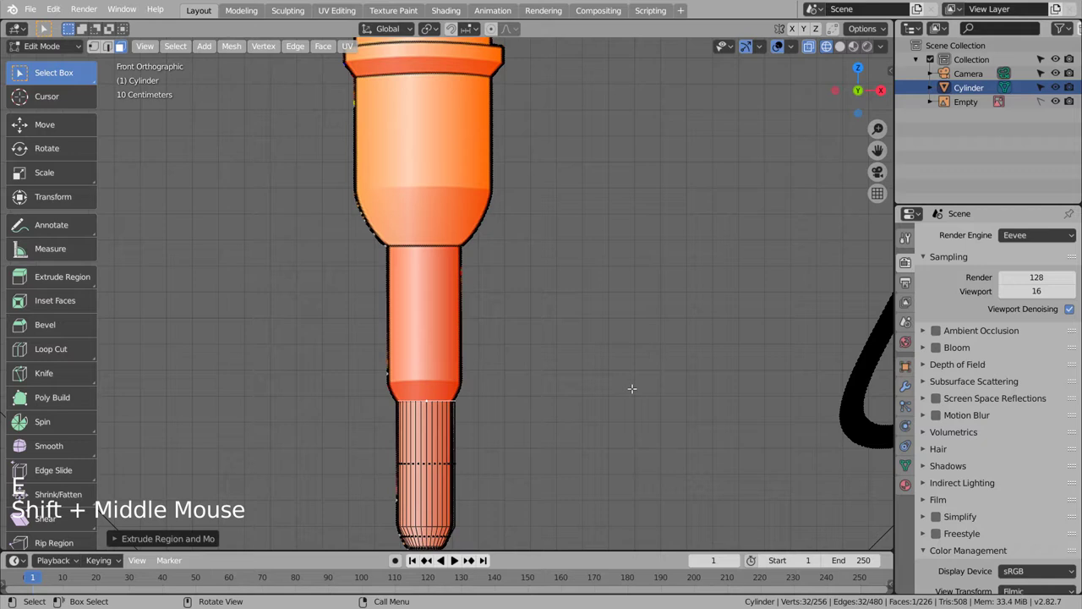
Continue extruding into the lower orange steps, widening the rings to the body's width.
{"action": "key", "text": "e"}
{"action": "key", "text": "s"}
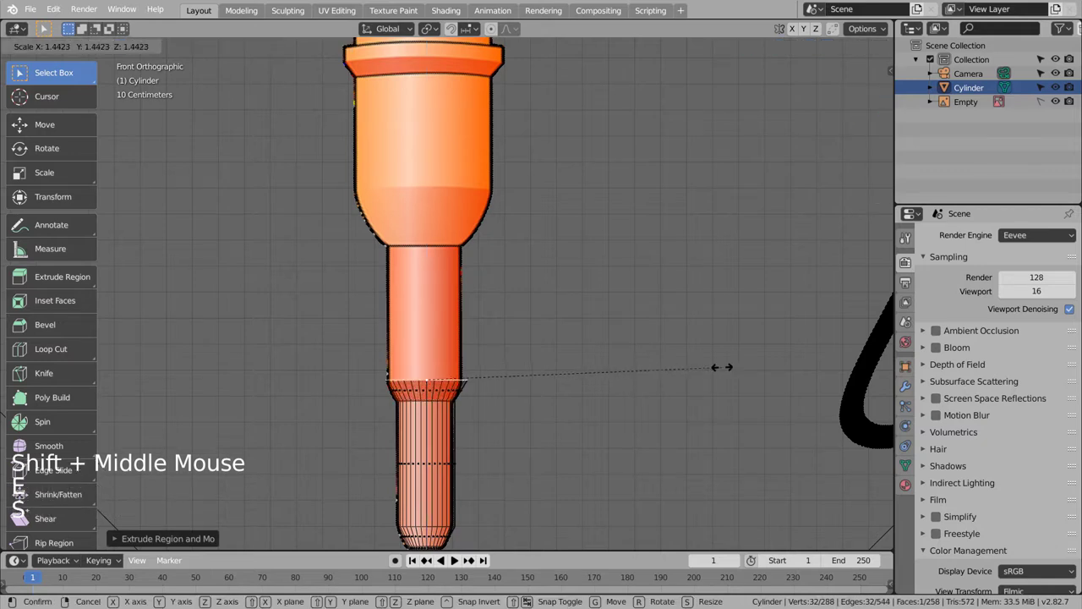
{"action": "key", "text": "e"}
{"action": "key", "text": "e"}
{"action": "key", "text": "s"}
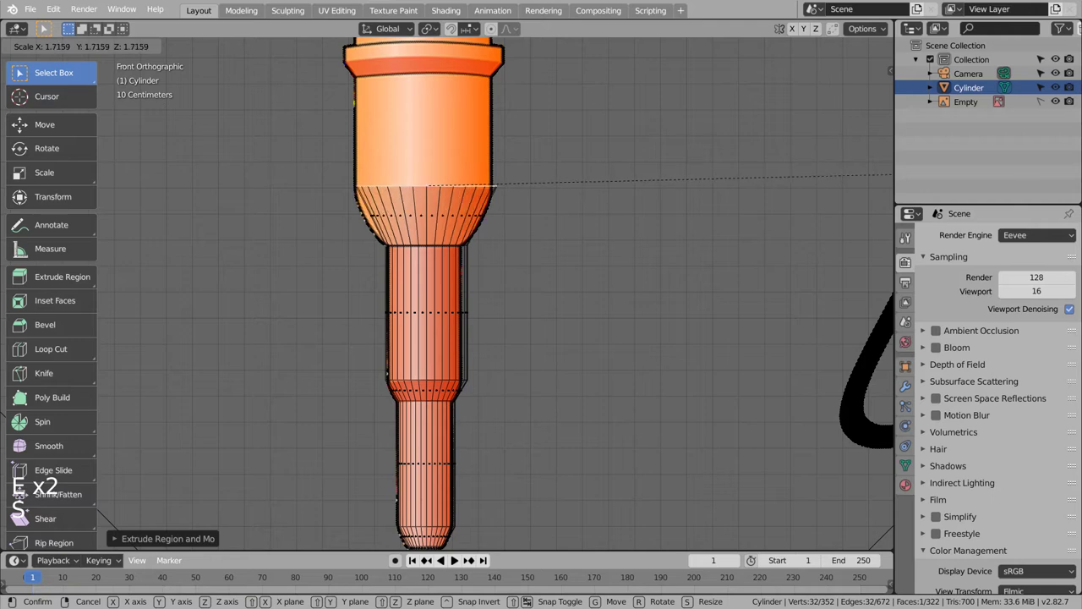
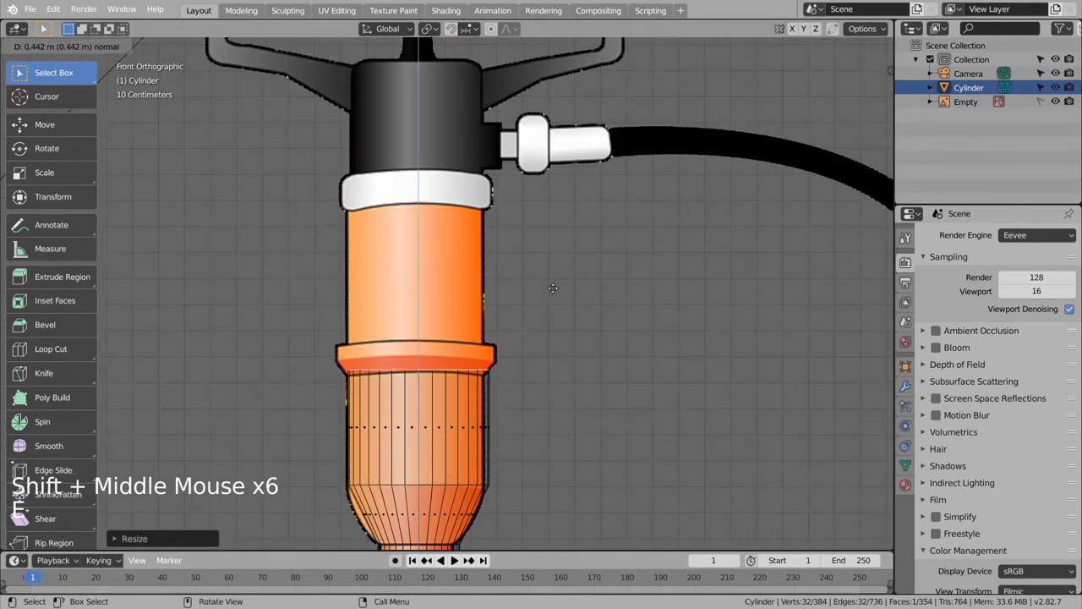
Extrude and scale further sections up the flared step toward the collar, undoing the overshoot.
{"action": "key", "text": "e"}
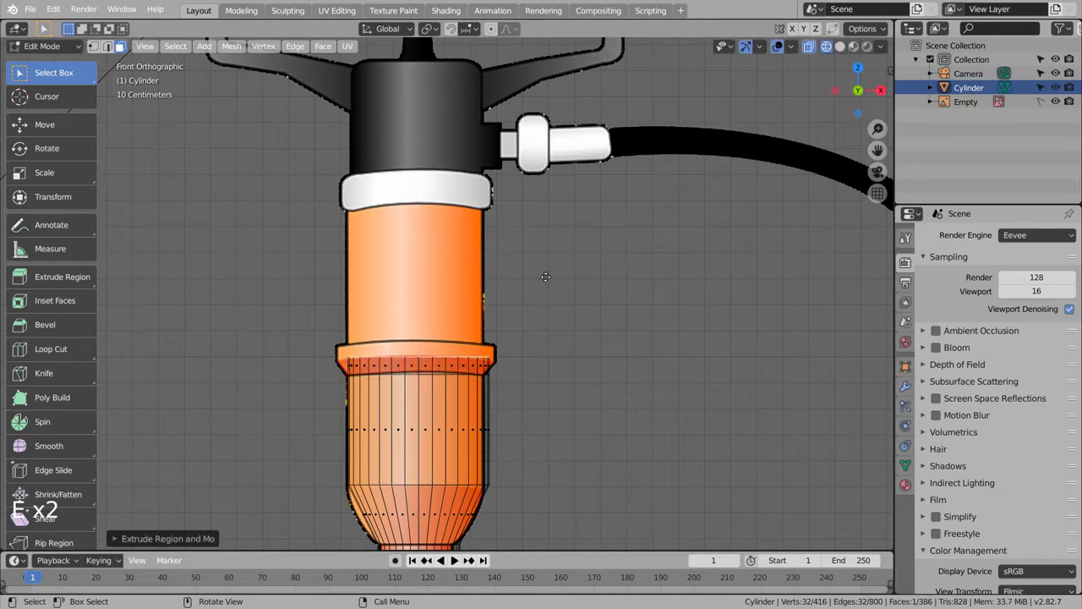
{"action": "key", "text": "s"}
{"action": "key", "text": "e"}
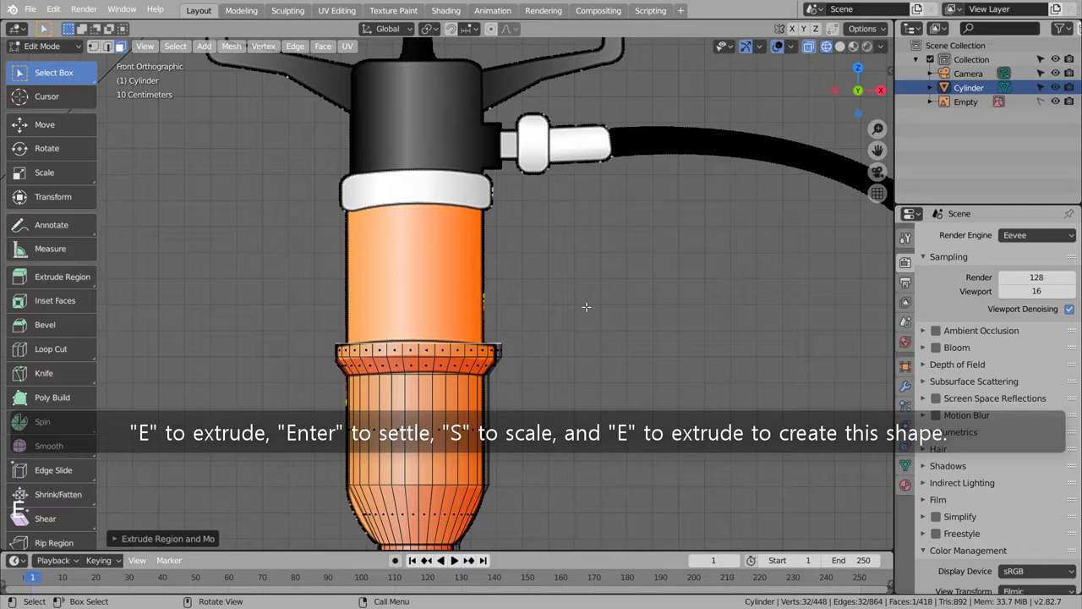
{"action": "key", "text": "e"}
{"action": "key", "text": "s"}
{"action": "key", "text": "e"}
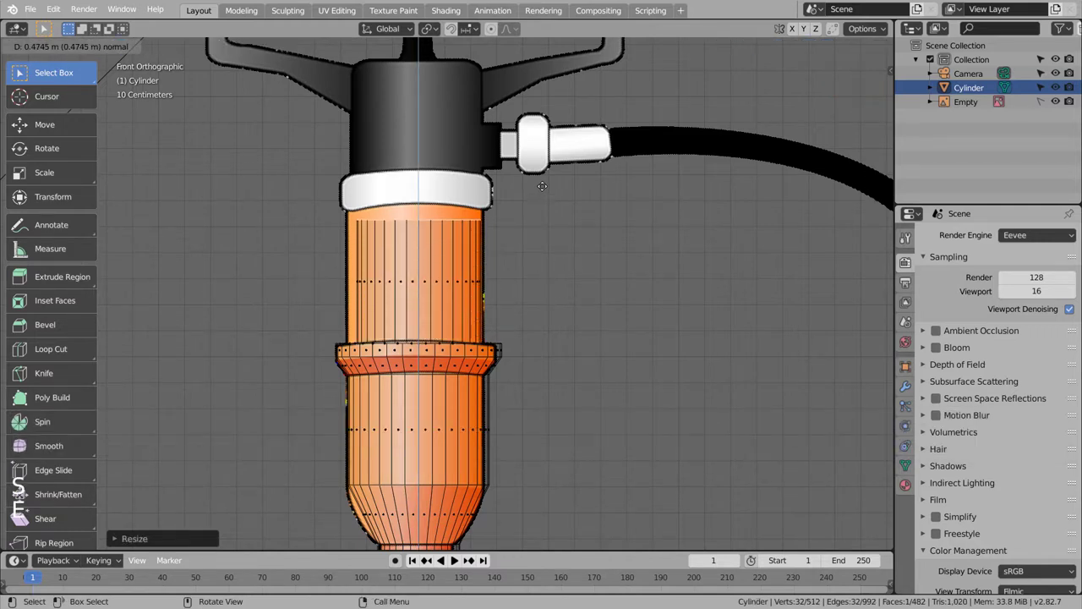
{"action": "key", "text": "ctrl+z"}
{"action": "key", "text": "ctrl+z"}
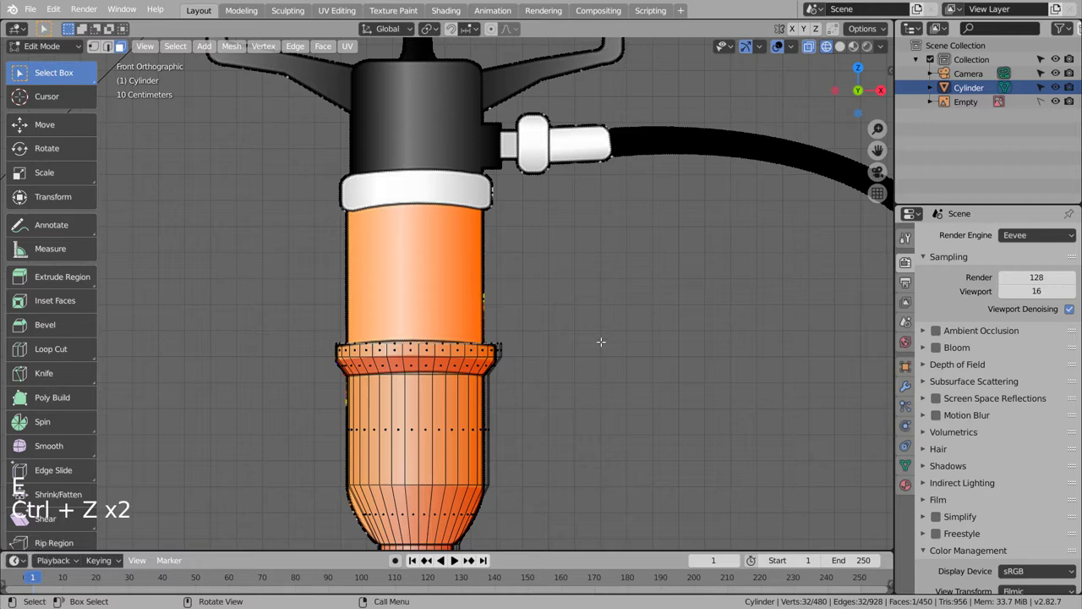
Rebuild the flare and extend the body to the white collar, then return to the front view.
{"action": "key", "text": "s"}
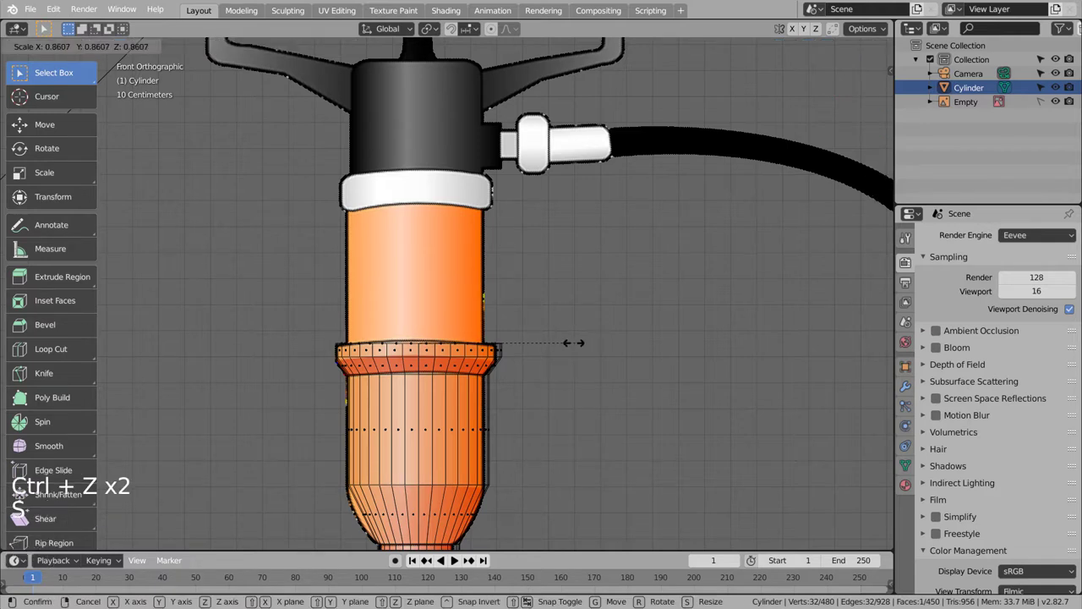
{"action": "key", "text": "e"}
{"action": "key", "text": "ctrl+z"}
{"action": "key", "text": "s"}
{"action": "key", "text": "e"}
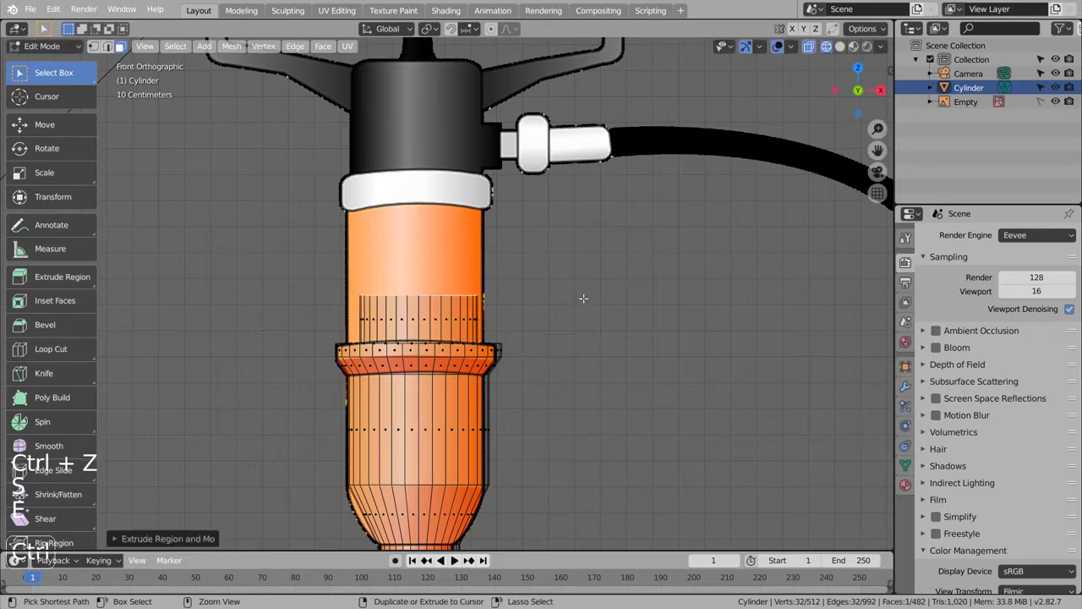
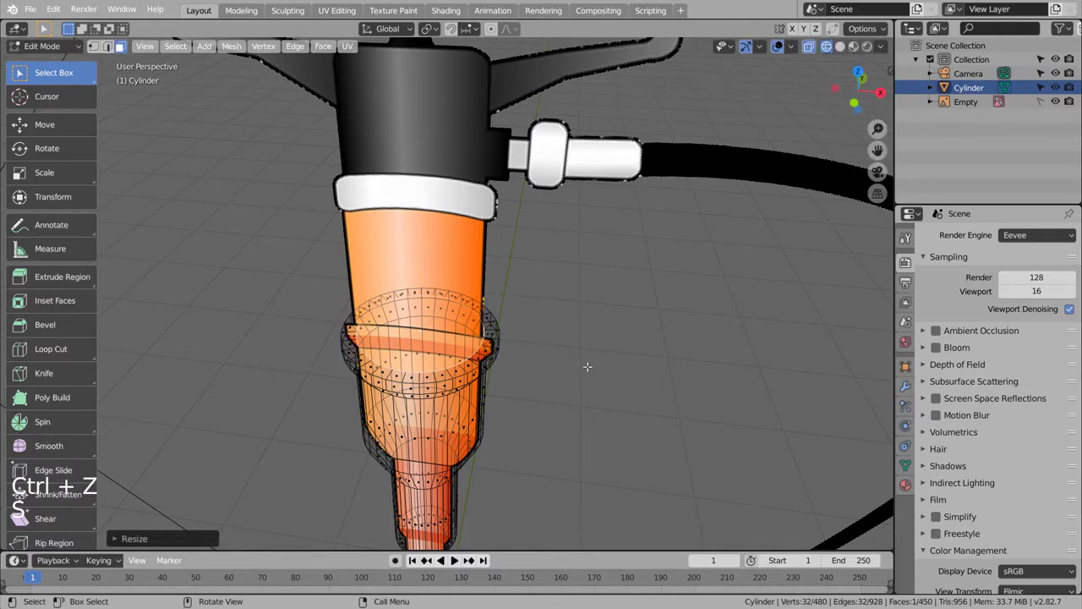
{"action": "key", "text": "KP_2"}
{"action": "key", "text": "KP_1"}
{"action": "key", "text": "e"}
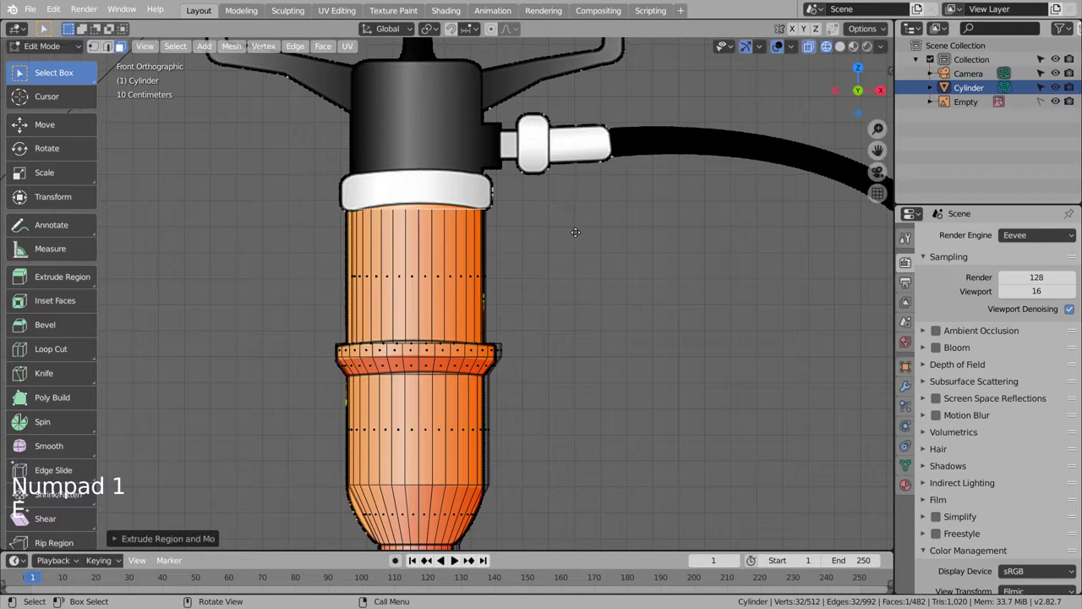
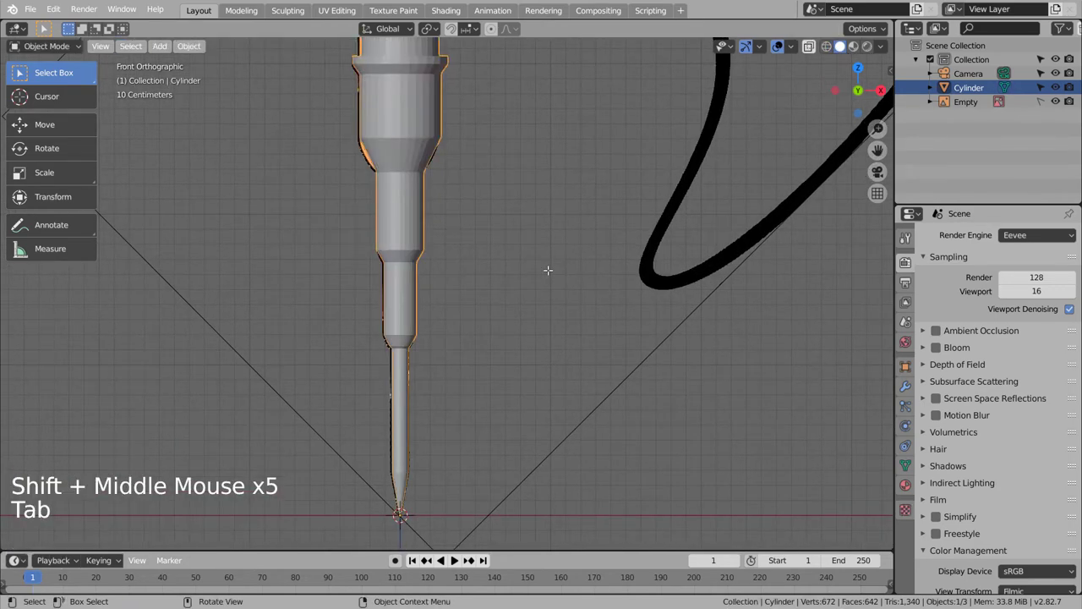
Shade the body smooth and add loop cuts tight against the lower step edges.
{"action": "right_click", "coordinate": [422, 147]}
{"action": "key", "text": "Tab"}
{"action": "scroll", "scroll_direction": "up", "scroll_amount": 3}
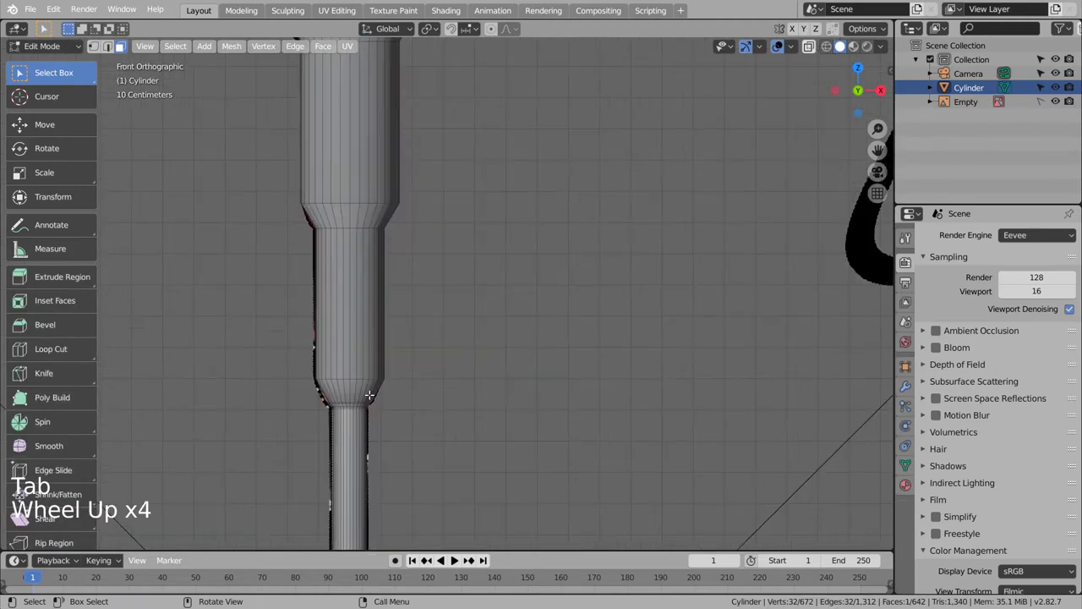
{"action": "key", "text": "ctrl+r"}
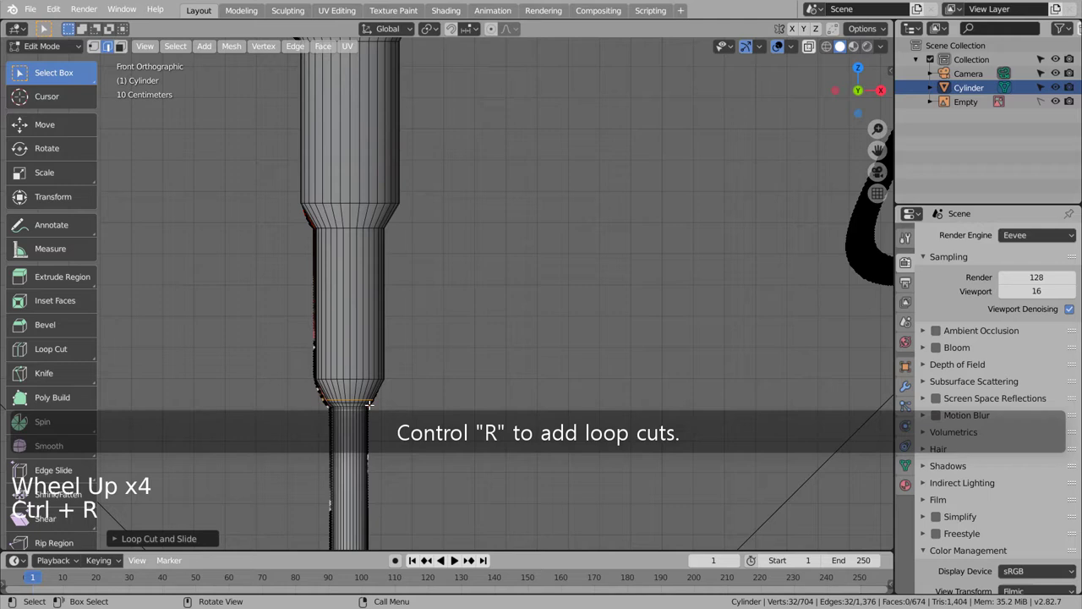
{"action": "key", "text": "ctrl+r"}
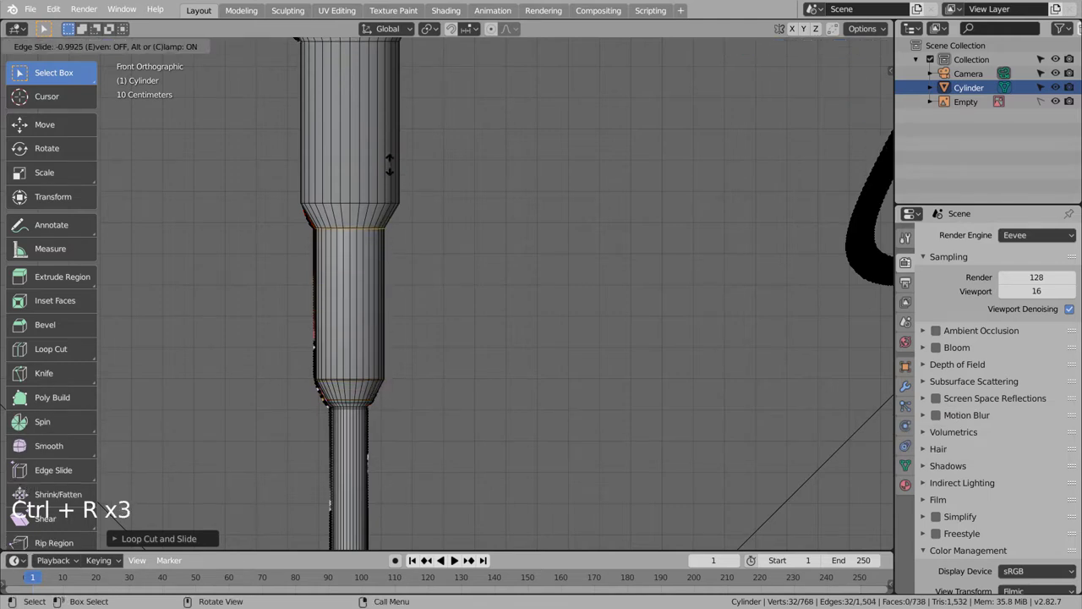
{"action": "key", "text": "ctrl+r"}
{"action": "key", "text": "ctrl+r"}
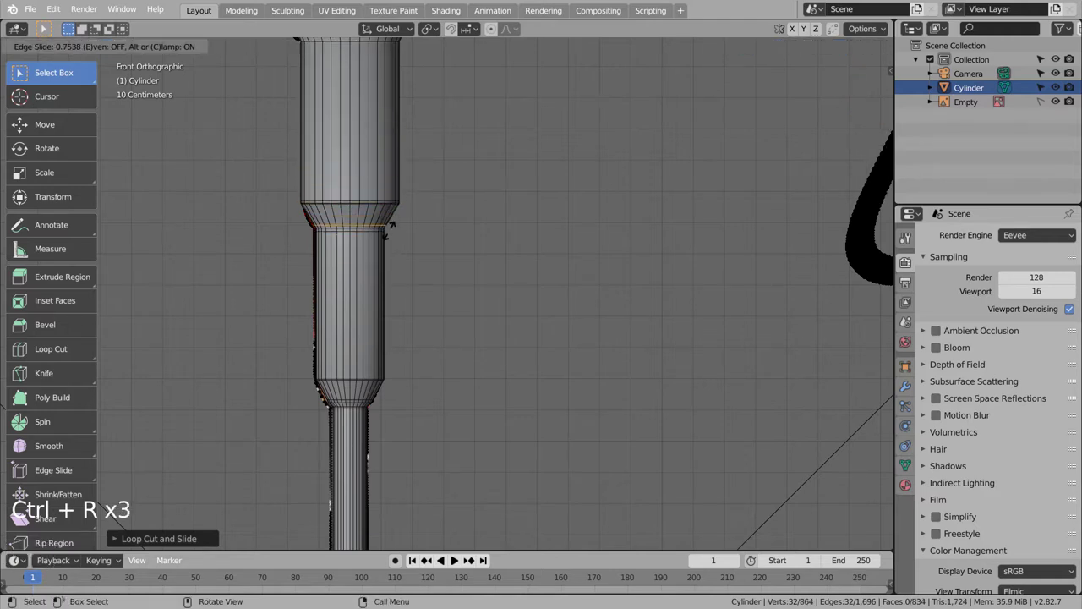
{"action": "key", "text": "ctrl+r"}
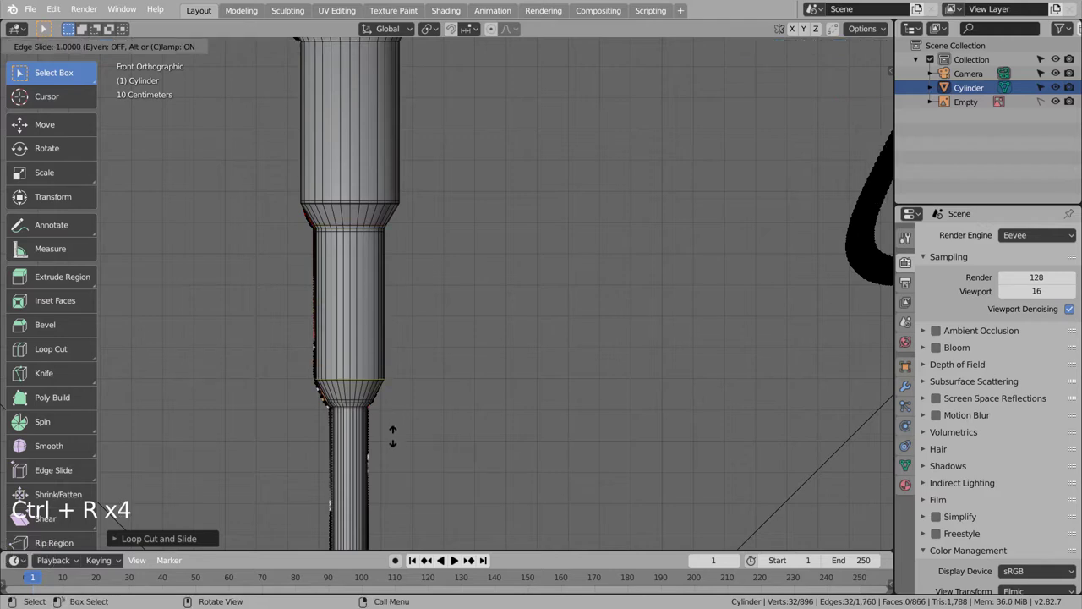
Add further loop cuts placed tight against the flared step edge.
{"action": "key", "text": "Tab"}
{"action": "middle_click", "coordinate": [491, 202]}
{"action": "middle_click", "coordinate": [491, 368]}
{"action": "key", "text": "Tab"}
{"action": "key", "text": "ctrl+r"}
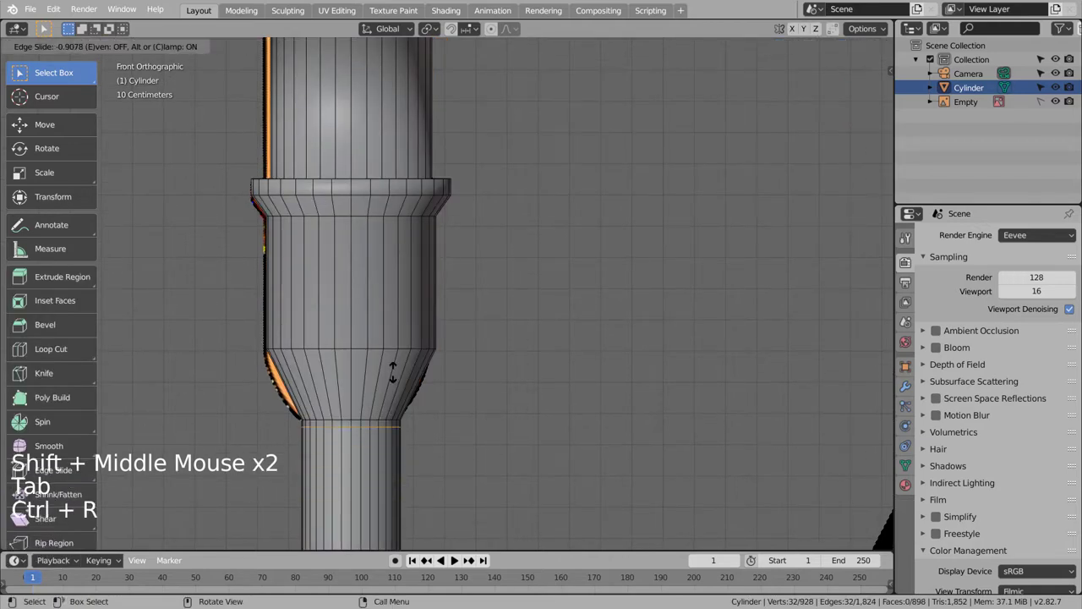
{"action": "key", "text": "ctrl+r"}
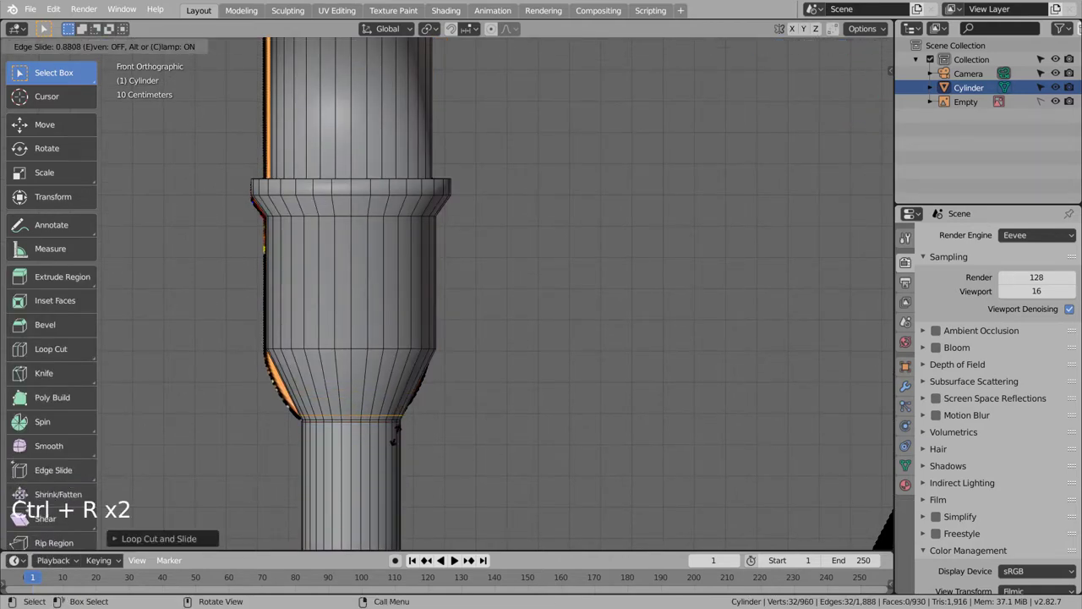
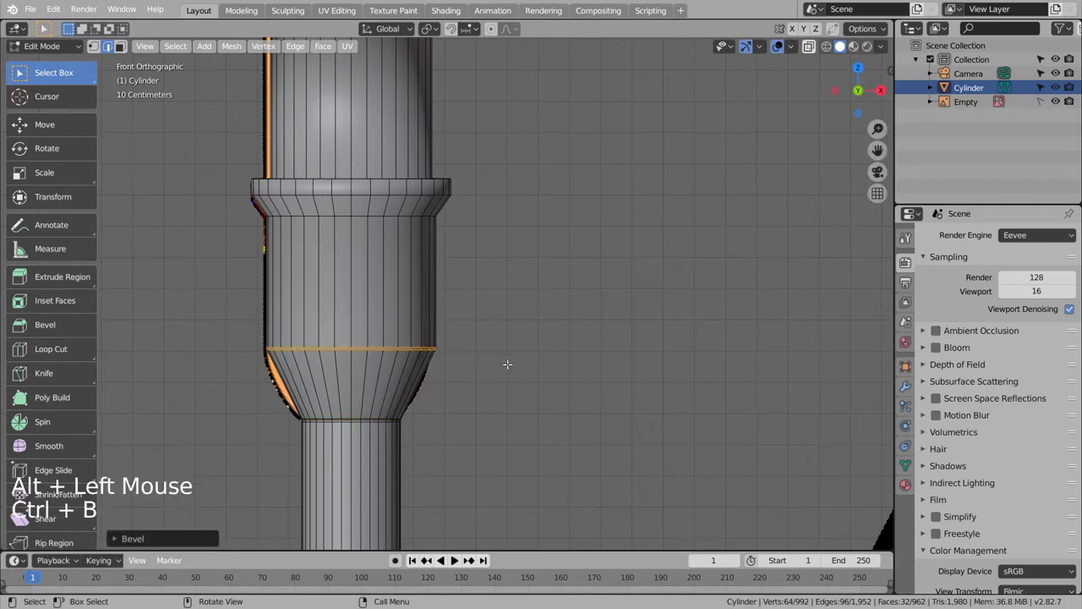
Bevel the step edge loop into several closely spaced supporting loops.
{"action": "key", "text": "Tab"}
{"action": "key", "text": "Tab"}
{"action": "scroll", "scroll_direction": "up", "scroll_amount": 3}
{"action": "key", "text": "ctrl+z"}
{"action": "key", "text": "ctrl+z"}
{"action": "key", "text": "ctrl+b"}
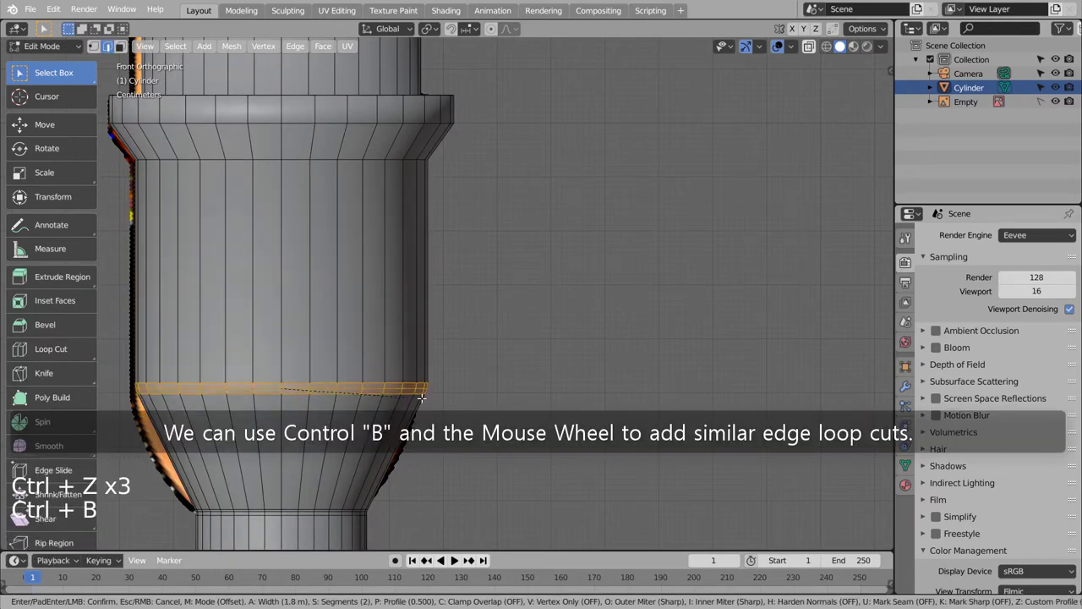
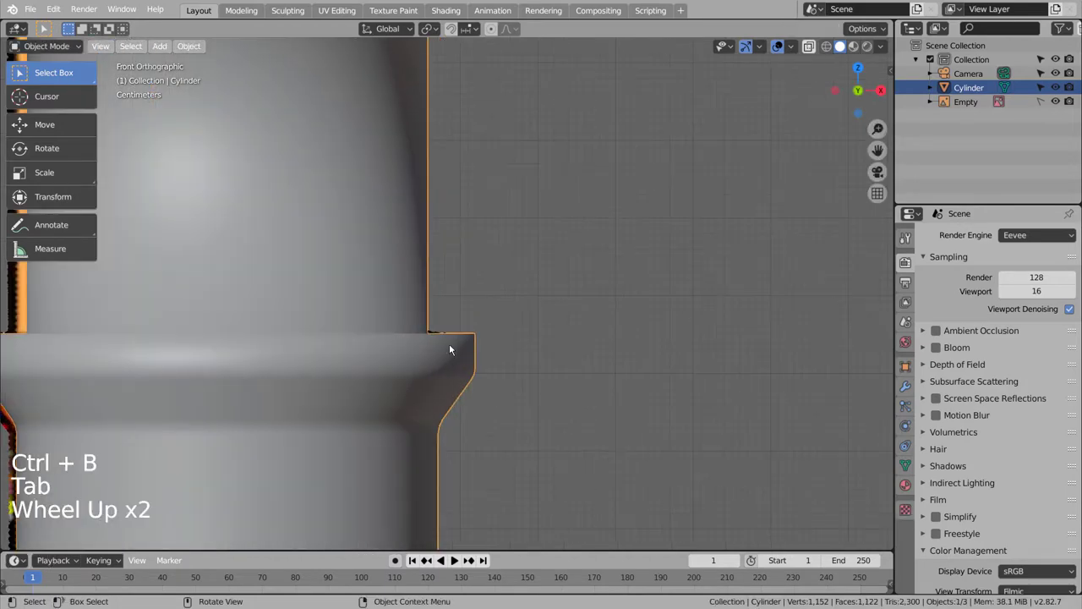
Reframe the middle of the body and switch into mesh editing for the ring band.
{"action": "middle_click", "coordinate": [454, 348]}
{"action": "middle_click", "coordinate": [447, 360]}
{"action": "key", "text": "Tab"}
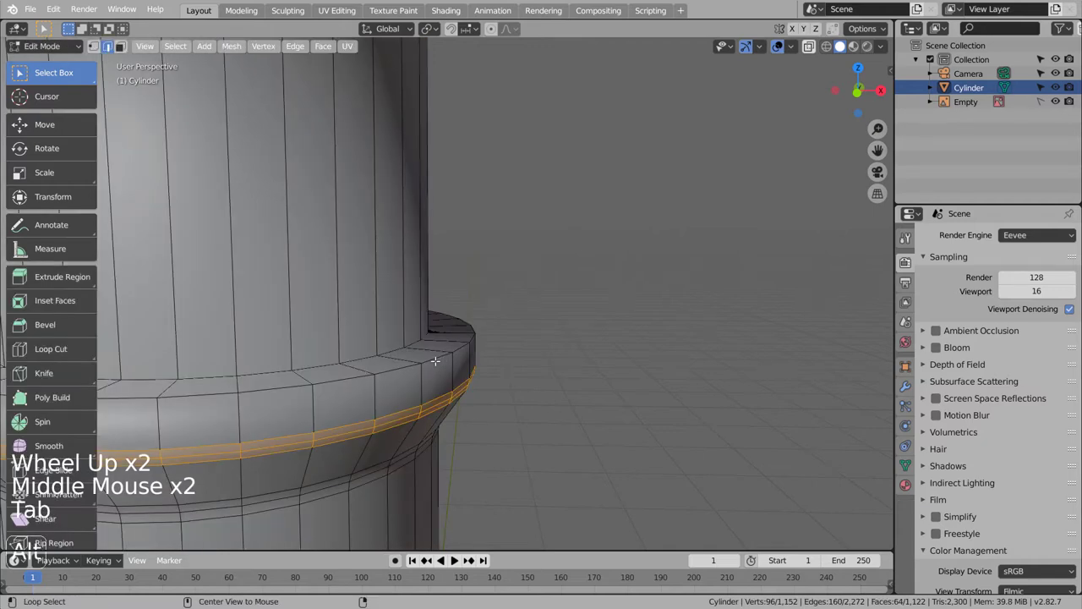
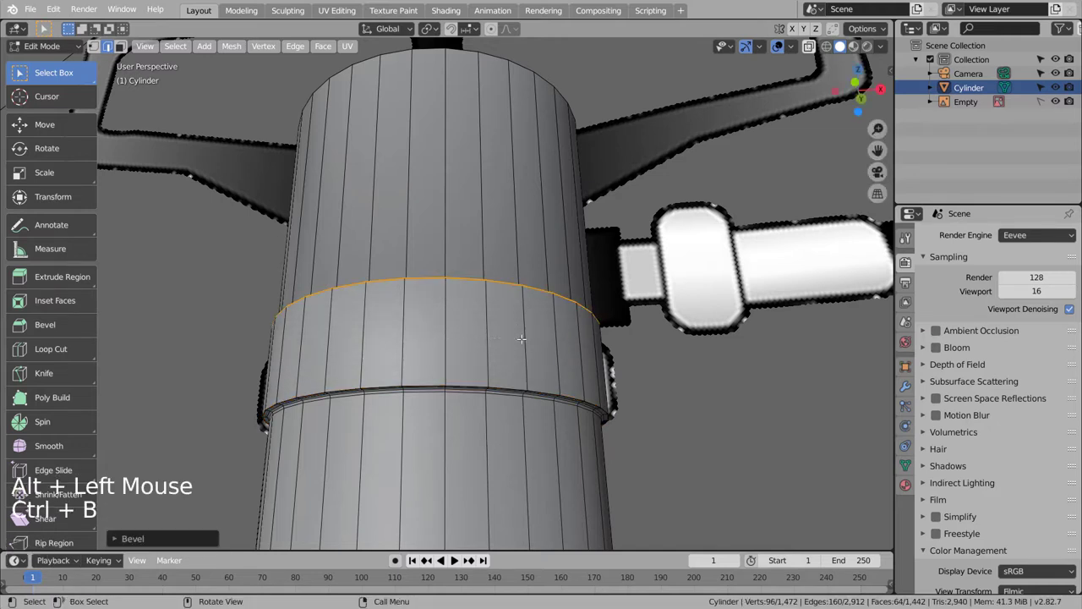
Review the bevelled top rim in shaded Object Mode from several angles.
{"action": "key", "text": "Tab"}
{"action": "middle_click", "coordinate": [571, 361]}
{"action": "middle_click", "coordinate": [554, 388]}
{"action": "middle_click", "coordinate": [552, 400]}
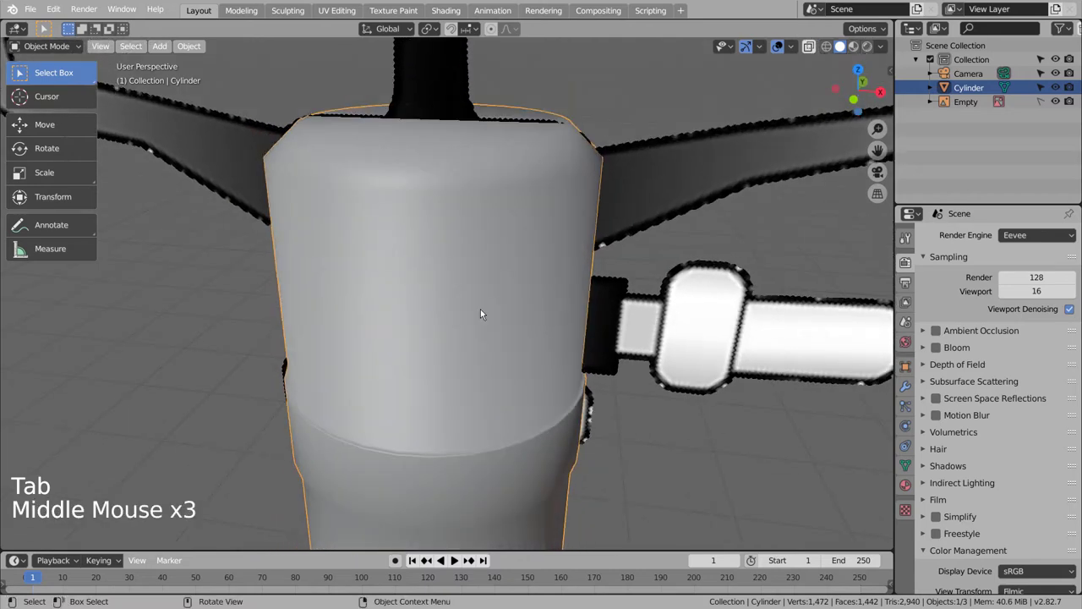
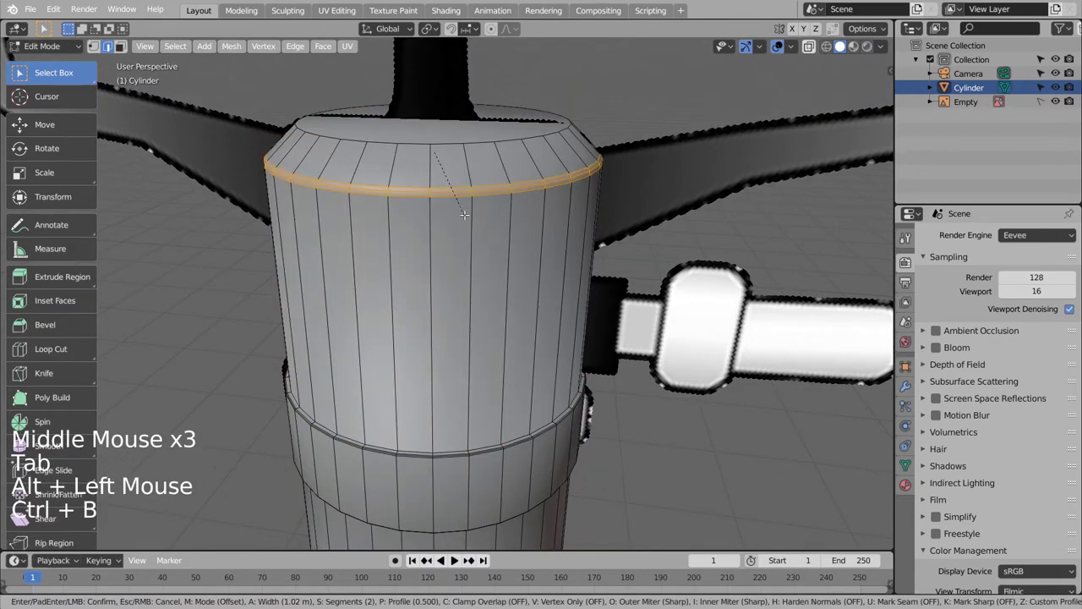
{"action": "key", "text": "Tab"}
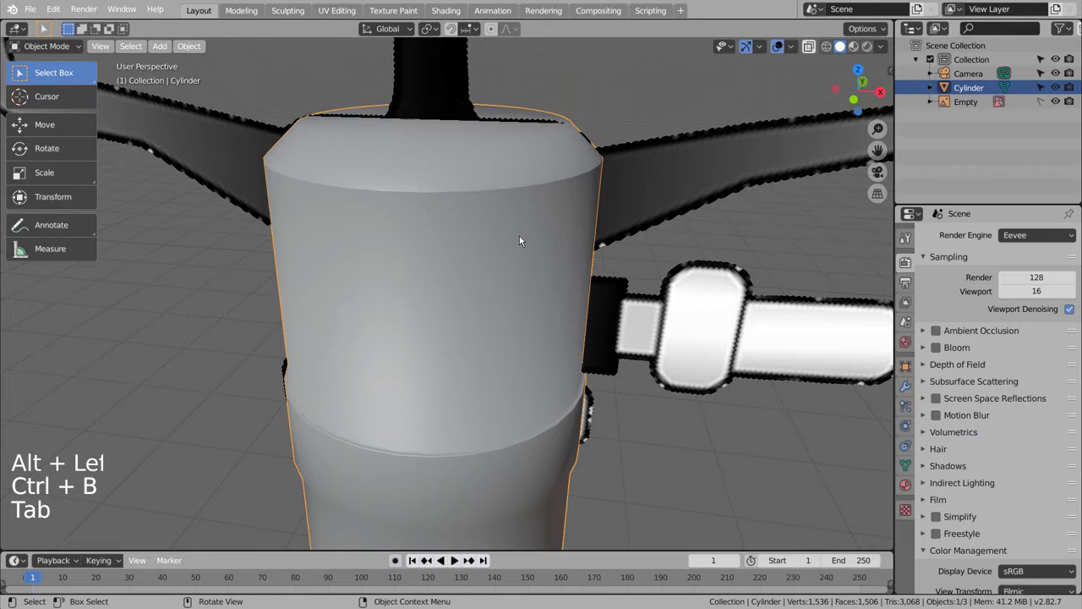
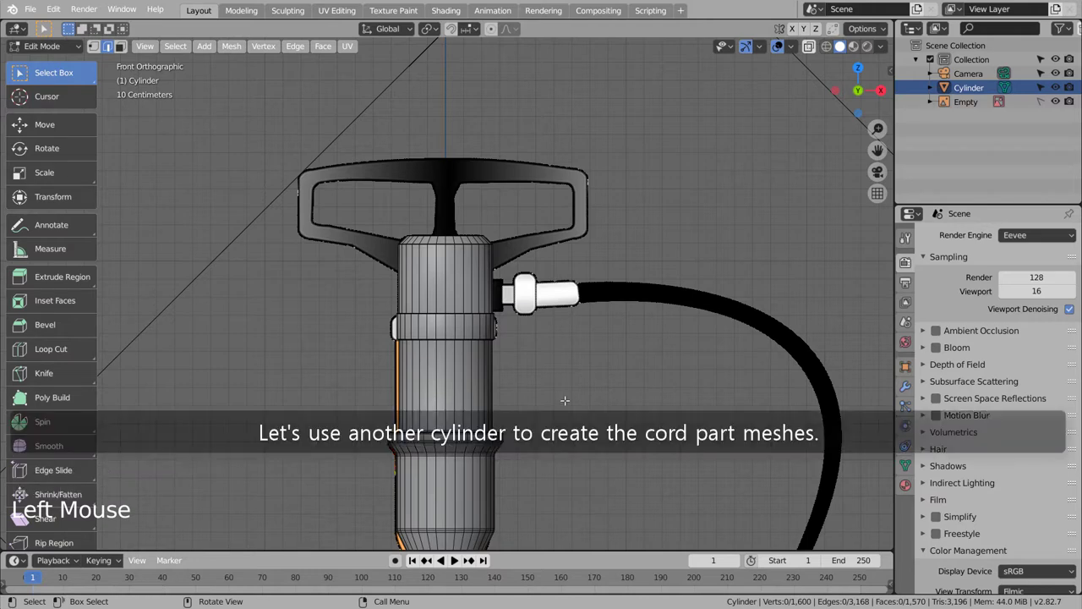
Add a new cylinder for the connector and rotate it to lie sideways.
{"action": "scroll", "scroll_direction": "down", "scroll_amount": 3}
{"action": "scroll", "scroll_direction": "down", "scroll_amount": 3}
{"action": "key", "text": "shift+a"}
{"action": "scroll", "scroll_direction": "down", "scroll_amount": 3}
{"action": "key", "text": "r"}
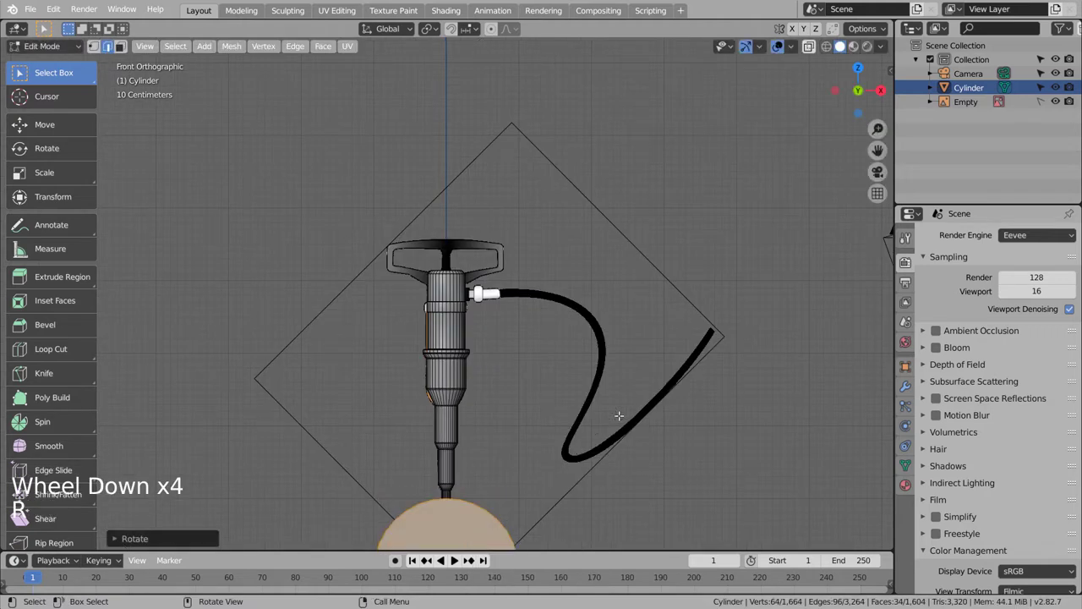
{"action": "key", "text": "ctrl+z"}
{"action": "key", "text": "s"}
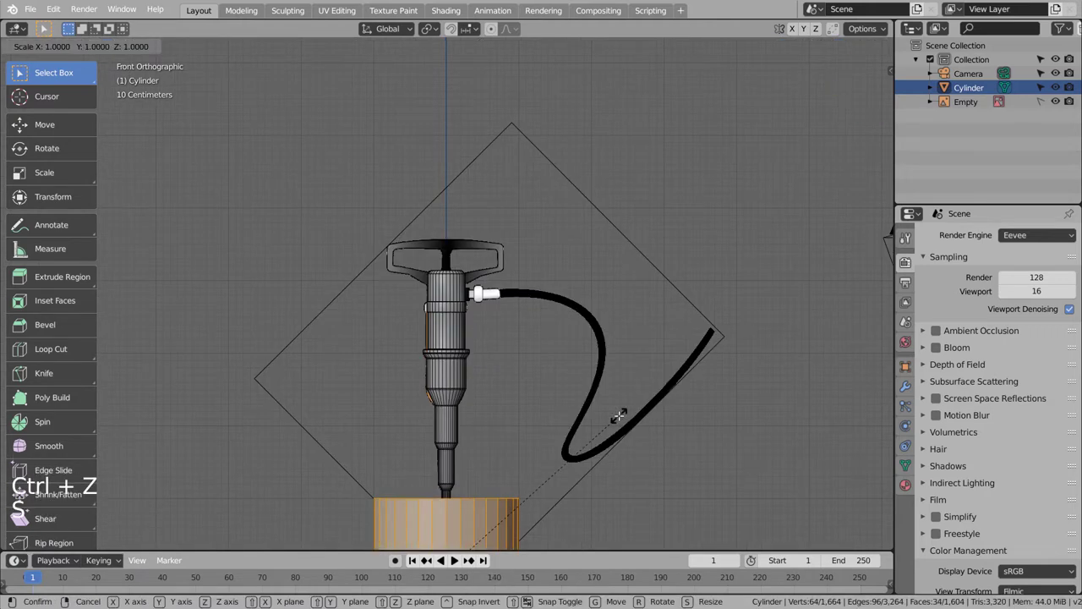
{"action": "key", "text": "r"}
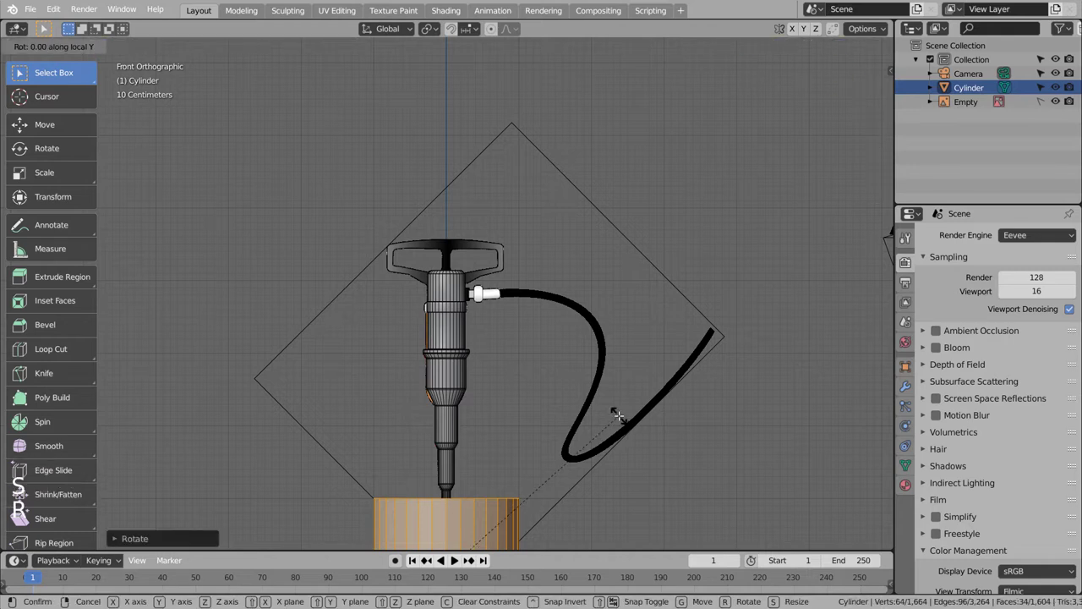
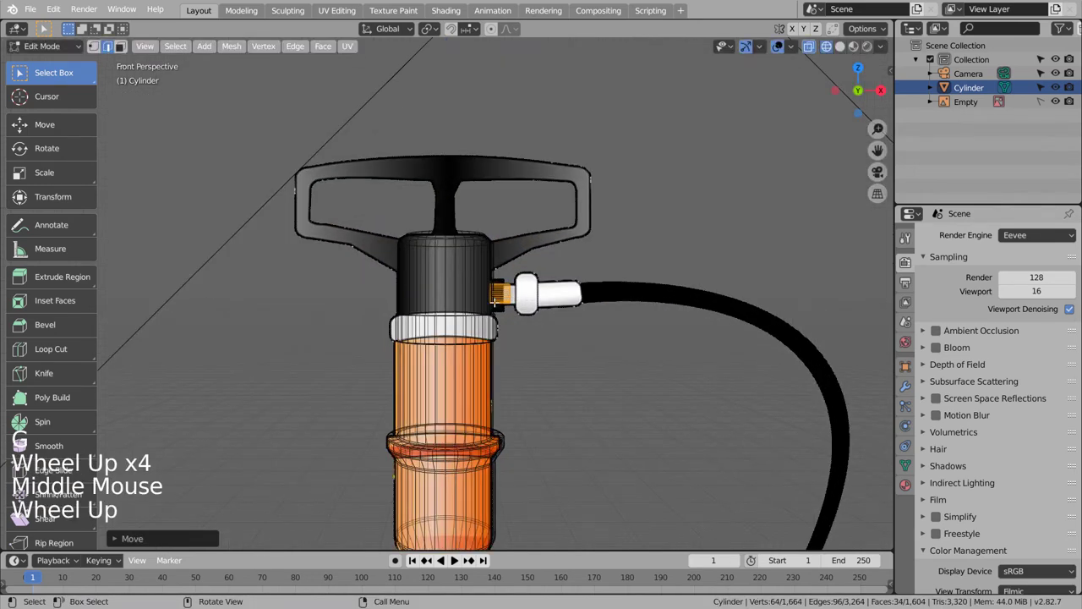
Resize and position the connector cylinder at the fitting in front view.
{"action": "key", "text": "KP_1"}
{"action": "key", "text": "s"}
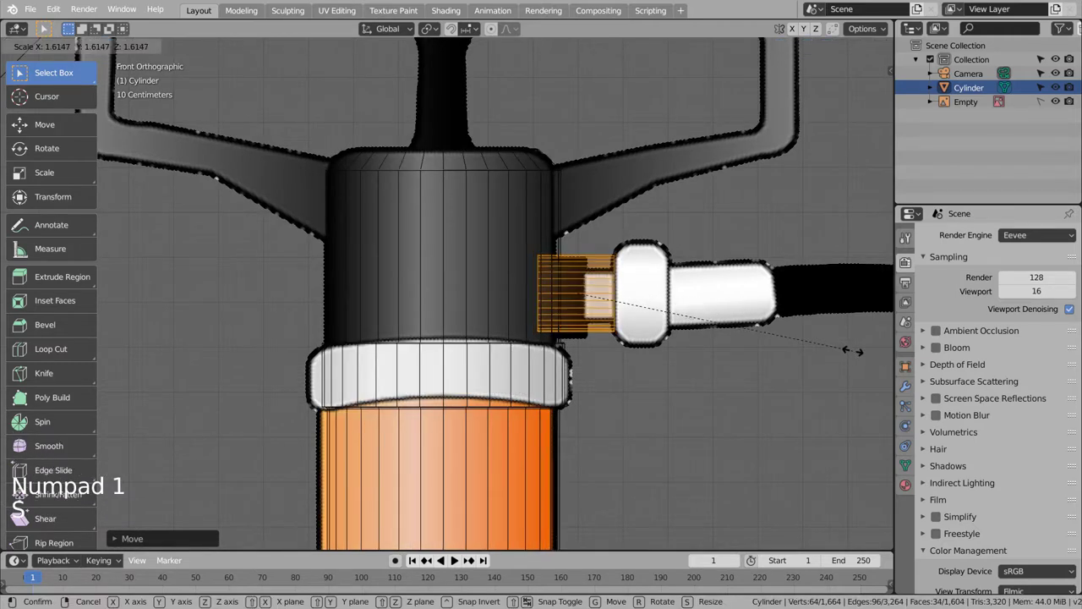
{"action": "key", "text": "g"}
{"action": "key", "text": "s"}
{"action": "key", "text": "s"}
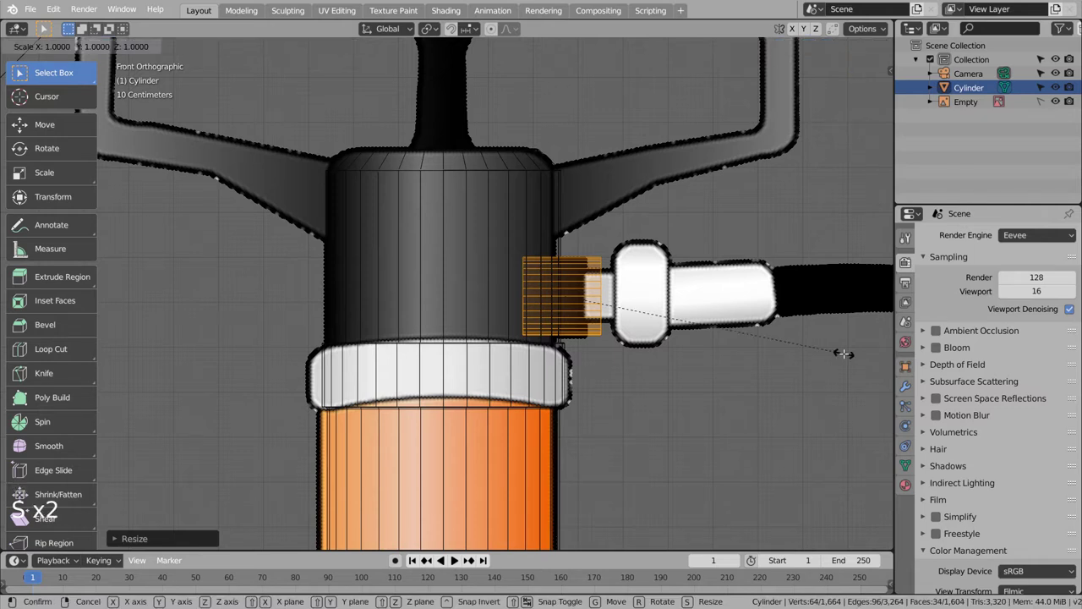
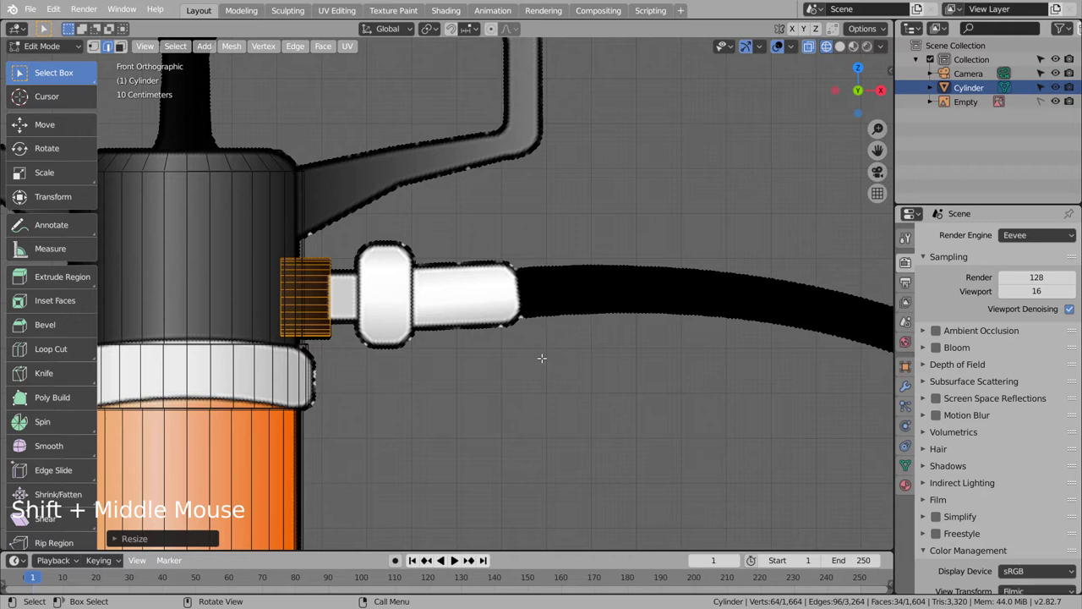
Duplicate the connector piece outward twice and scale a copy into the flattened nut.
{"action": "key", "text": "shift+d"}
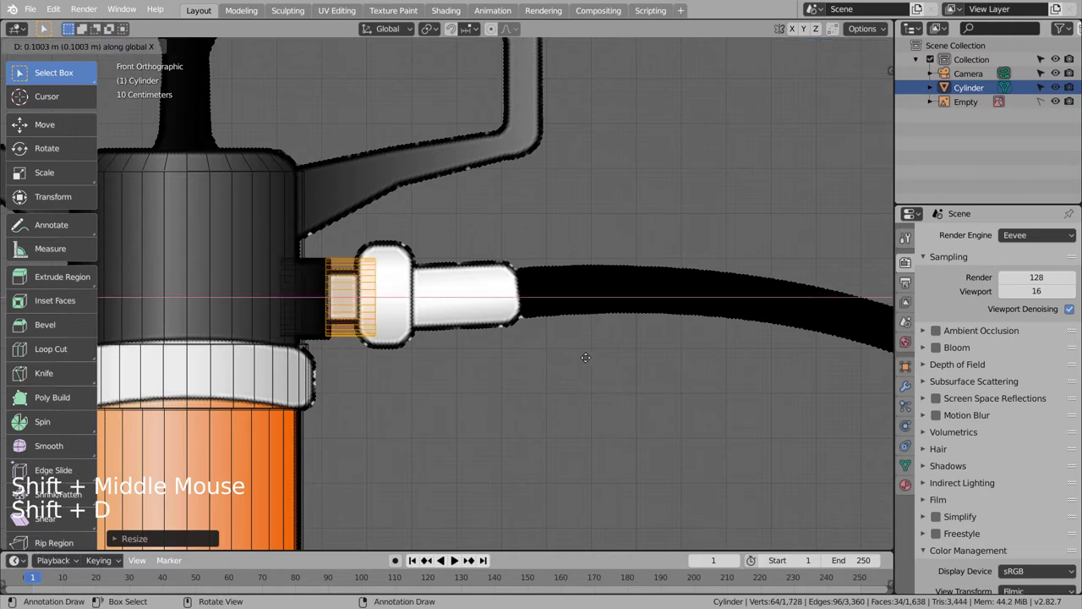
{"action": "key", "text": "s"}
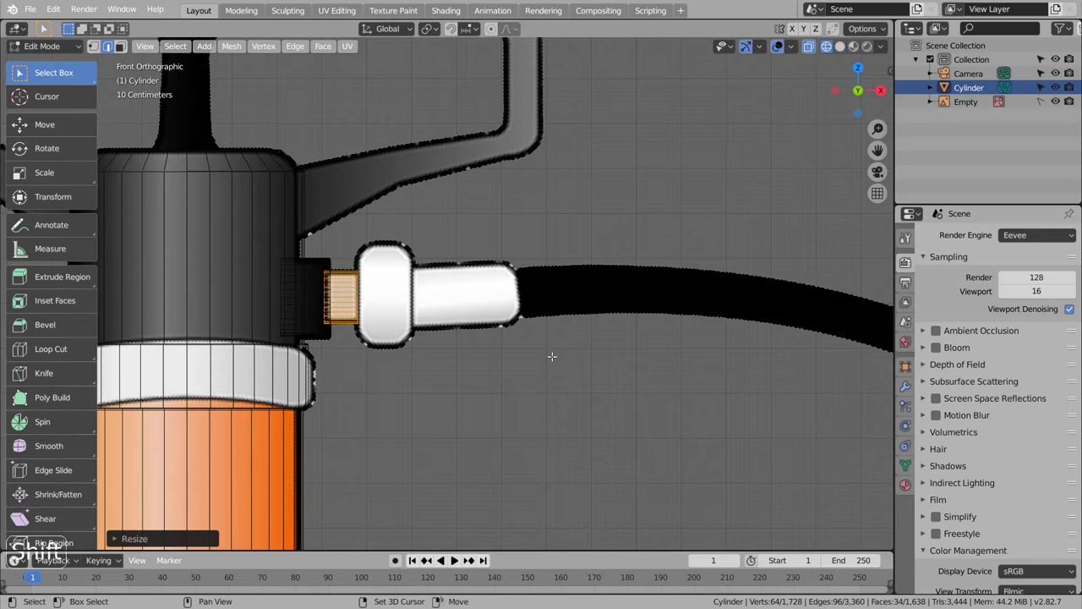
{"action": "key", "text": "shift+d"}
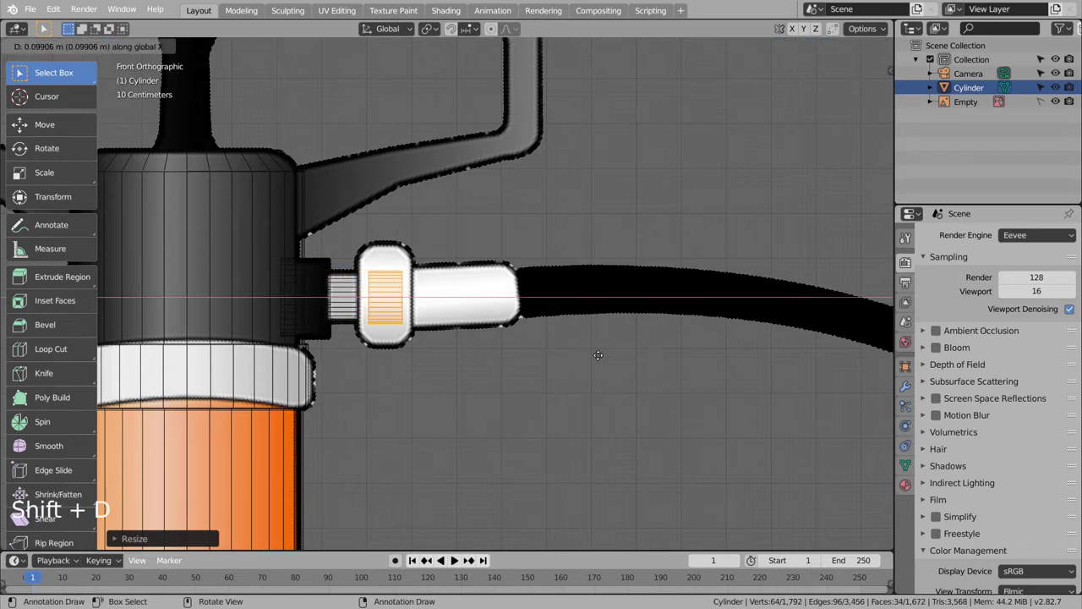
{"action": "key", "text": "s"}
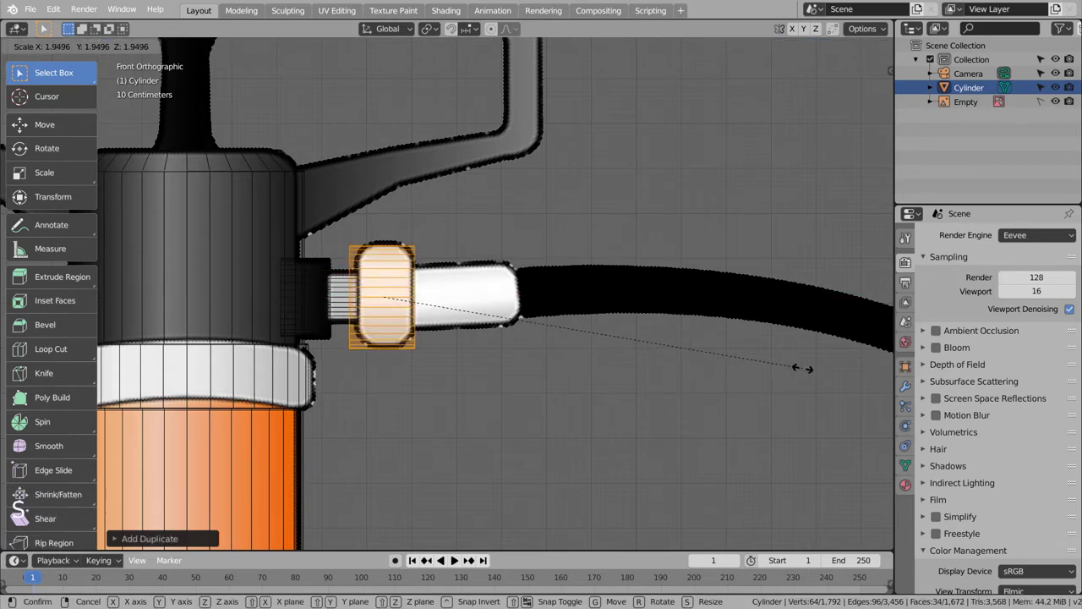
{"action": "key", "text": "s"}
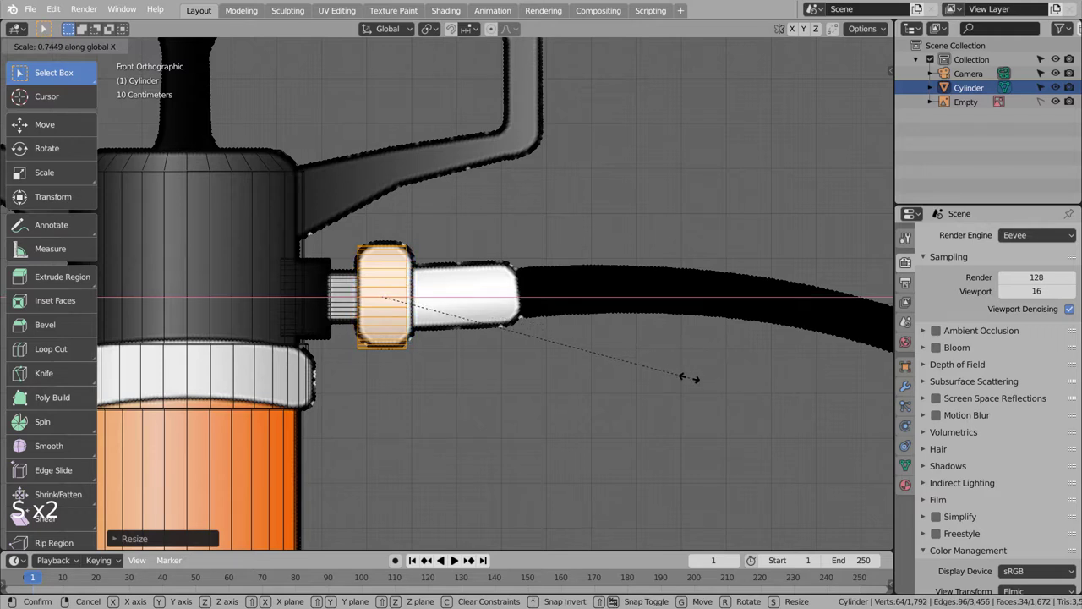
{"action": "key", "text": "g"}
{"action": "key", "text": "s"}
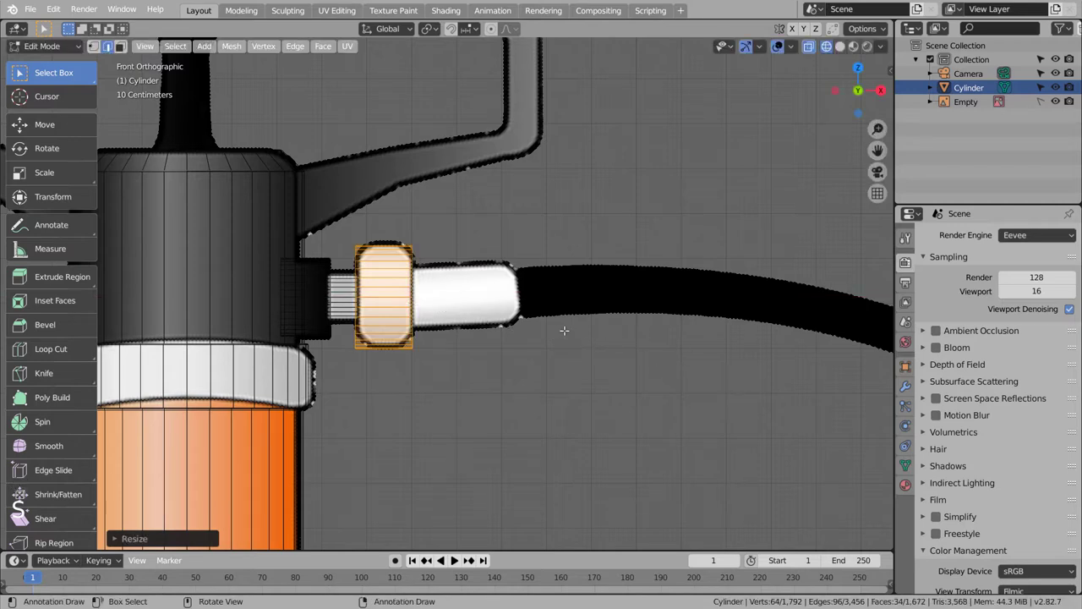
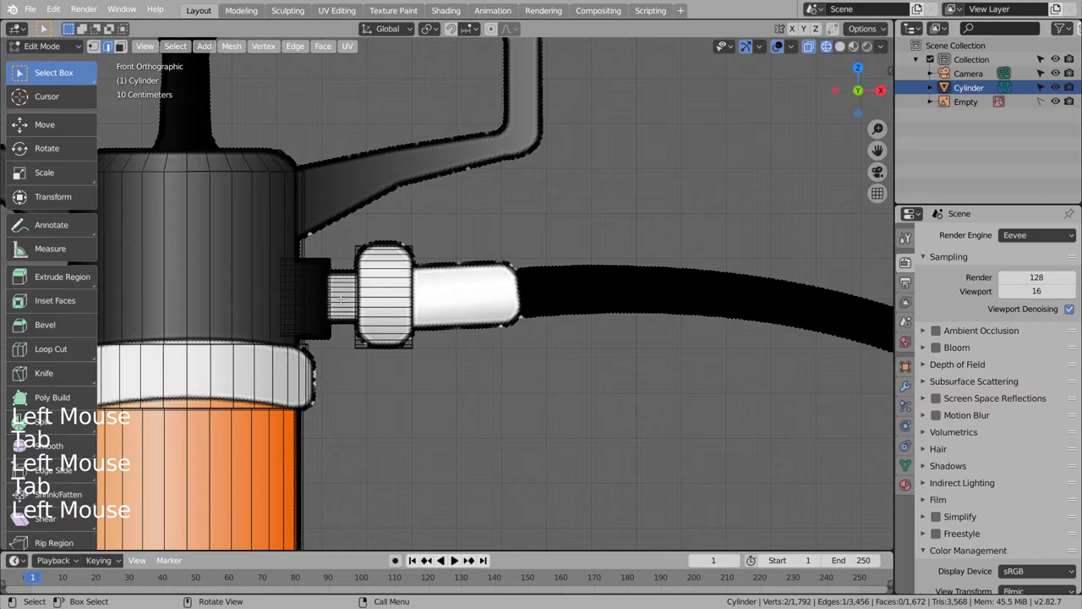
Select the linked connector geometry and separate it into its own Cylinder.001 object.
{"action": "key", "text": "Tab"}
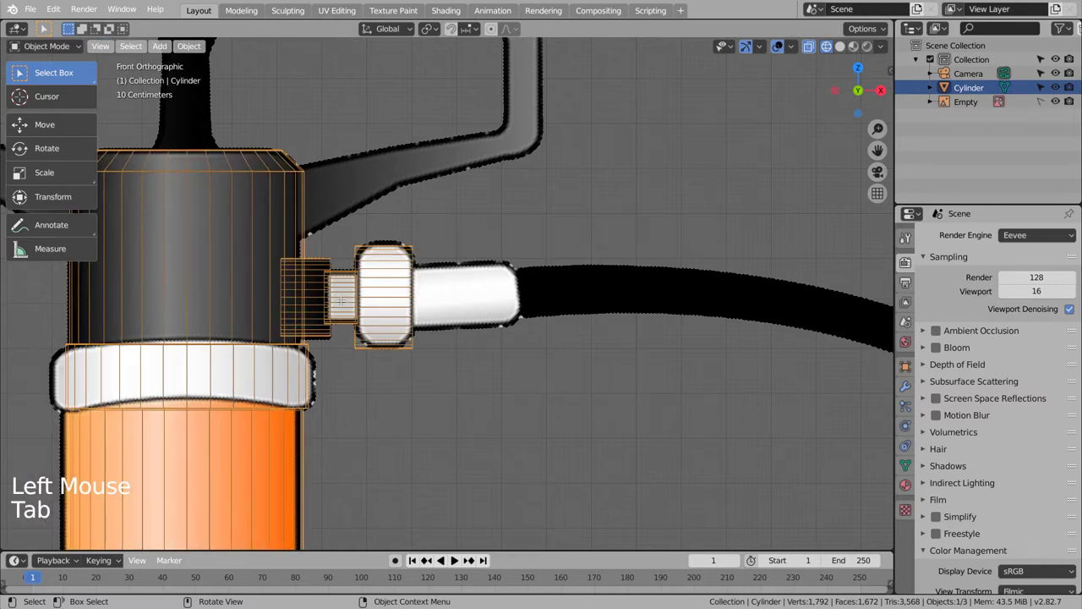
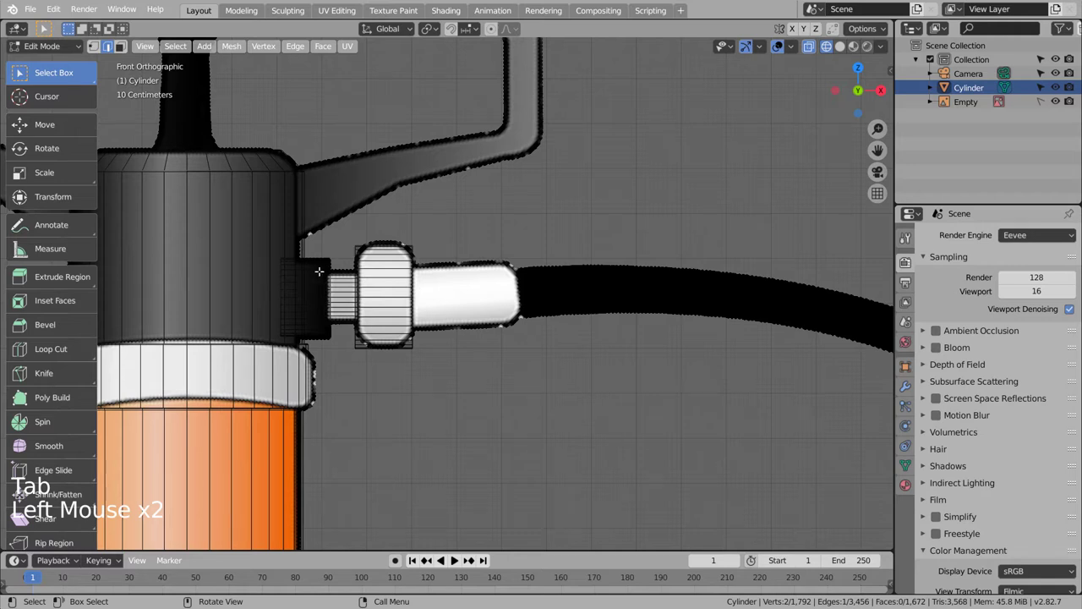
{"action": "key", "text": "l"}
{"action": "key", "text": "l"}
{"action": "key", "text": "l"}
{"action": "key", "text": "p"}
{"action": "key", "text": "Tab"}
{"action": "left_click", "coordinate": [320, 271]}
{"action": "key", "text": "Tab"}
{"action": "key", "text": "Tab"}
{"action": "key", "text": "Tab"}
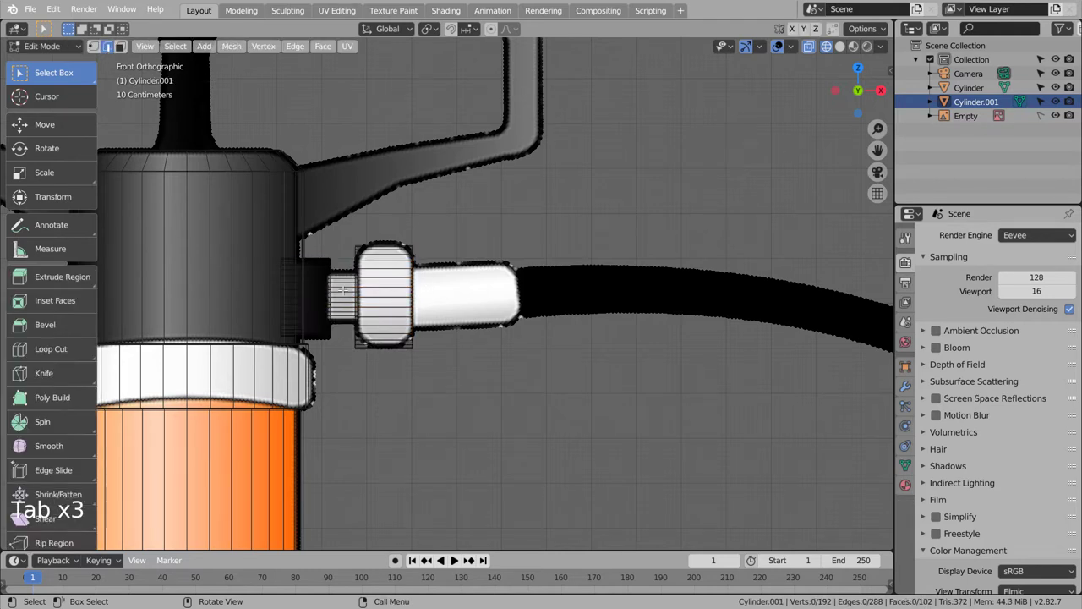
Duplicate a ring and stretch it into the sleeve over the cord's white fitting end.
{"action": "key", "text": "l"}
{"action": "key", "text": "shift+d"}
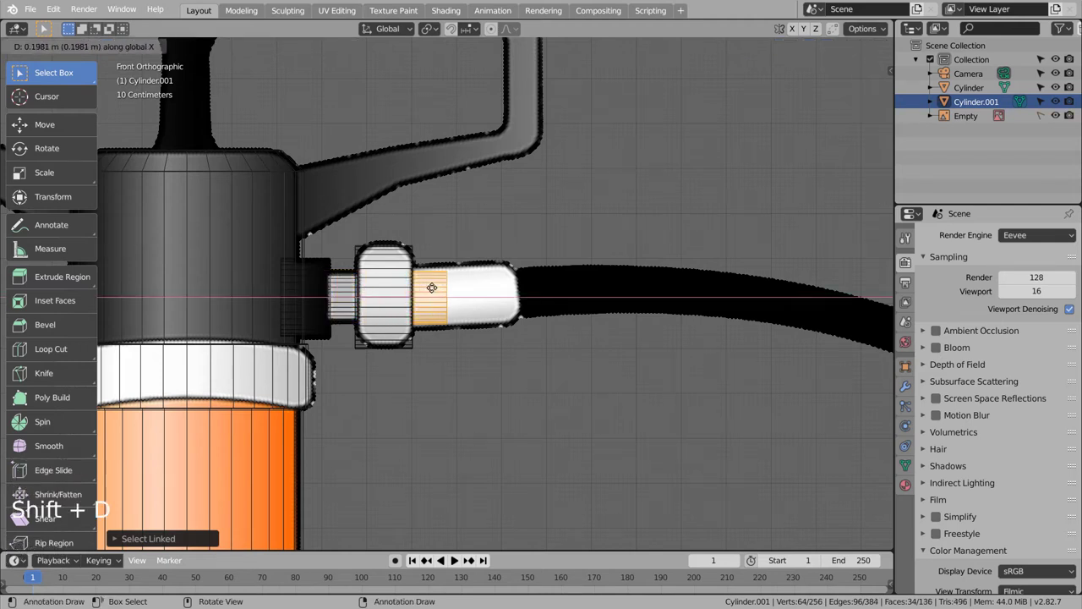
{"action": "key", "text": "s"}
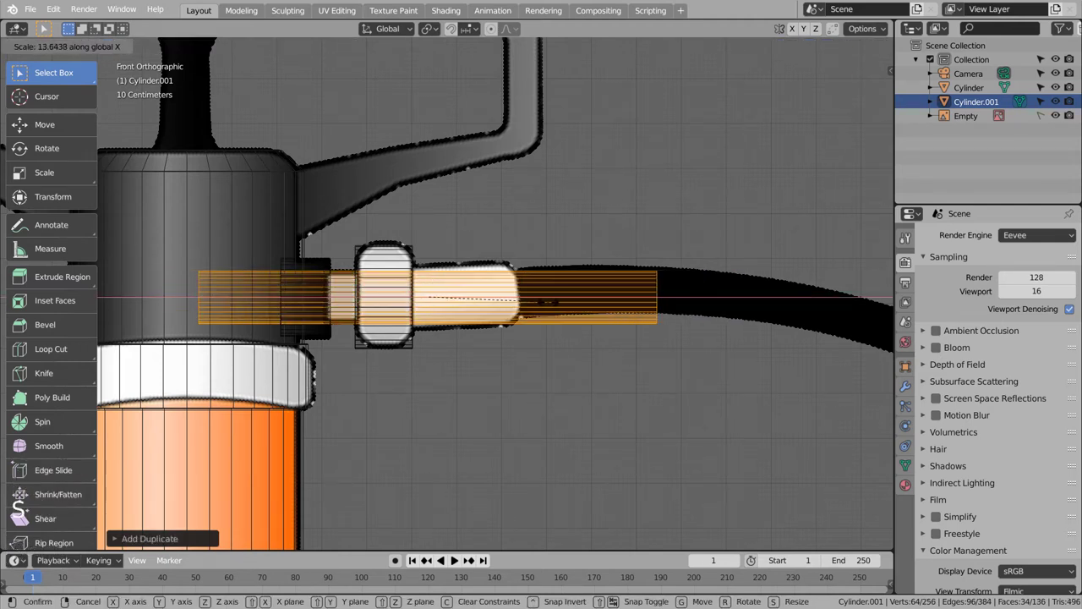
{"action": "key", "text": "g"}
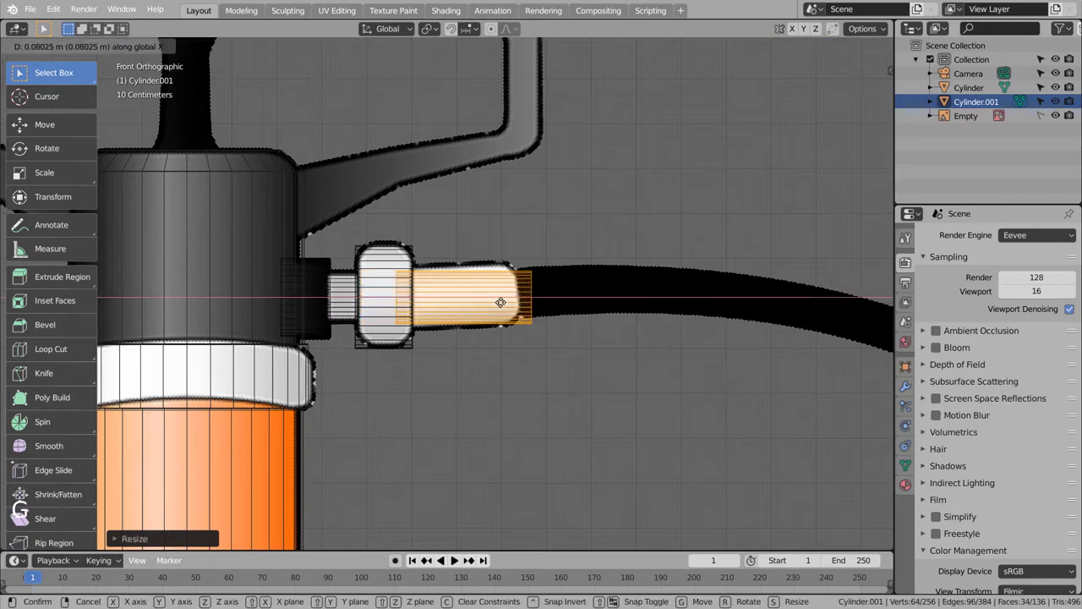
{"action": "key", "text": "s"}
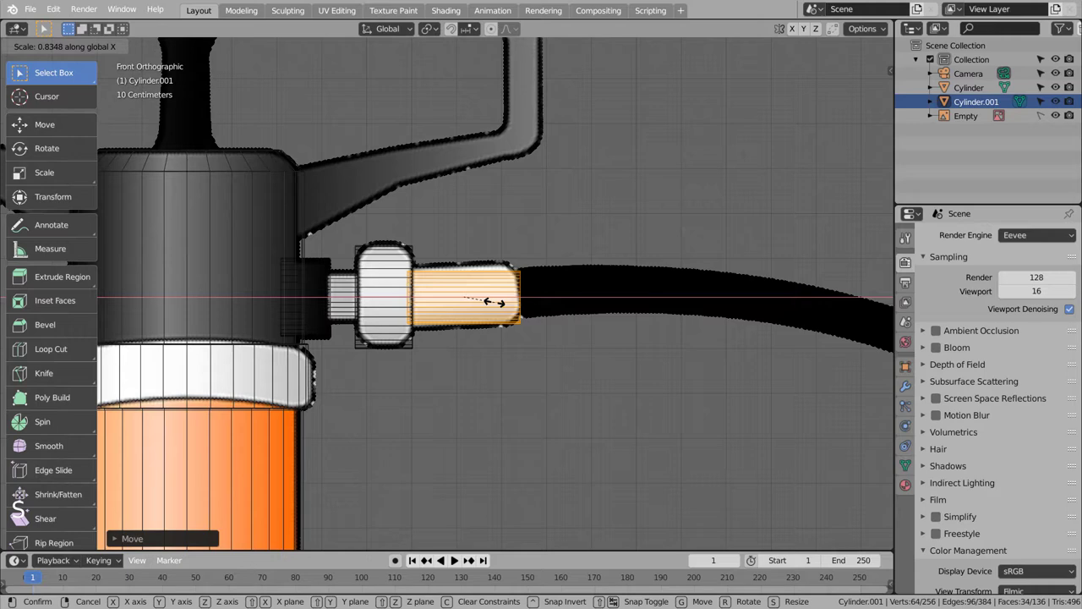
{"action": "key", "text": "s"}
Review the connector parts, toggling shading and edit modes and undoing stray changes.
{"action": "key", "text": "Tab"}
{"action": "left_click", "coordinate": [619, 368]}
{"action": "key", "text": "shift+z"}
{"action": "left_click", "coordinate": [619, 368]}
{"action": "key", "text": "Tab"}
{"action": "key", "text": "Tab"}
{"action": "left_click", "coordinate": [388, 318]}
{"action": "key", "text": "ctrl+3"}
{"action": "key", "text": "Tab"}
{"action": "key", "text": "ctrl+z"}
{"action": "key", "text": "ctrl+z"}
{"action": "right_click", "coordinate": [388, 296]}
Add edge loops near the ends of the connector, nut and sleeve pieces to keep edges crisp.
{"action": "key", "text": "Tab"}
{"action": "key", "text": "ctrl+r"}
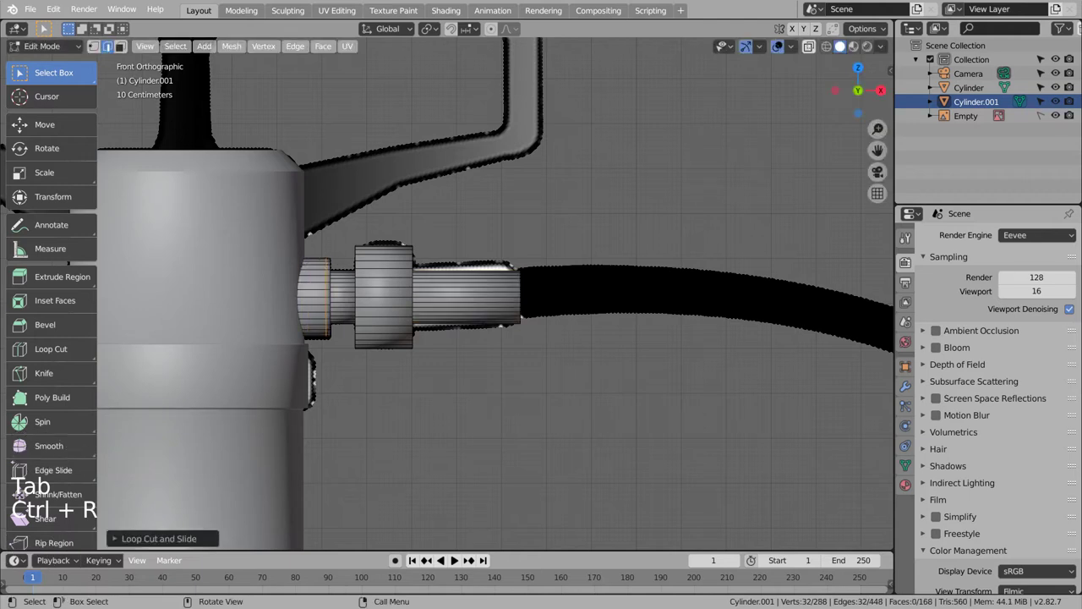
{"action": "key", "text": "ctrl+r"}
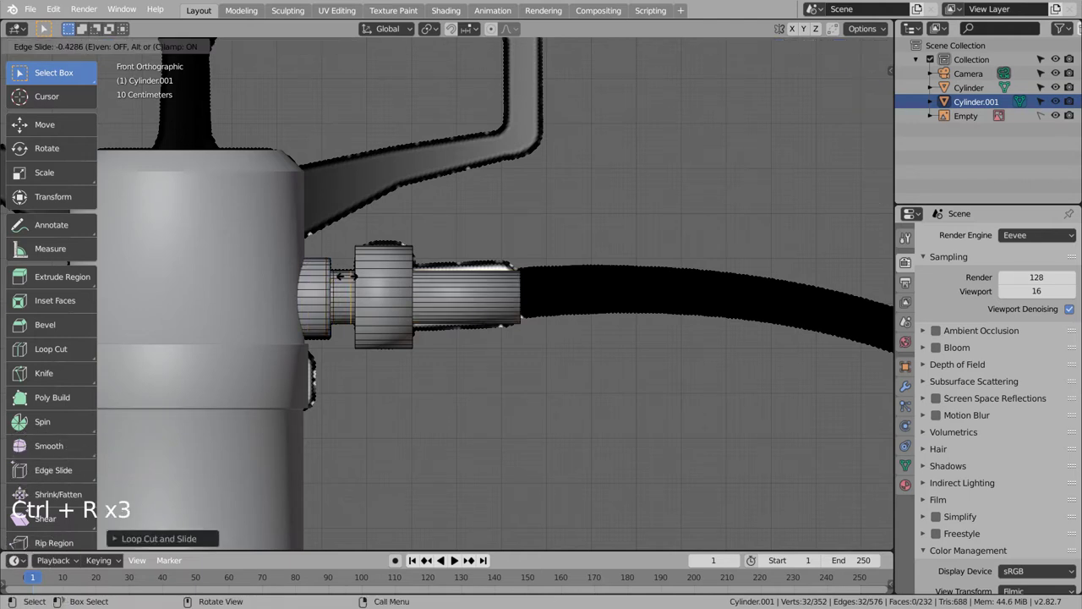
{"action": "key", "text": "ctrl+r"}
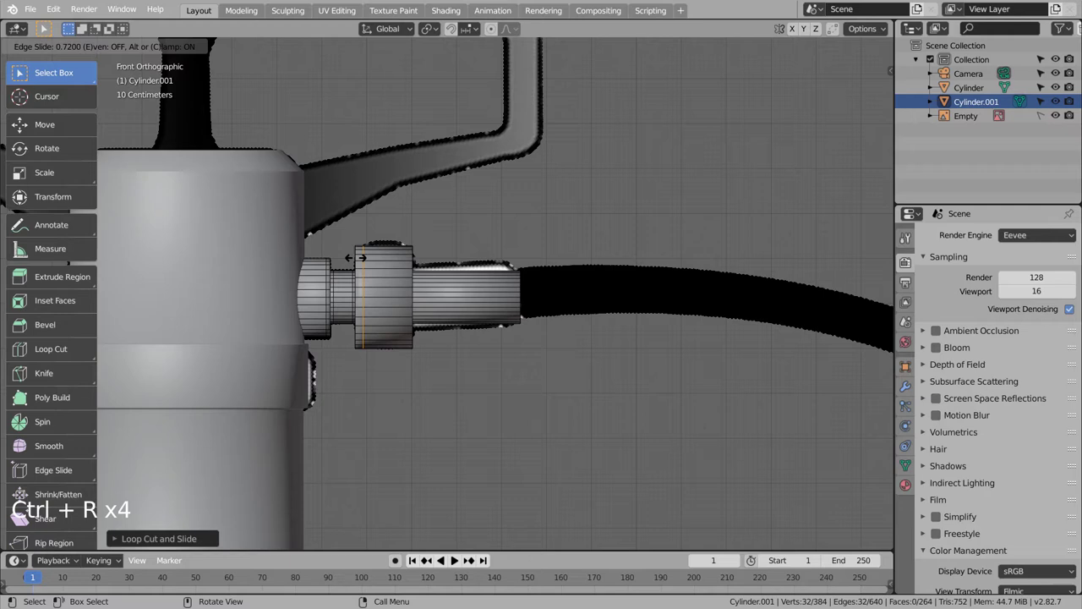
{"action": "key", "text": "ctrl+r"}
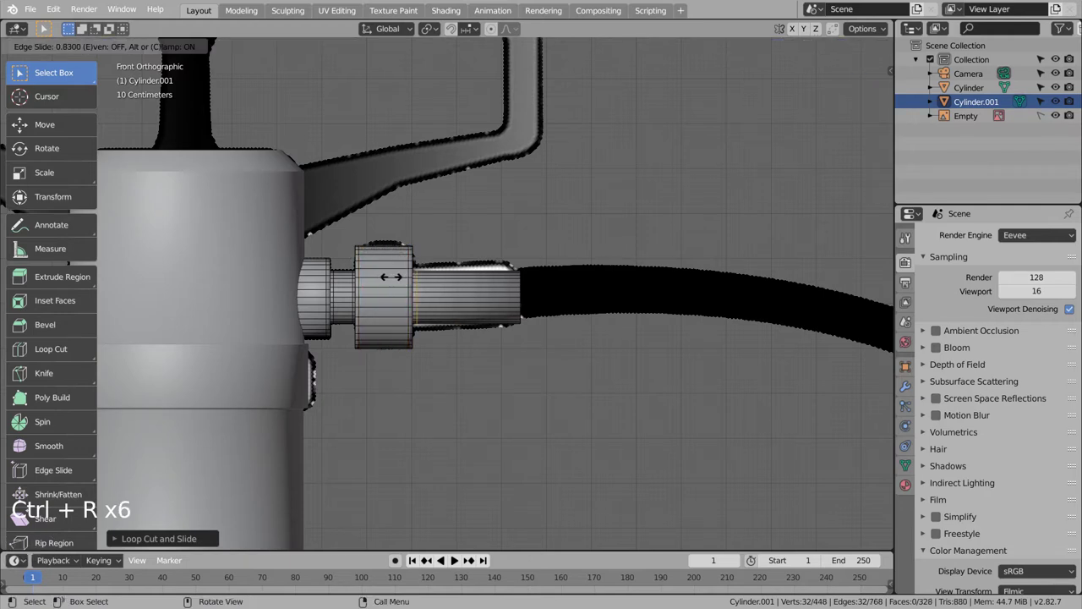
{"action": "key", "text": "ctrl+r"}
Return to Object Mode, deselect everything and zoom out to view the whole pump.
{"action": "key", "text": "Tab"}
{"action": "left_click", "coordinate": [506, 381]}
{"action": "scroll", "scroll_direction": "down", "scroll_amount": 3}
{"action": "scroll", "scroll_direction": "down", "scroll_amount": 3}
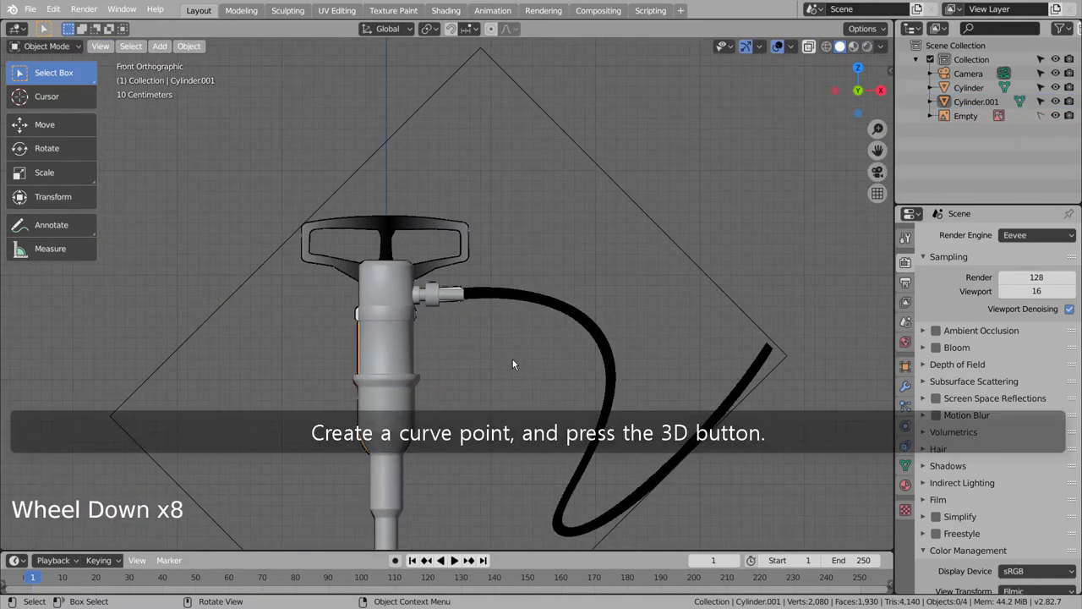
Add a Point curve object, move it to the cord's side fitting and enter Edit Mode.
{"action": "key", "text": "shift+a"}
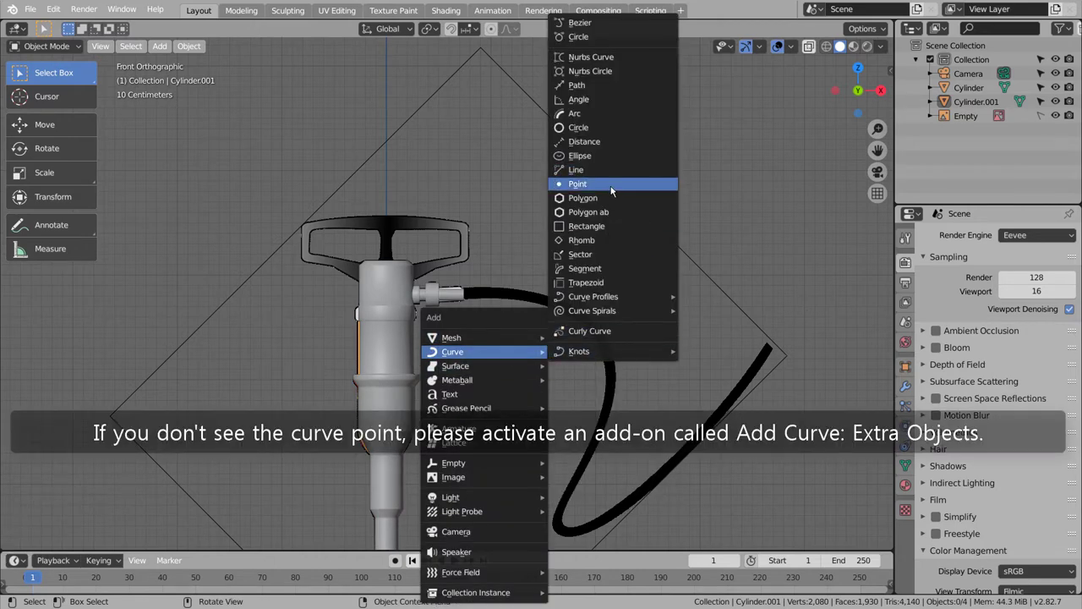
{"action": "key", "text": "g"}
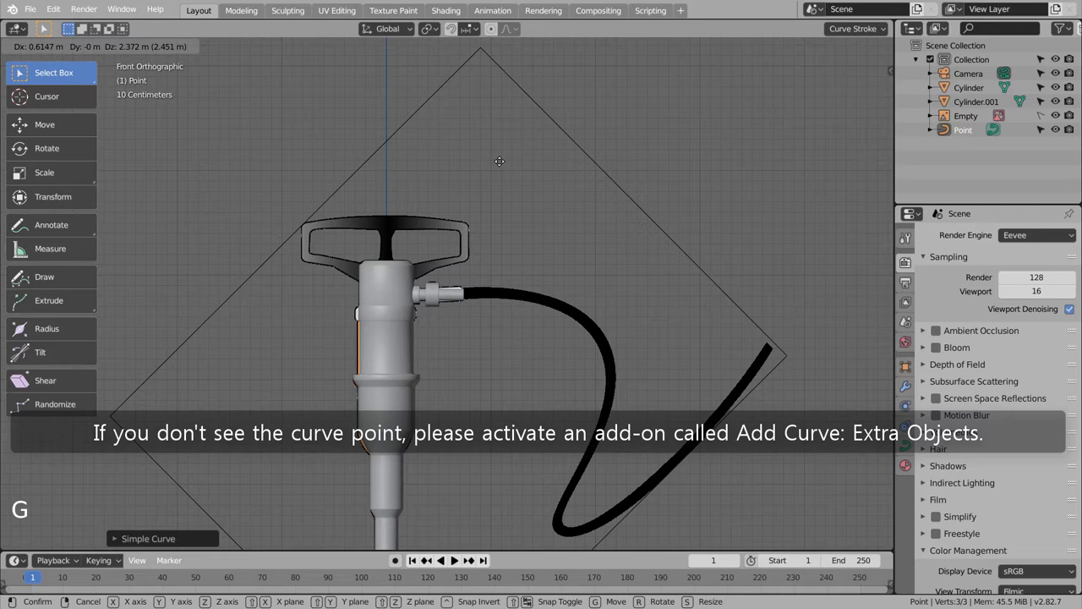
{"action": "key", "text": "ctrl+z"}
{"action": "key", "text": "Tab"}
{"action": "key", "text": "g"}
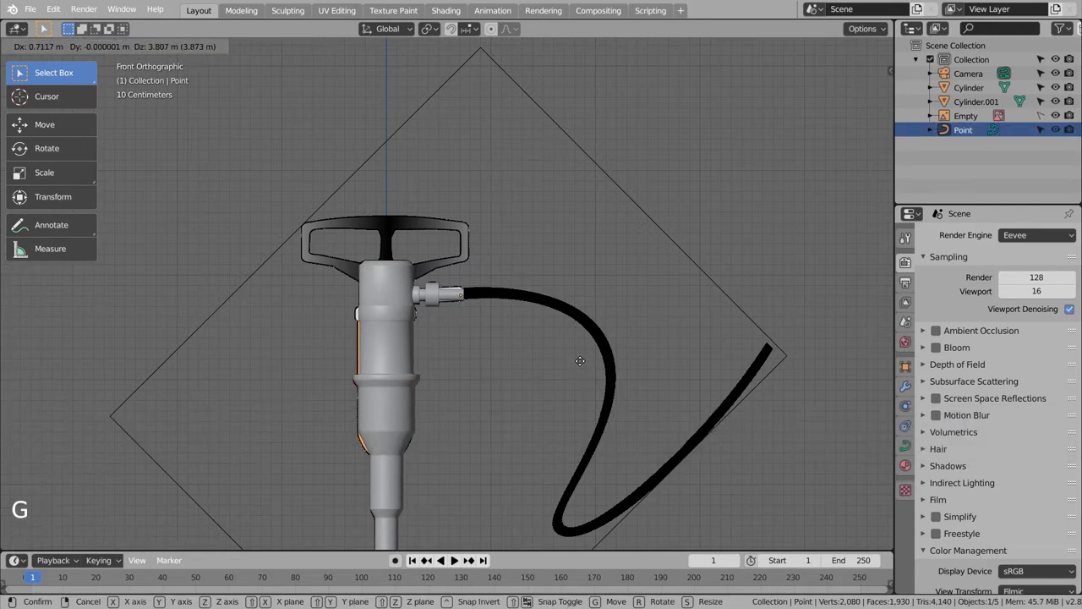
{"action": "scroll", "scroll_direction": "up", "scroll_amount": 3}
{"action": "key", "text": "Tab"}
Extrude curve points from the fitting along the cord's first stretch and bend.
{"action": "key", "text": "3"}
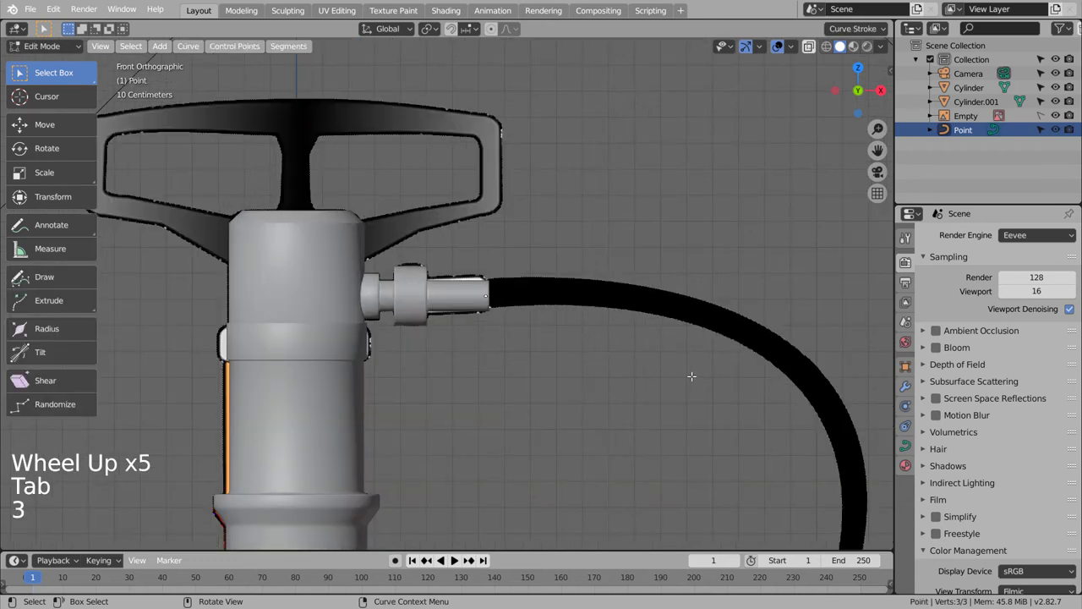
{"action": "key", "text": "Tab"}
{"action": "key", "text": "Tab"}
{"action": "key", "text": "a"}
{"action": "key", "text": "e"}
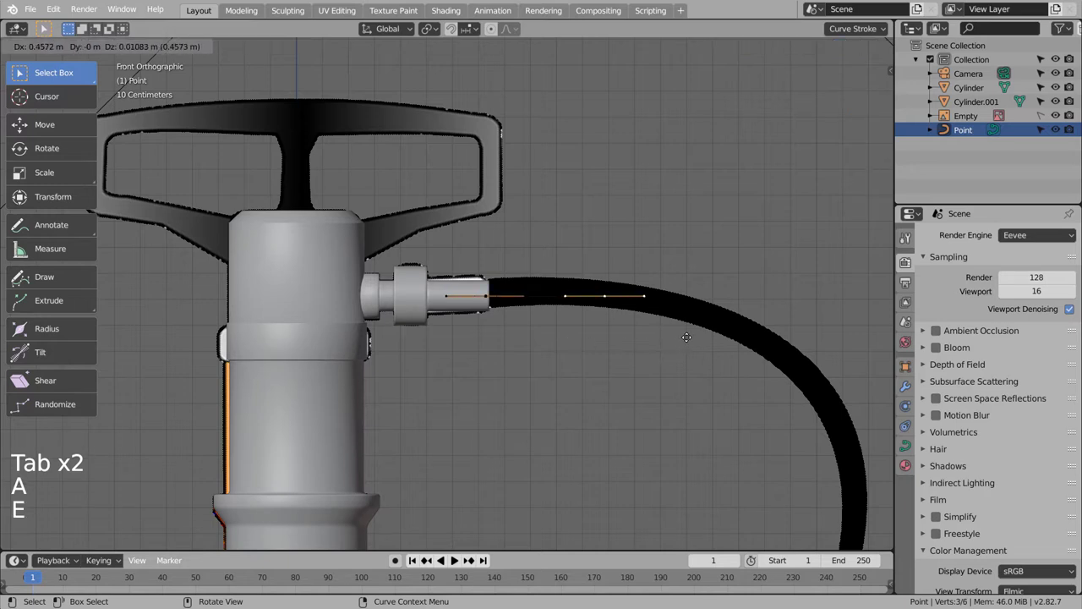
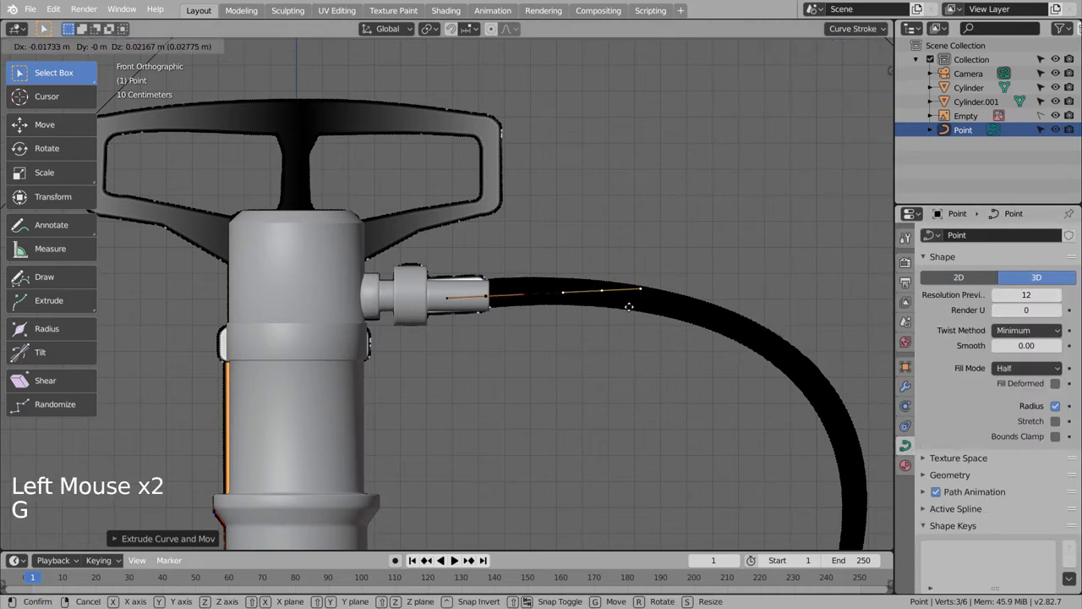
{"action": "key", "text": "e"}
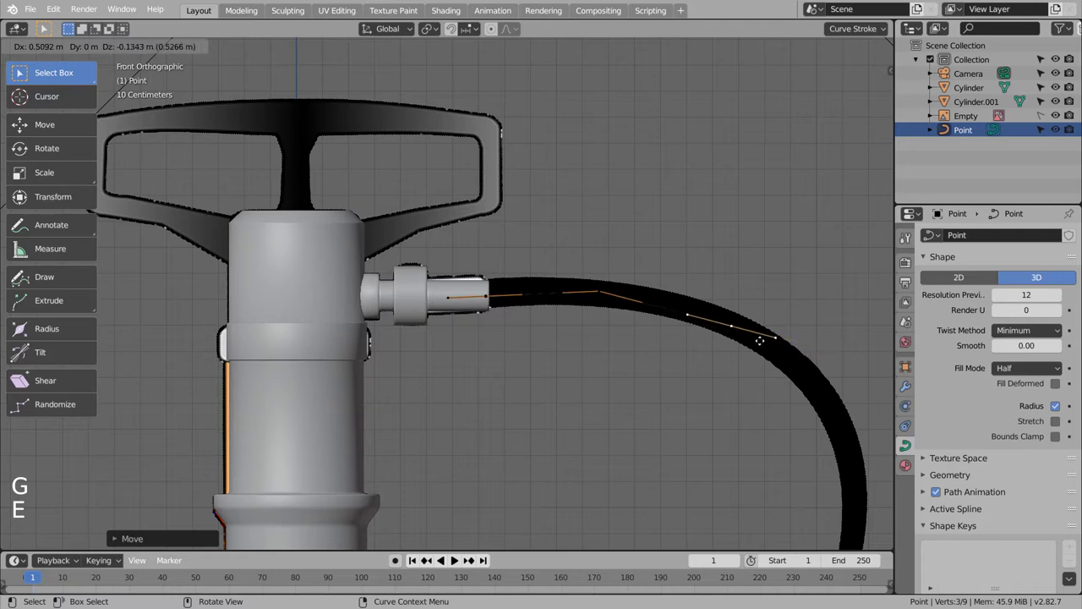
{"action": "key", "text": "e"}
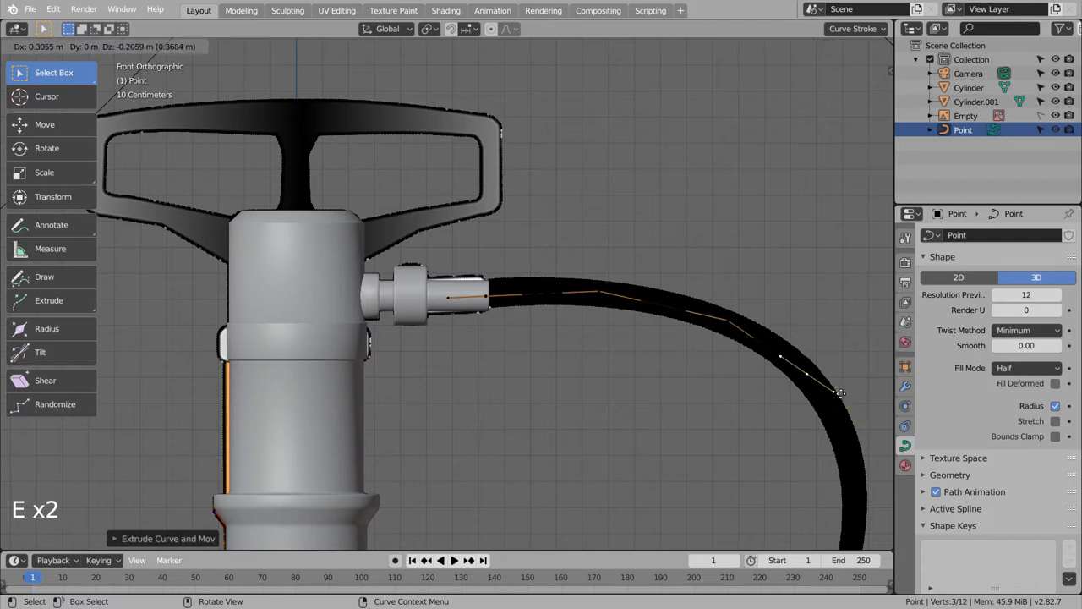
{"action": "middle_click", "coordinate": [20, 74]}
{"action": "key", "text": "e"}
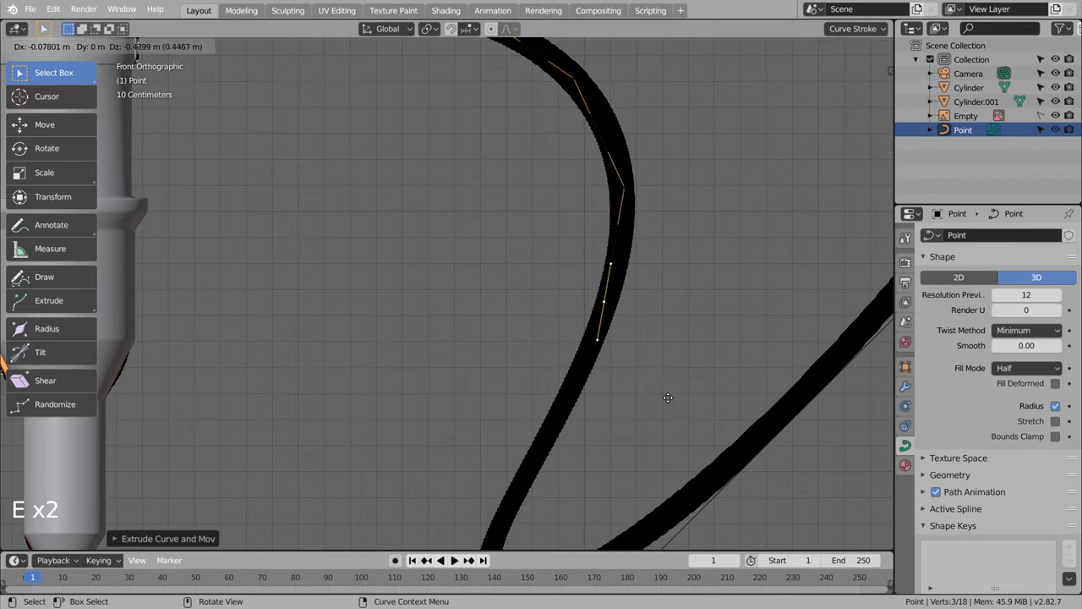
{"action": "middle_click", "coordinate": [20, 74]}
{"action": "middle_click", "coordinate": [20, 73]}
{"action": "key", "text": "e"}
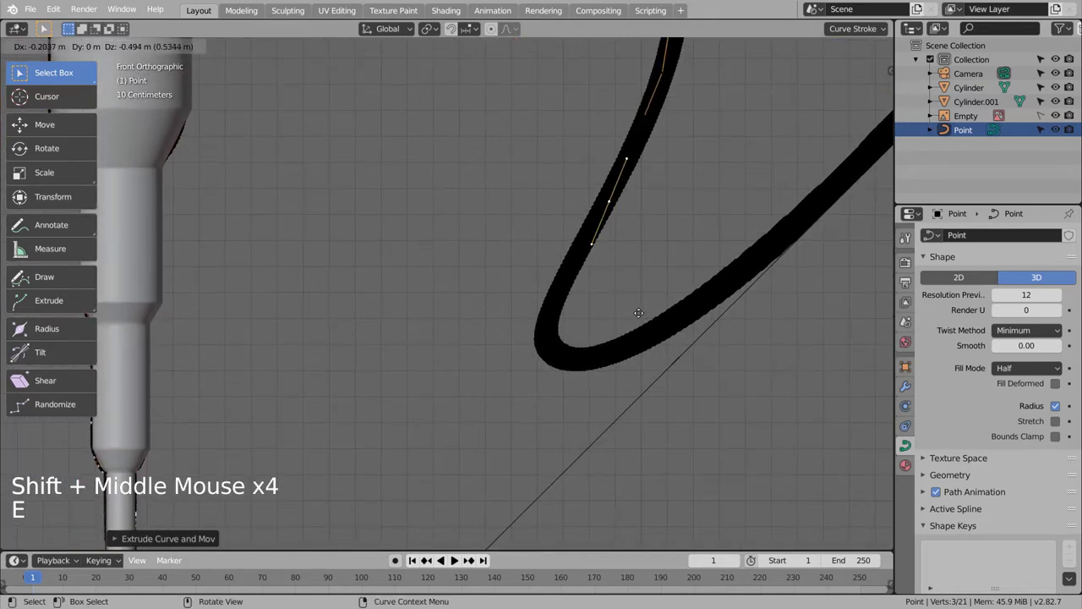
Continue extruding points around the cord's loop and up to its tip.
{"action": "key", "text": "e"}
{"action": "key", "text": "e"}
{"action": "key", "text": "e"}
{"action": "key", "text": "e"}
{"action": "key", "text": "e"}
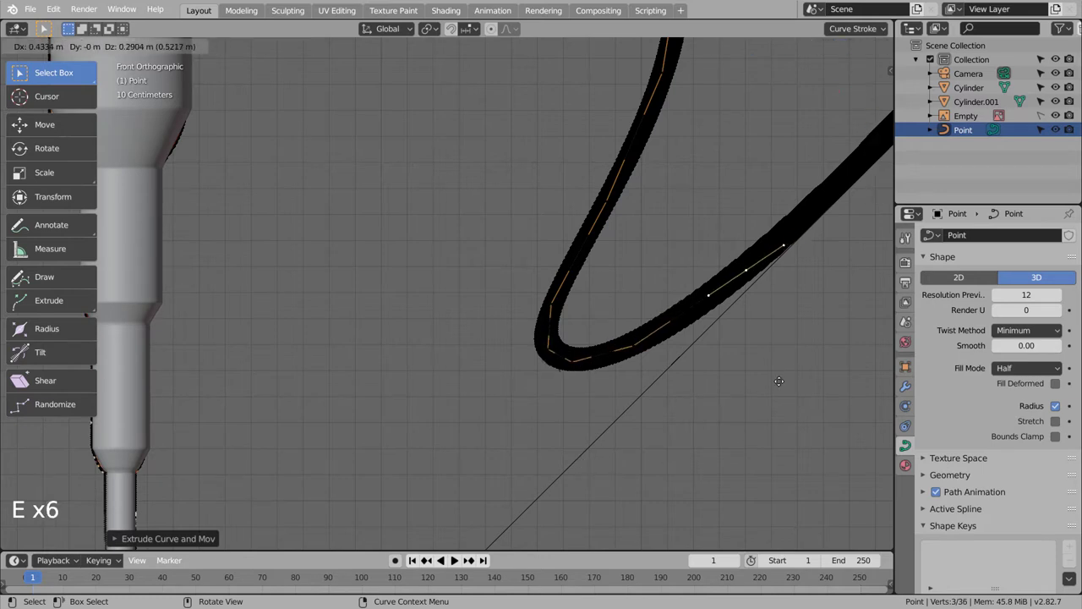
{"action": "middle_click", "coordinate": [20, 74]}
{"action": "key", "text": "e"}
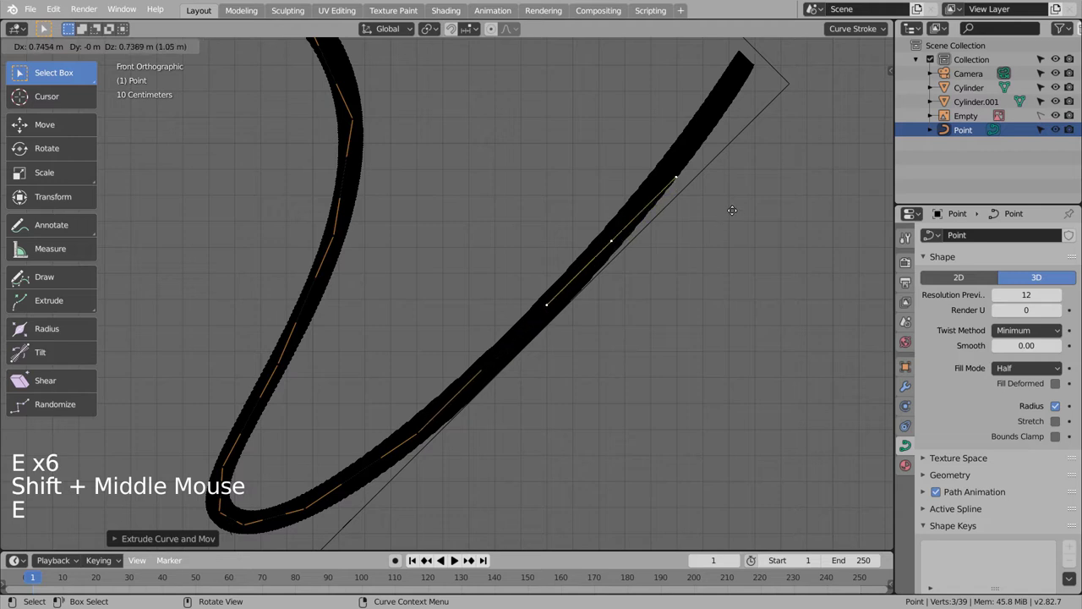
{"action": "middle_click", "coordinate": [20, 74]}
{"action": "middle_click", "coordinate": [20, 74]}
{"action": "key", "text": "e"}
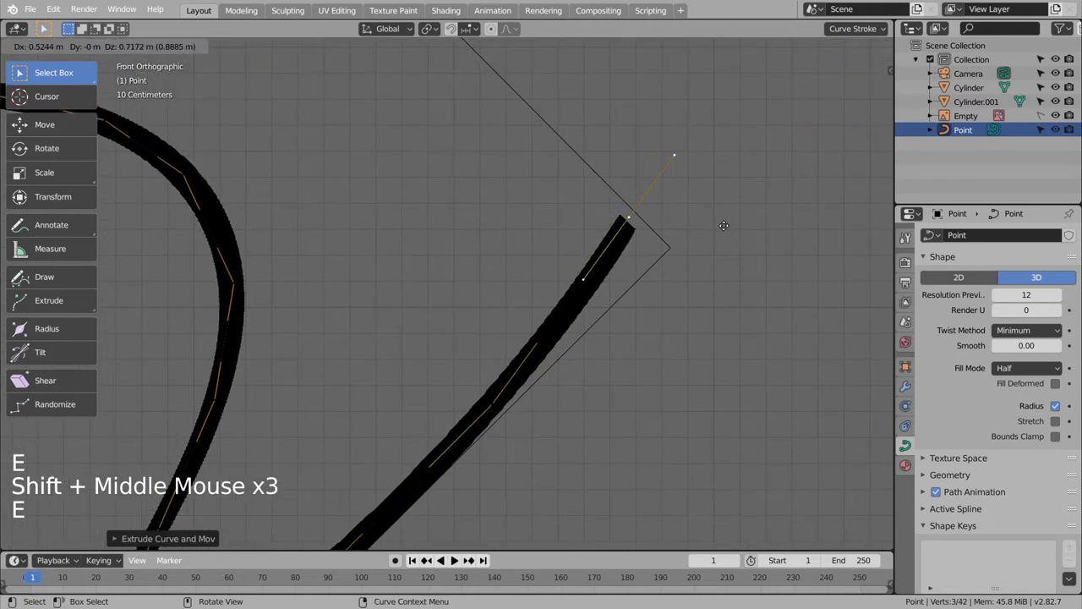
{"action": "key", "text": "Tab"}
Finish editing the curve and frame the whole traced cord in the viewport.
{"action": "key", "text": "Tab"}
{"action": "key", "text": "a"}
{"action": "key", "text": "v"}
{"action": "key", "text": "Tab"}
{"action": "scroll", "scroll_direction": "down", "scroll_amount": 3}
{"action": "key", "text": "shift+z"}
{"action": "key", "text": "shift+z"}
{"action": "middle_click", "coordinate": [444, 282]}
{"action": "middle_click", "coordinate": [581, 281]}
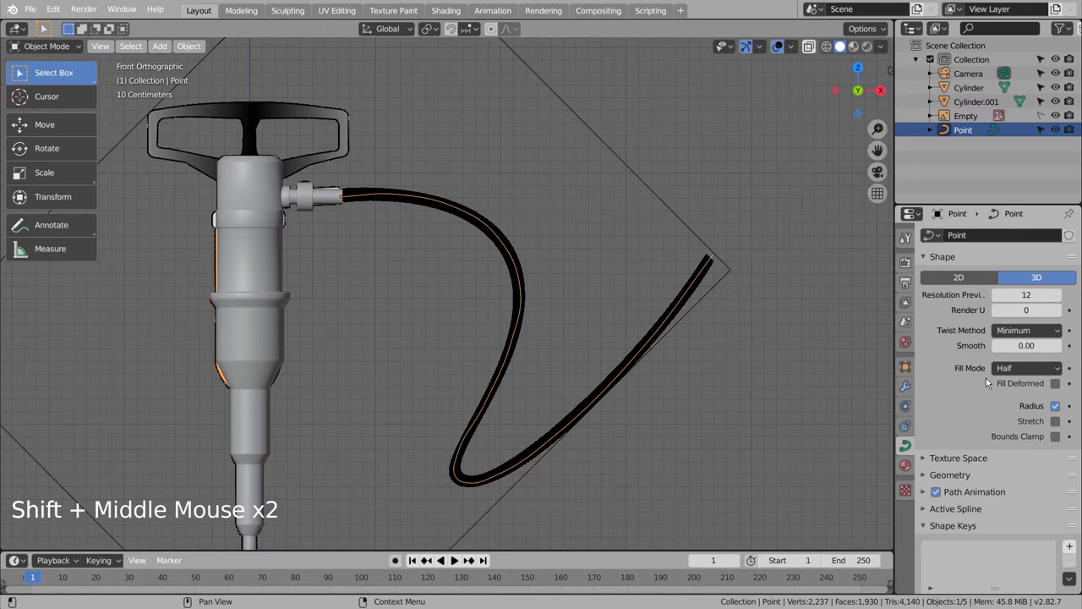
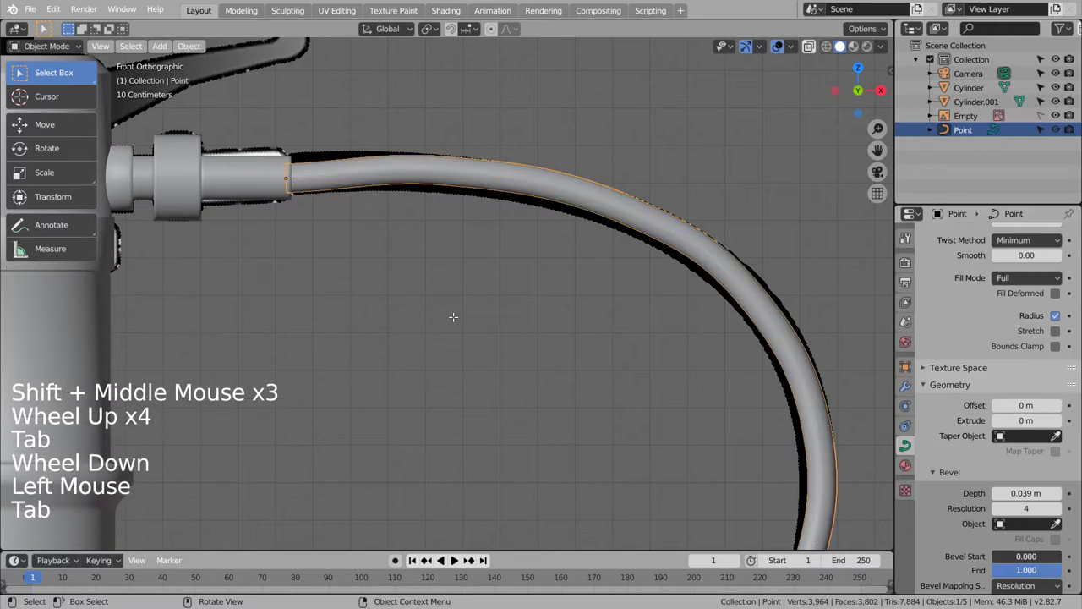
View the tubed cord against the pump and tilt its first points near the fitting.
{"action": "scroll", "scroll_direction": "down", "scroll_amount": 3}
{"action": "scroll", "scroll_direction": "down", "scroll_amount": 3}
{"action": "middle_click", "coordinate": [445, 337]}
{"action": "left_click", "coordinate": [585, 285]}
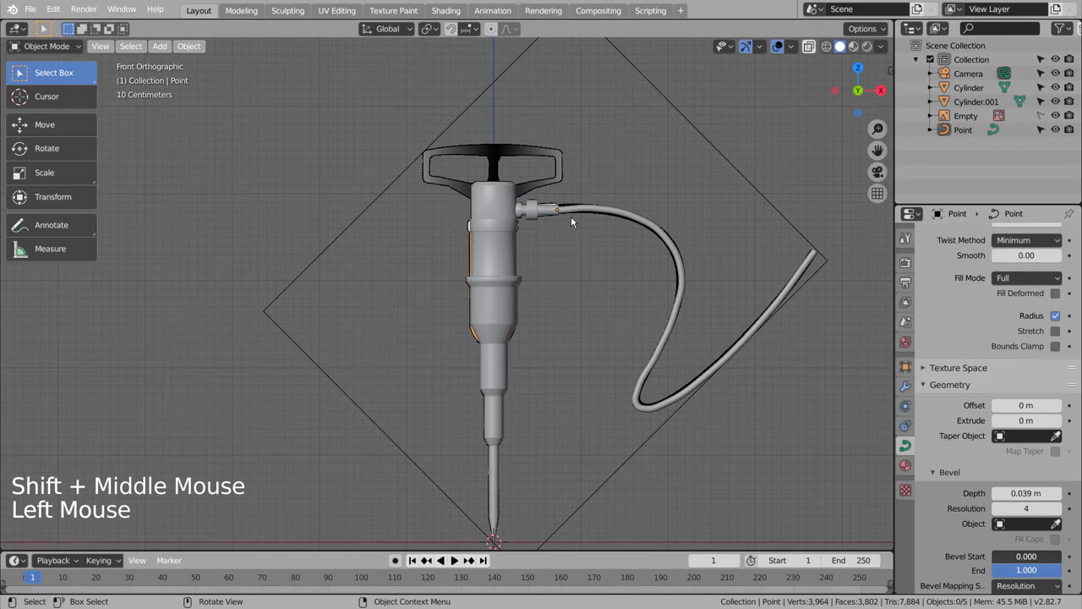
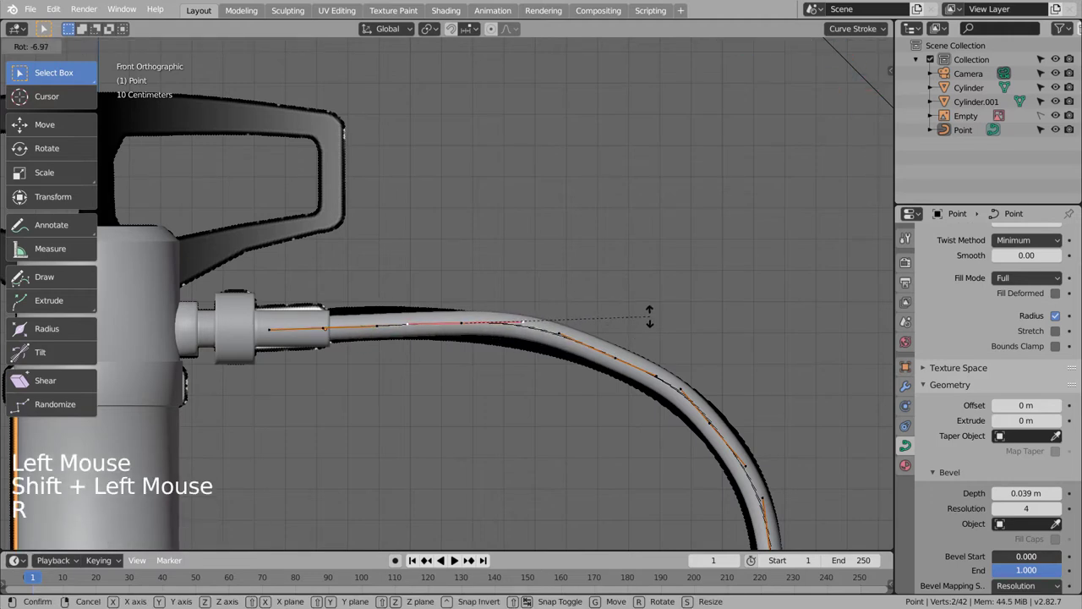
{"action": "key", "text": "Tab"}
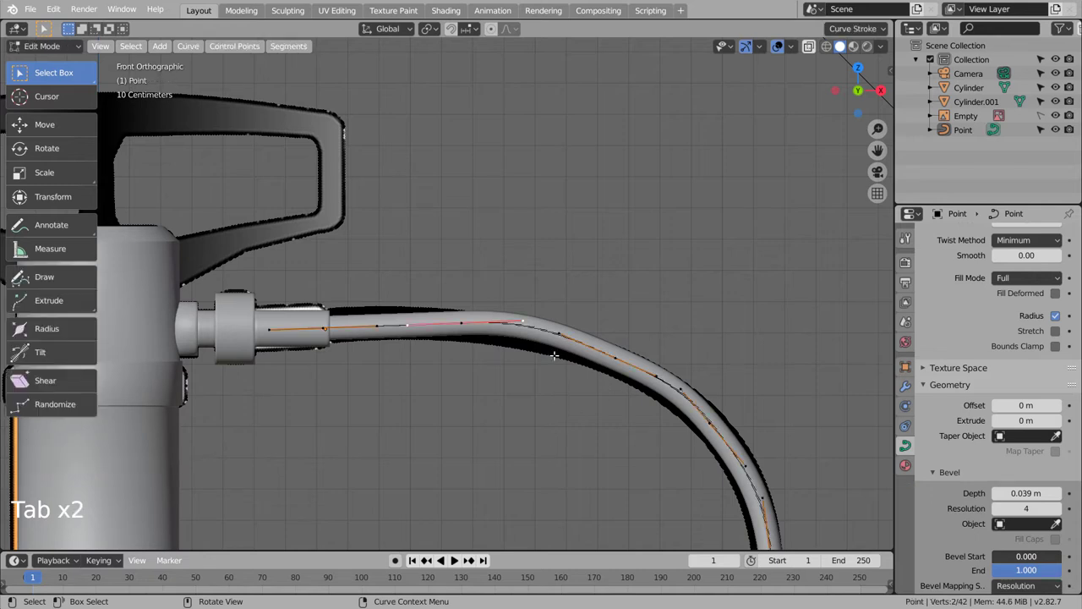
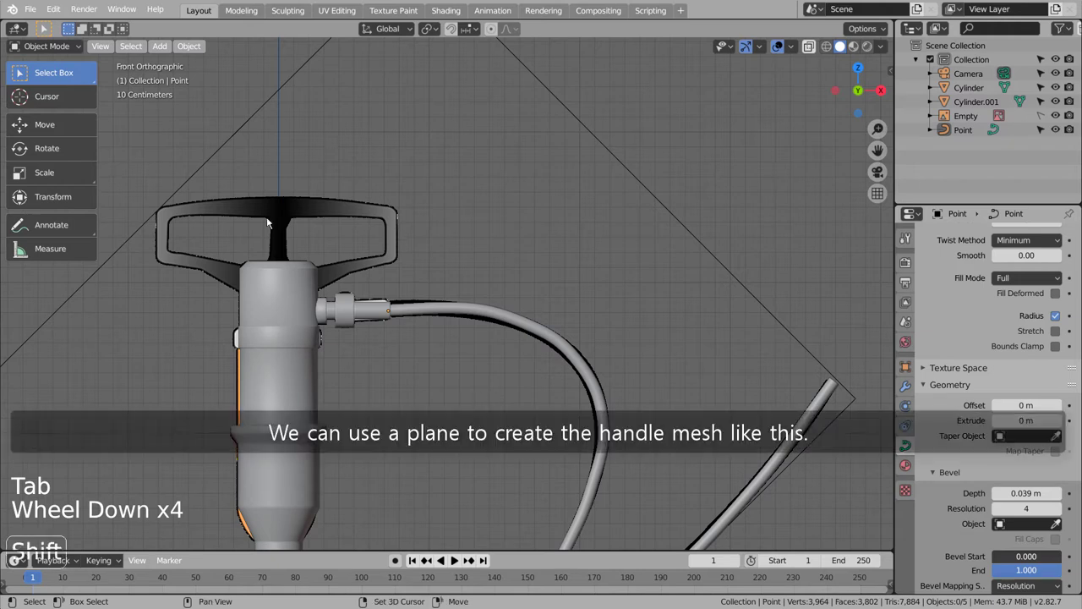
Add a plane, rotate it upright and raise it to the top of the T-handle.
{"action": "middle_click", "coordinate": [498, 272]}
{"action": "left_click", "coordinate": [666, 285]}
{"action": "key", "text": "shift+a"}
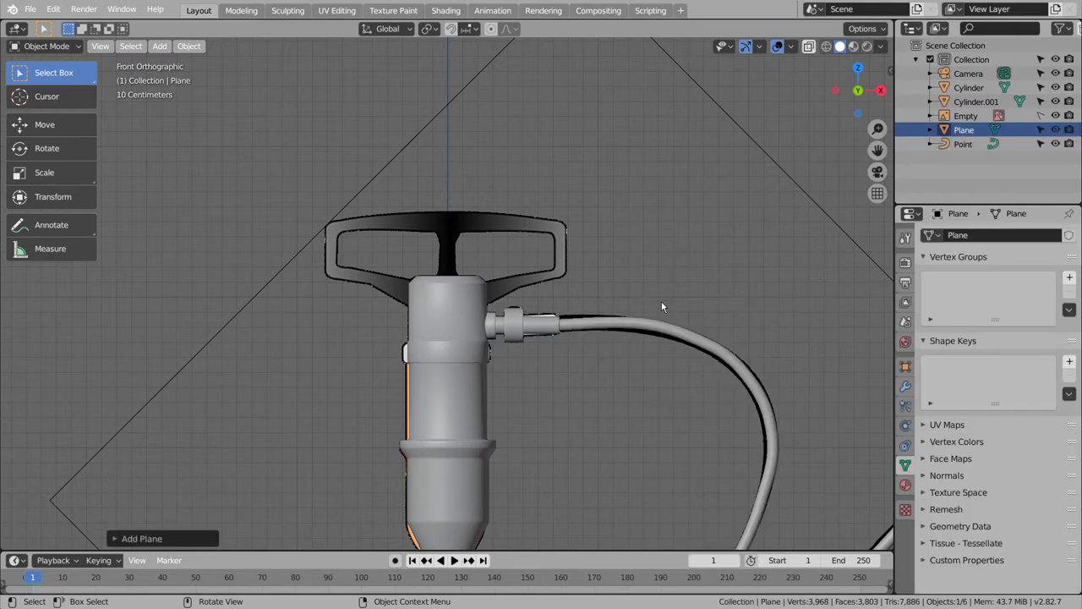
{"action": "scroll", "scroll_direction": "down", "scroll_amount": 3}
{"action": "key", "text": "r"}
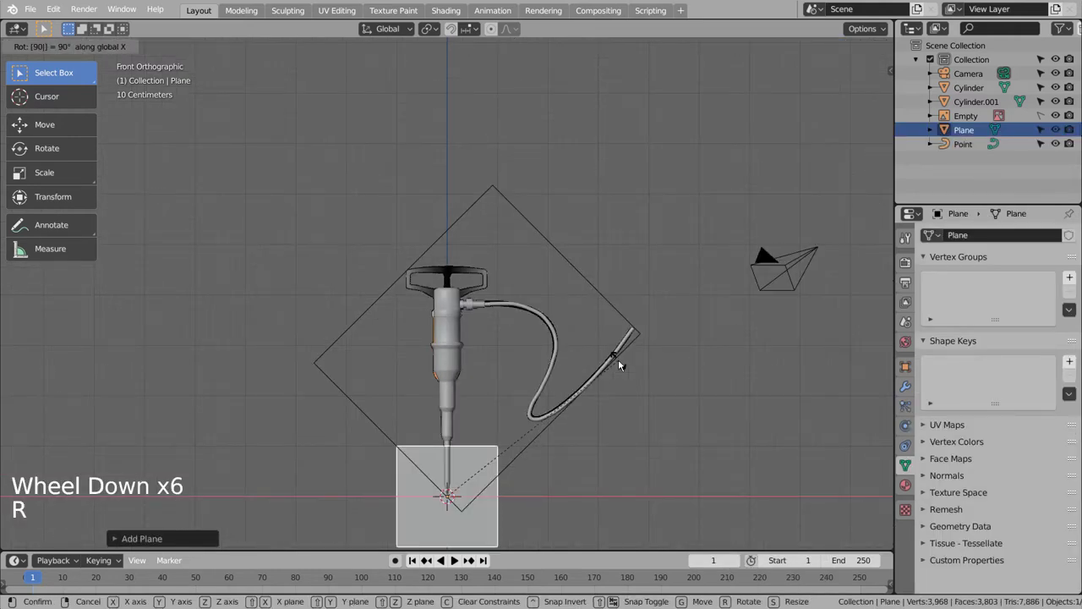
{"action": "key", "text": "g"}
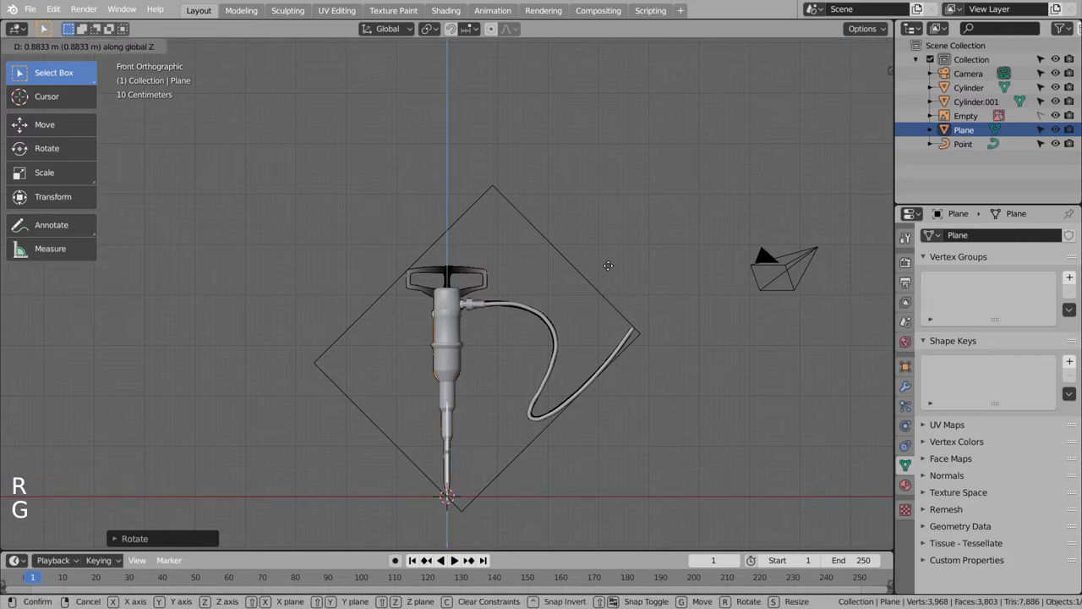
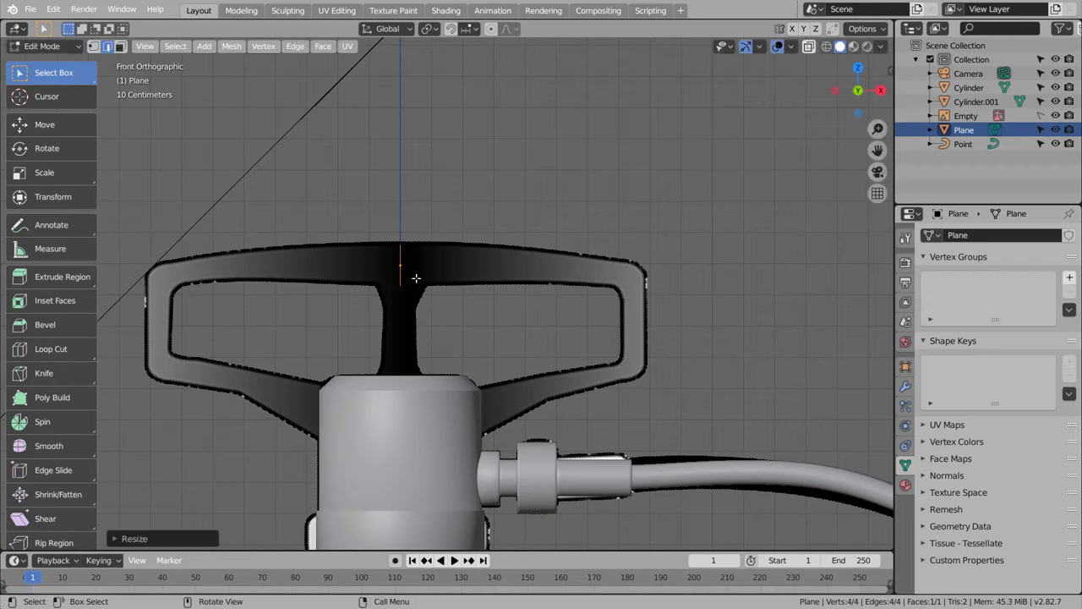
Extrude the plane along the handle's top bar and turn the corner following the reference.
{"action": "key", "text": "g"}
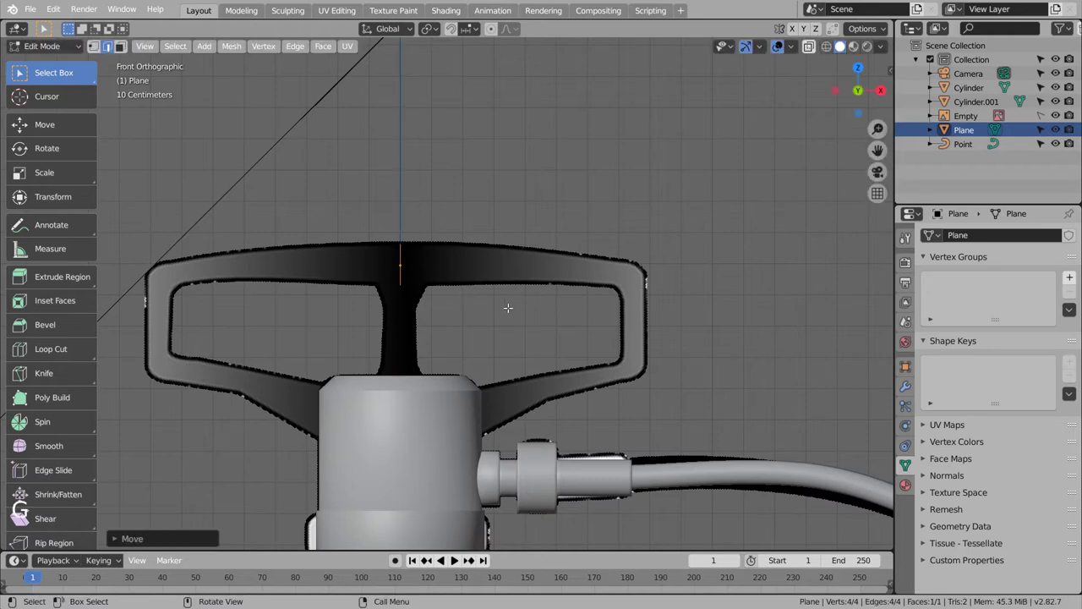
{"action": "key", "text": "Tab"}
{"action": "key", "text": "Tab"}
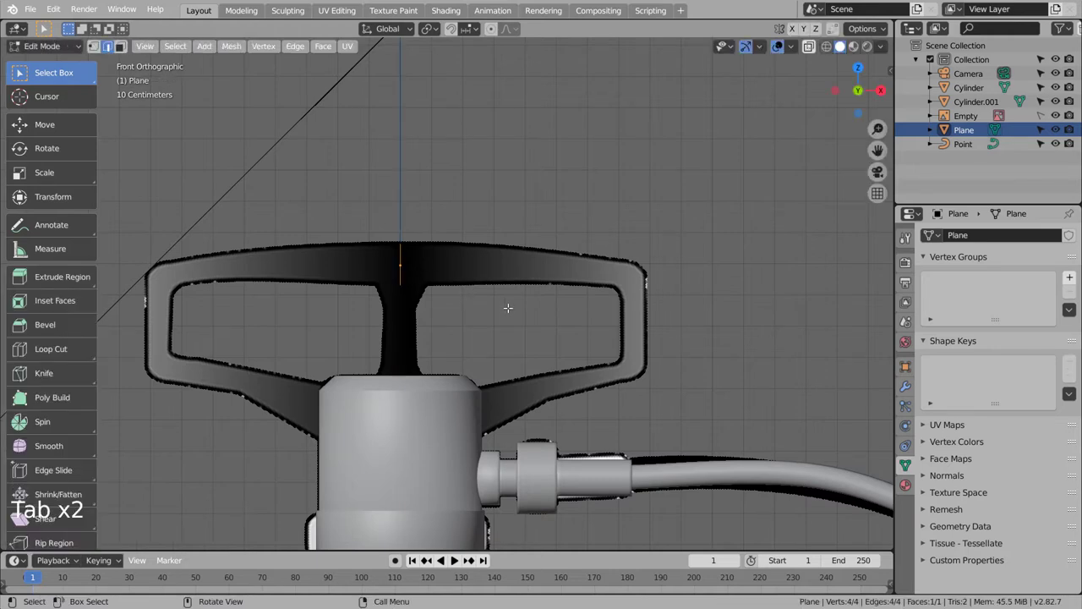
{"action": "key", "text": "e"}
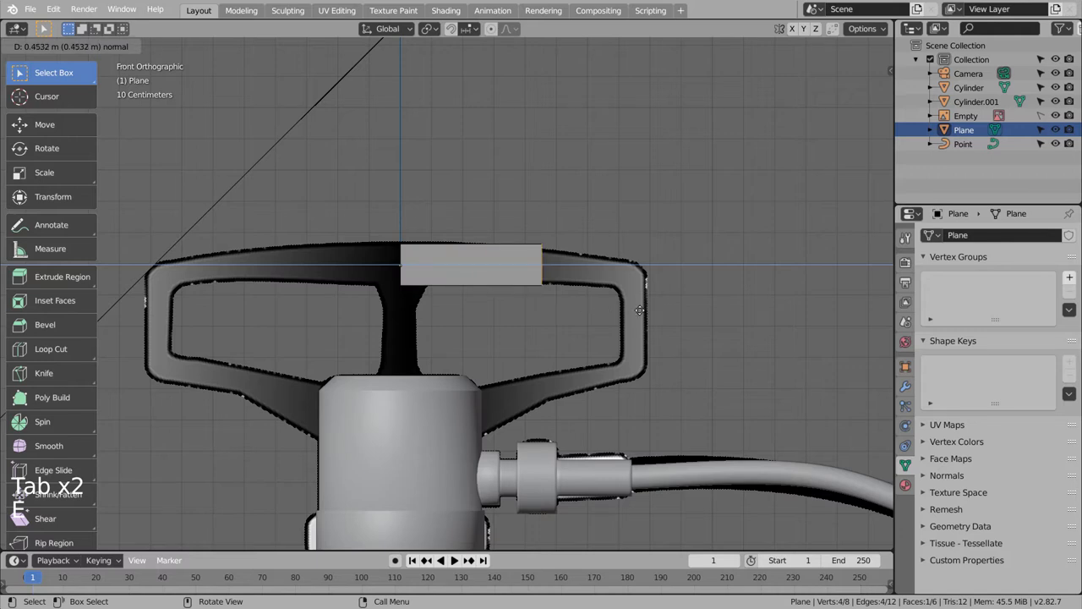
{"action": "key", "text": "e"}
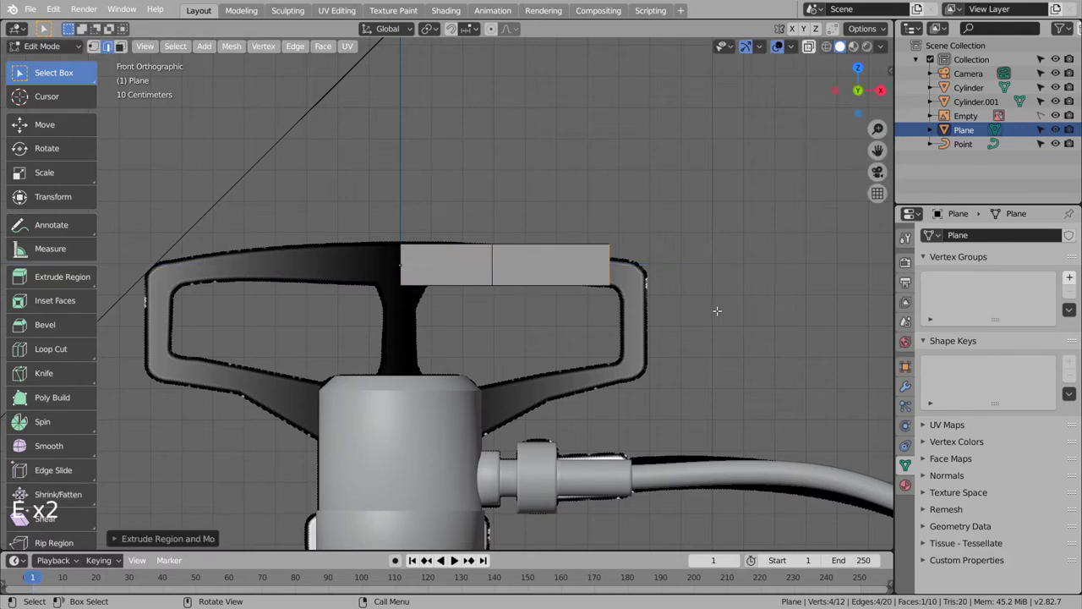
{"action": "key", "text": "s"}
{"action": "key", "text": "g"}
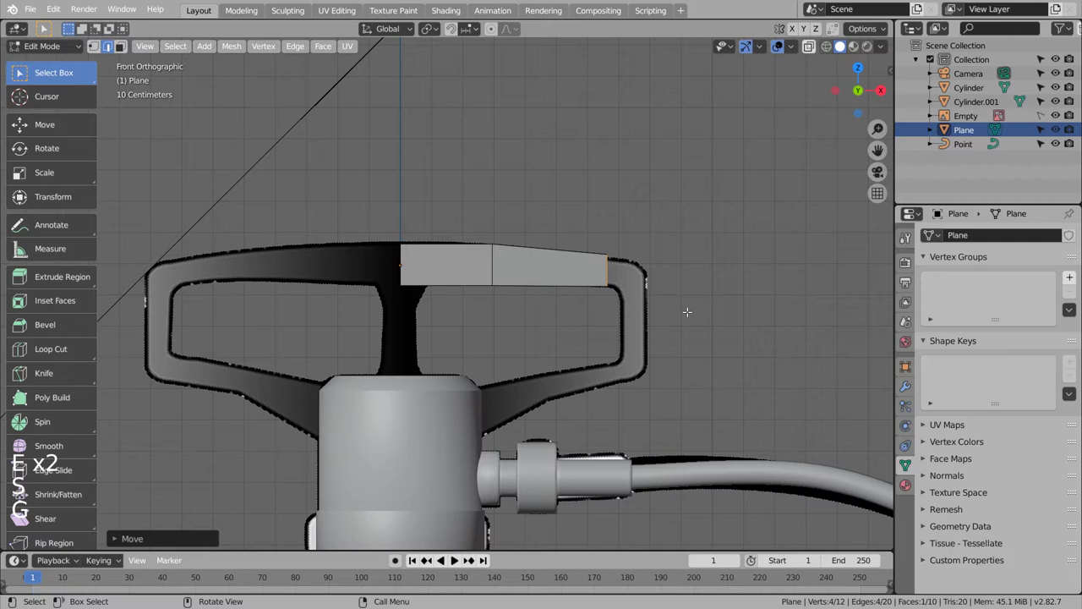
{"action": "key", "text": "e"}
{"action": "key", "text": "g"}
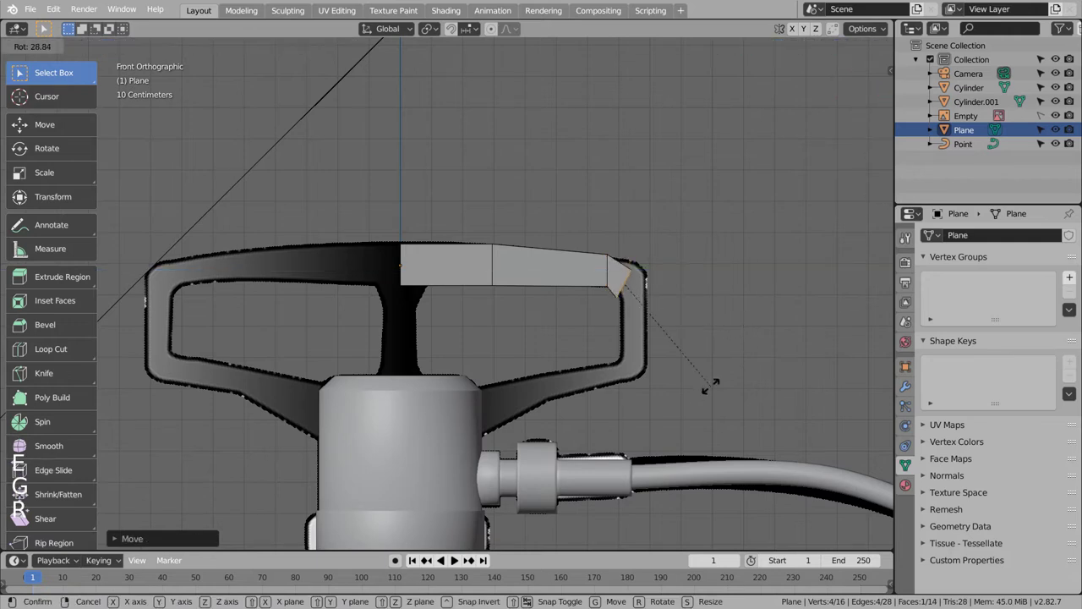
{"action": "key", "text": "g"}
Extrude sections down the handle's side, moving and rotating ends onto the outline.
{"action": "key", "text": "e"}
{"action": "key", "text": "g"}
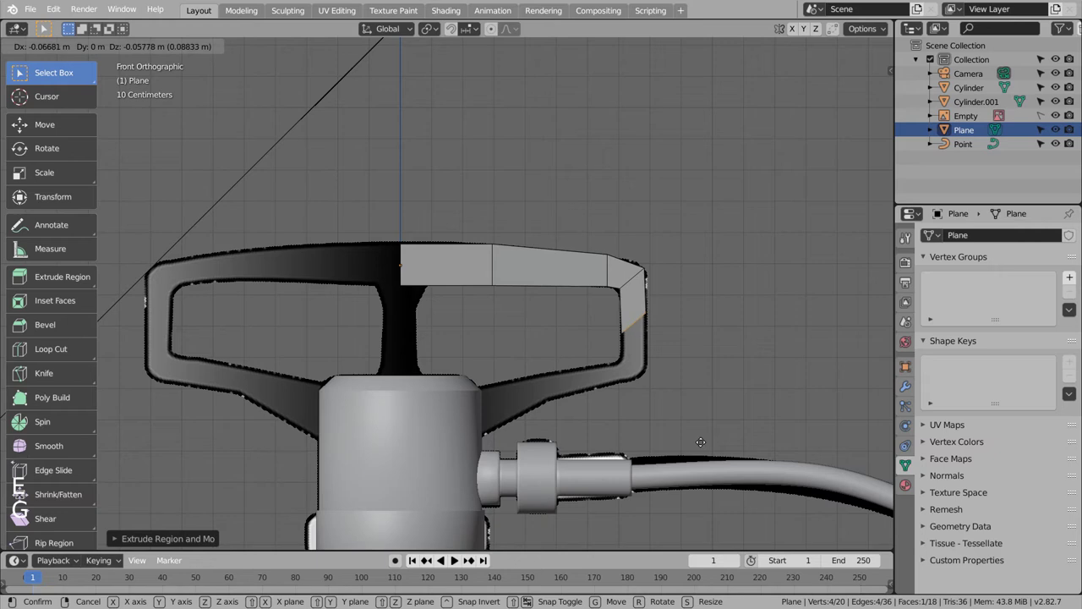
{"action": "key", "text": "r"}
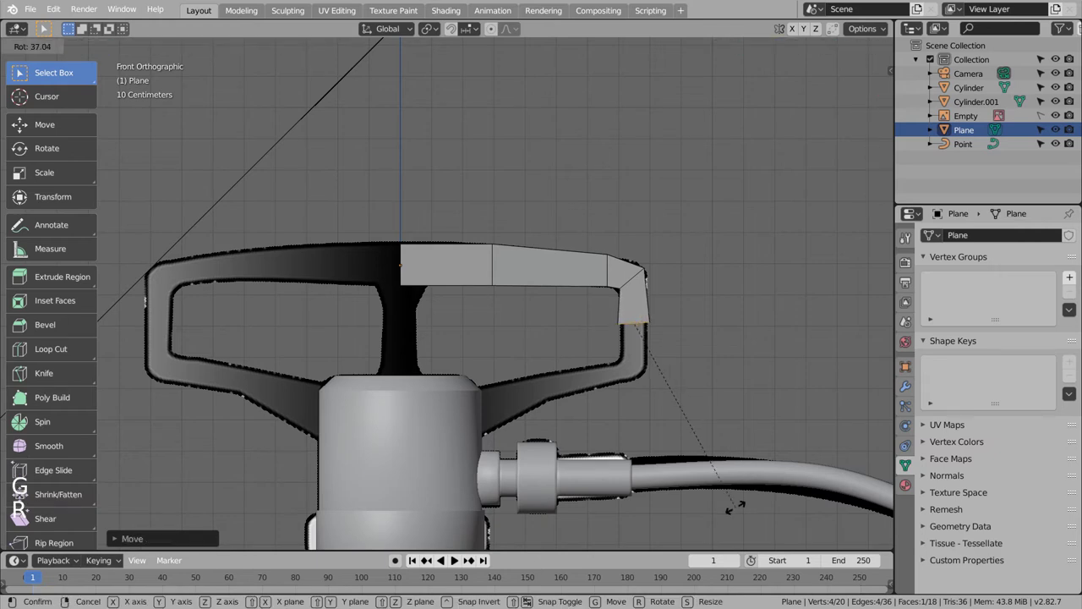
{"action": "key", "text": "e"}
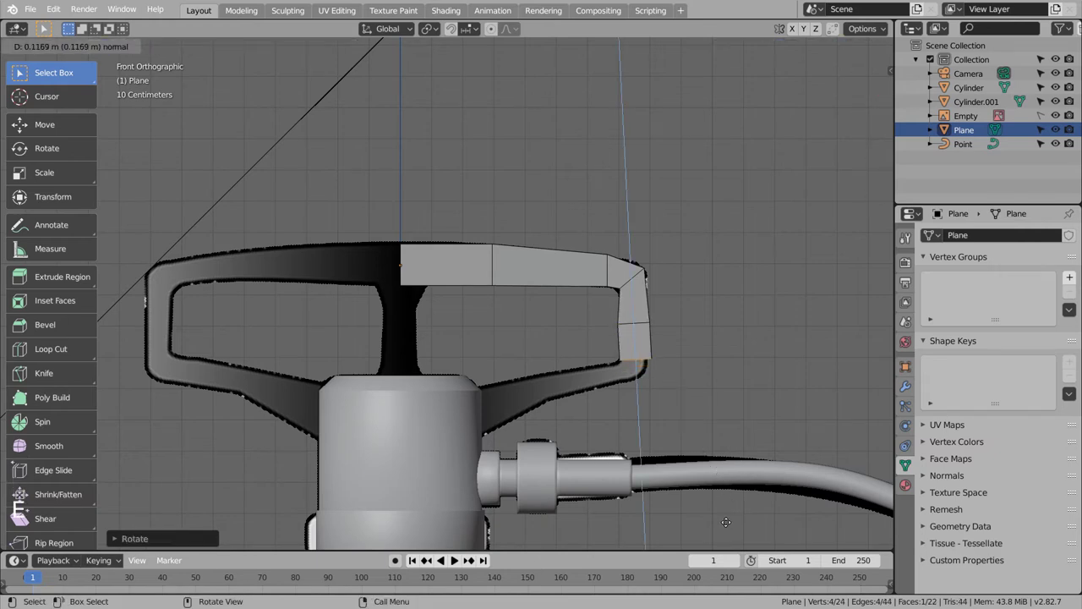
{"action": "key", "text": "e"}
{"action": "key", "text": "g"}
{"action": "key", "text": "r"}
{"action": "key", "text": "g"}
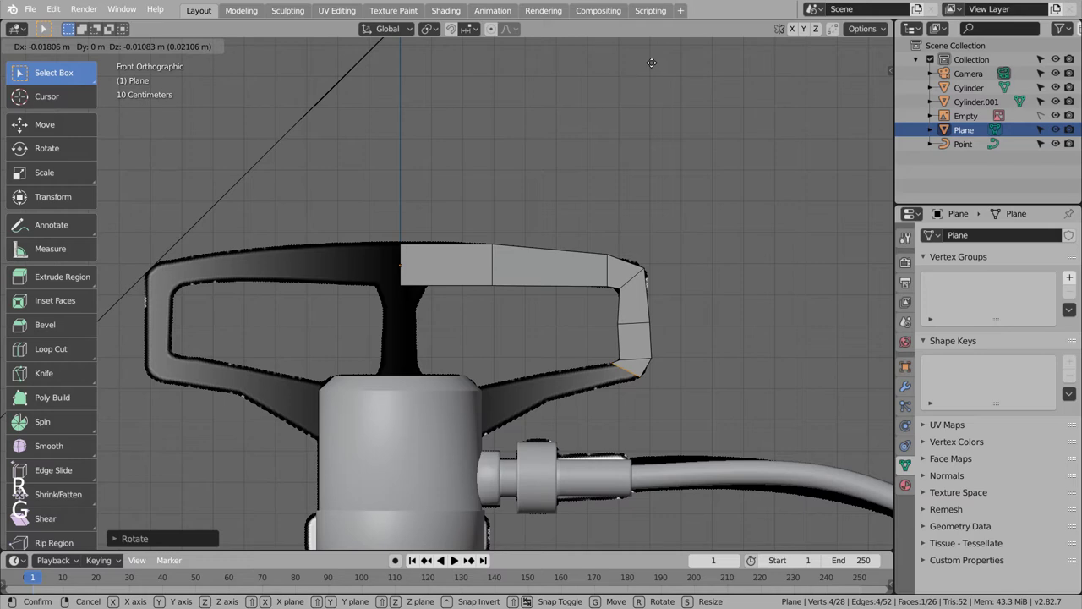
{"action": "key", "text": "e"}
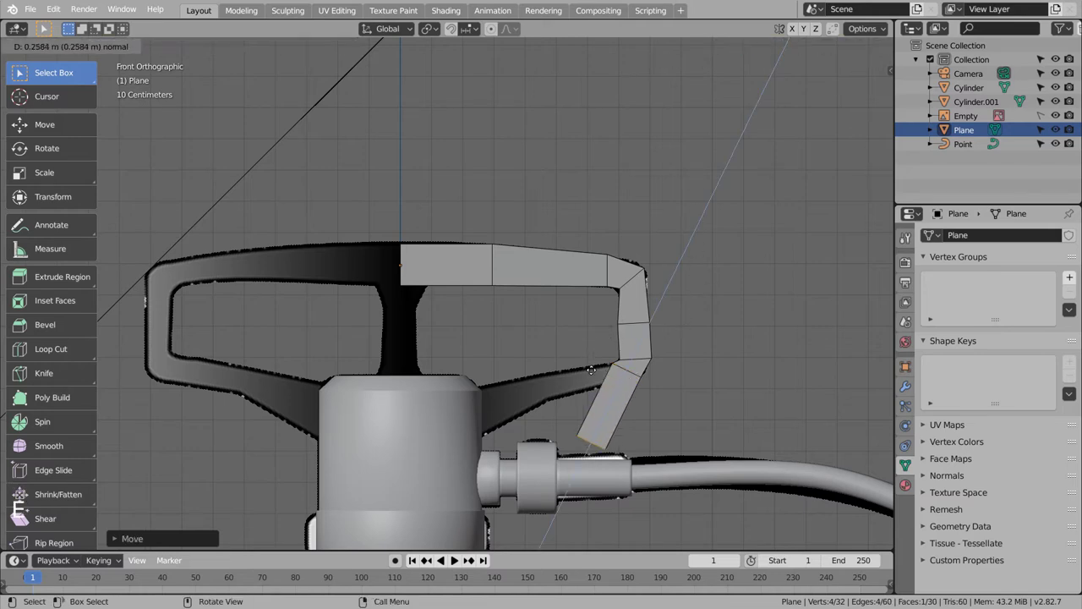
{"action": "key", "text": "g"}
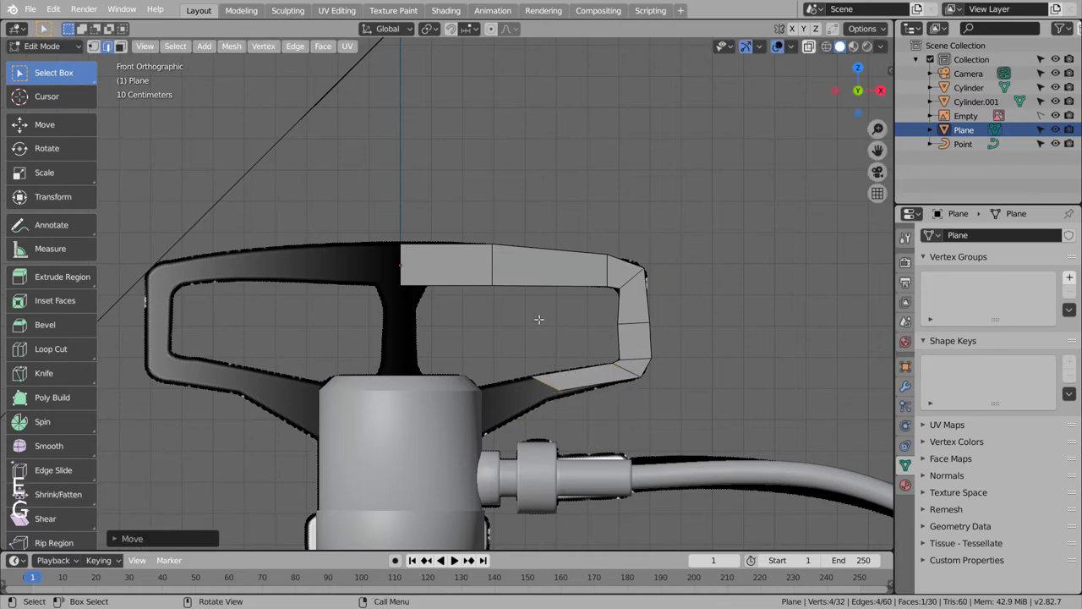
{"action": "key", "text": "g"}
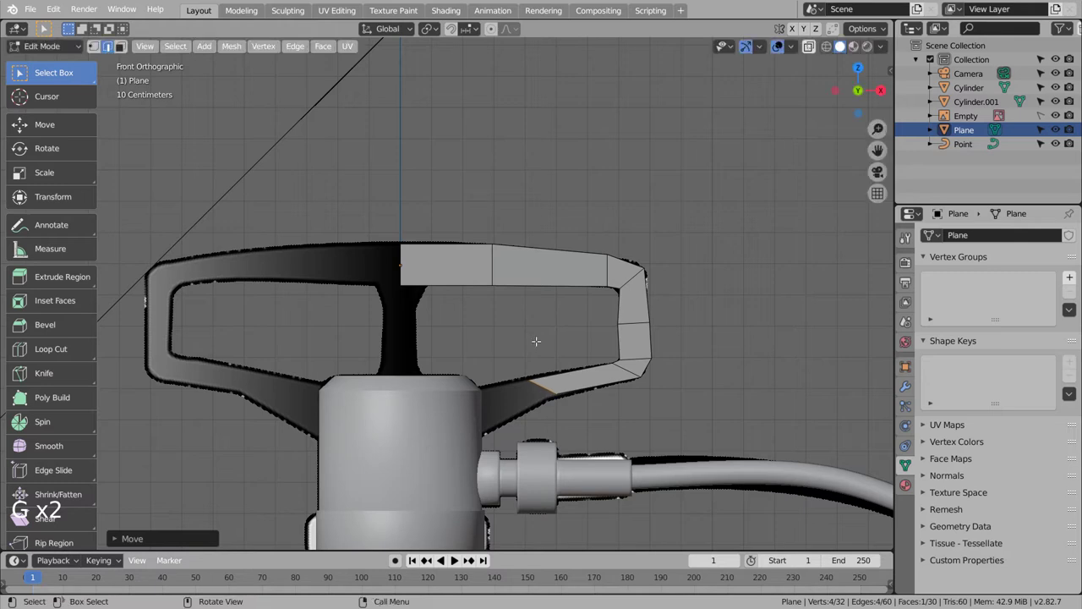
Extend the outline's lower arm toward the pump body, rotating and resizing the end vertices.
{"action": "key", "text": "e"}
{"action": "key", "text": "g"}
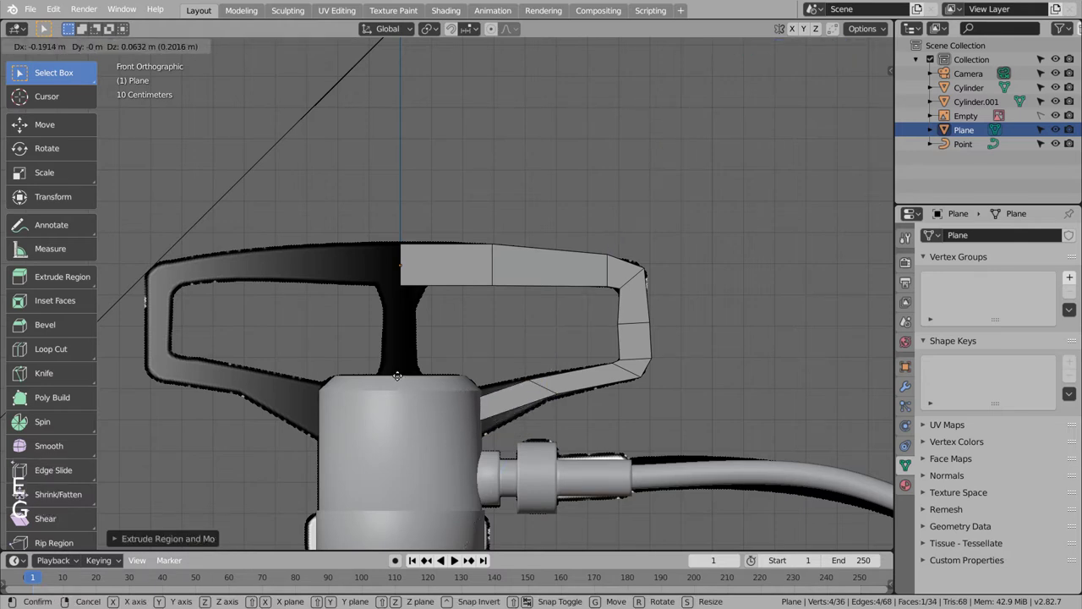
{"action": "key", "text": "shift+z"}
{"action": "key", "text": "r"}
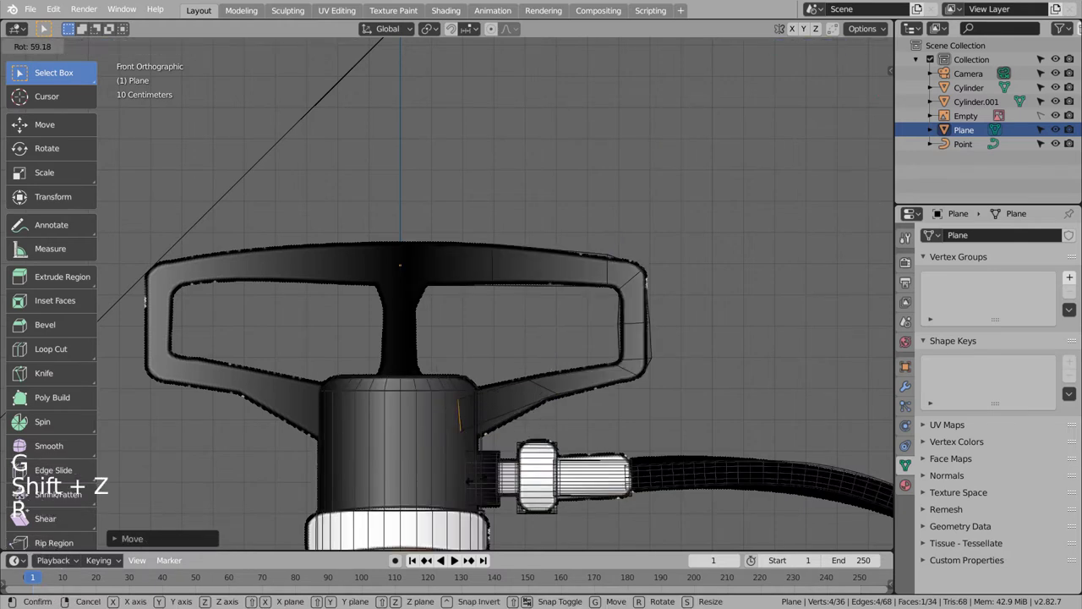
{"action": "key", "text": "e"}
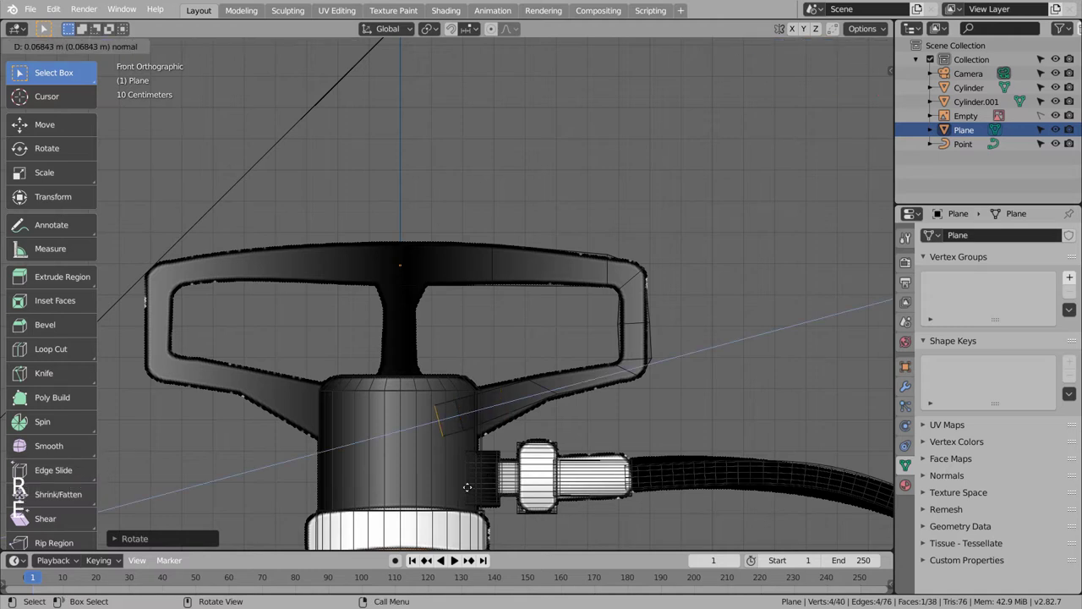
{"action": "key", "text": "ctrl+z"}
{"action": "key", "text": "s"}
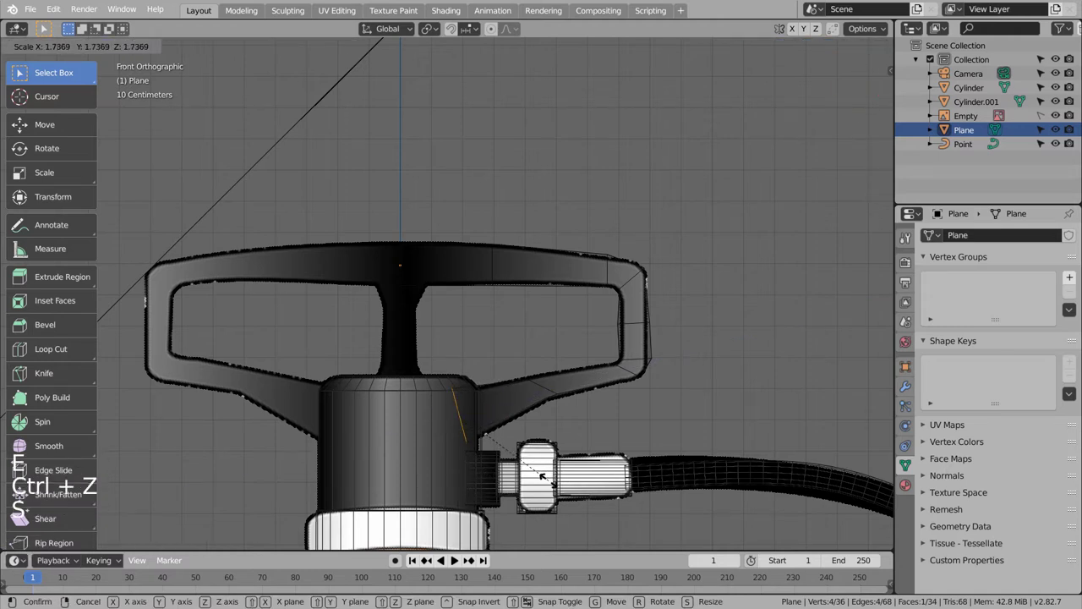
{"action": "key", "text": "shift+z"}
{"action": "key", "text": "shift+z"}
{"action": "key", "text": "e"}
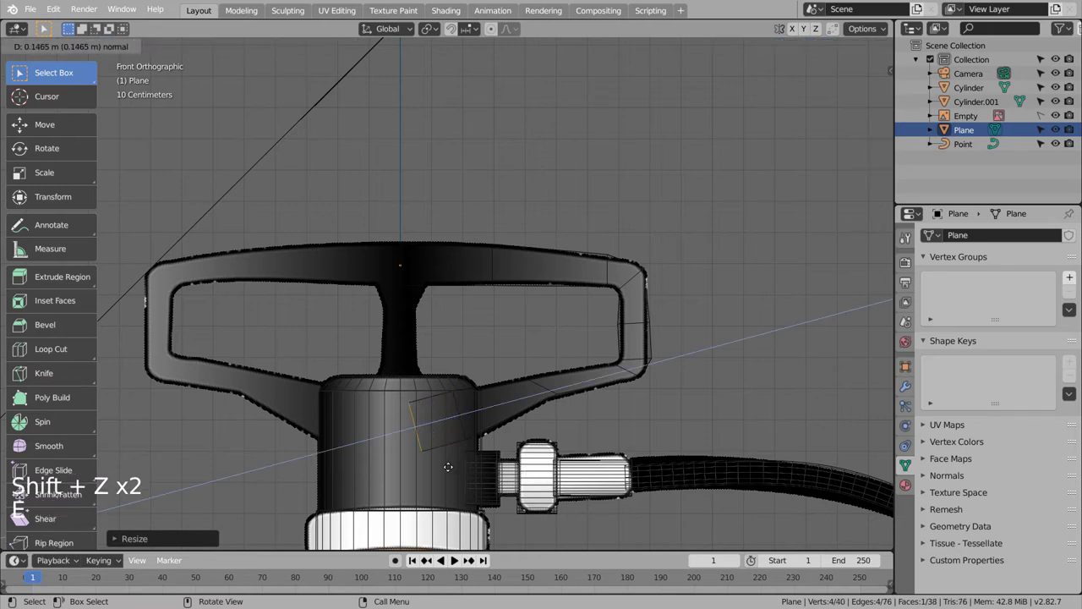
{"action": "key", "text": "r"}
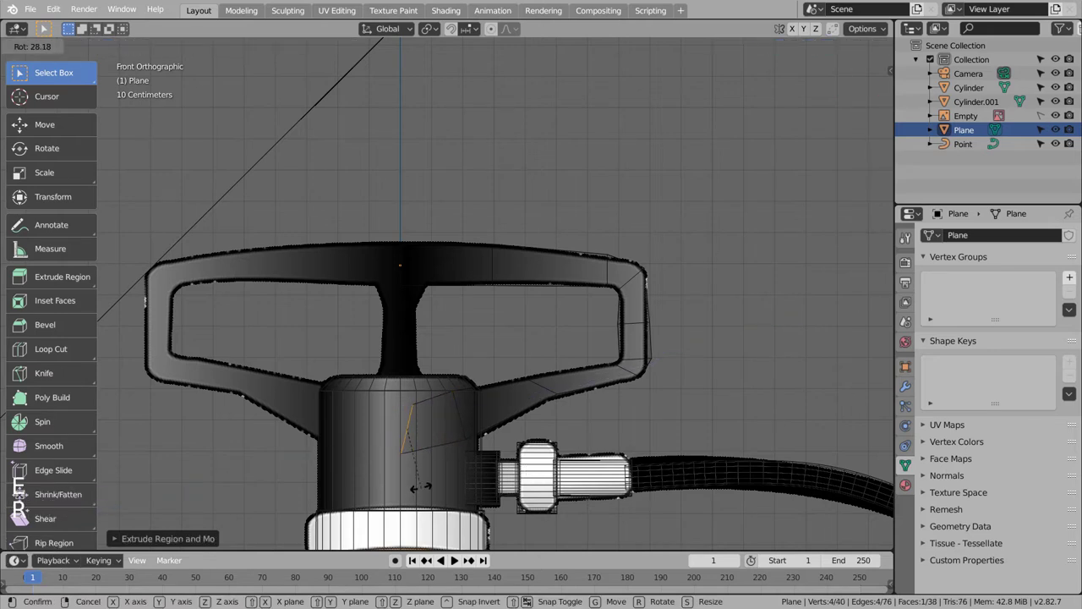
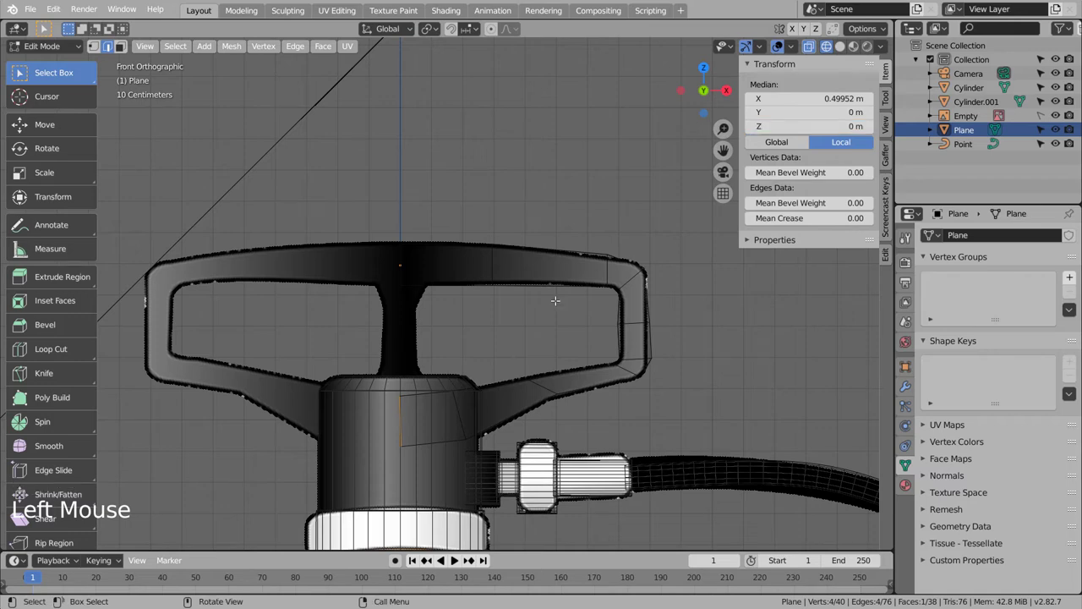
Scale the handle's end vertices to 0 on Z so the stem is level.
{"action": "key", "text": "Tab"}
{"action": "key", "text": "Tab"}
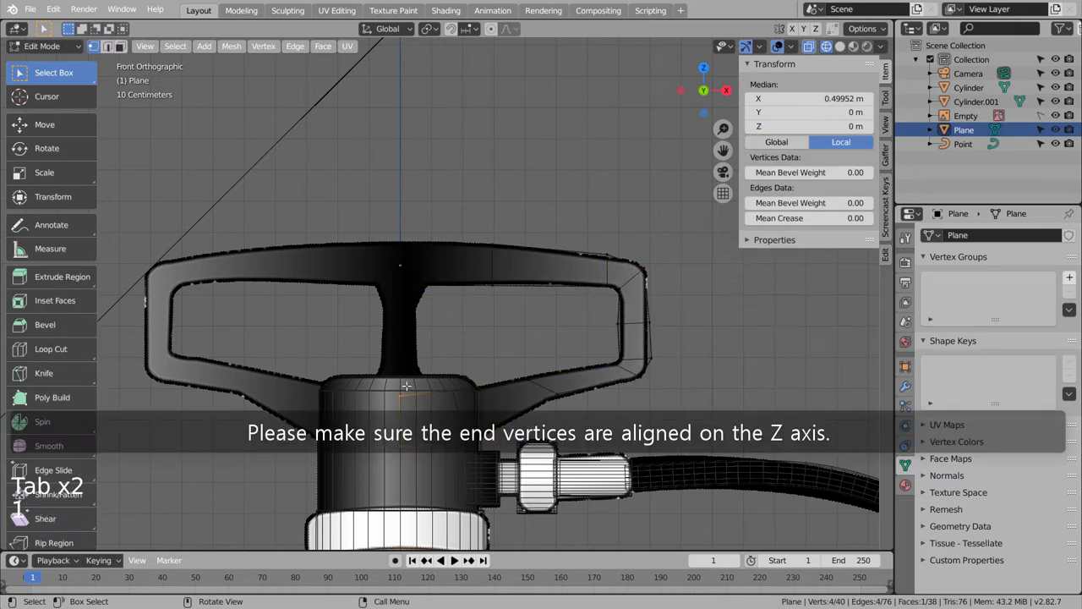
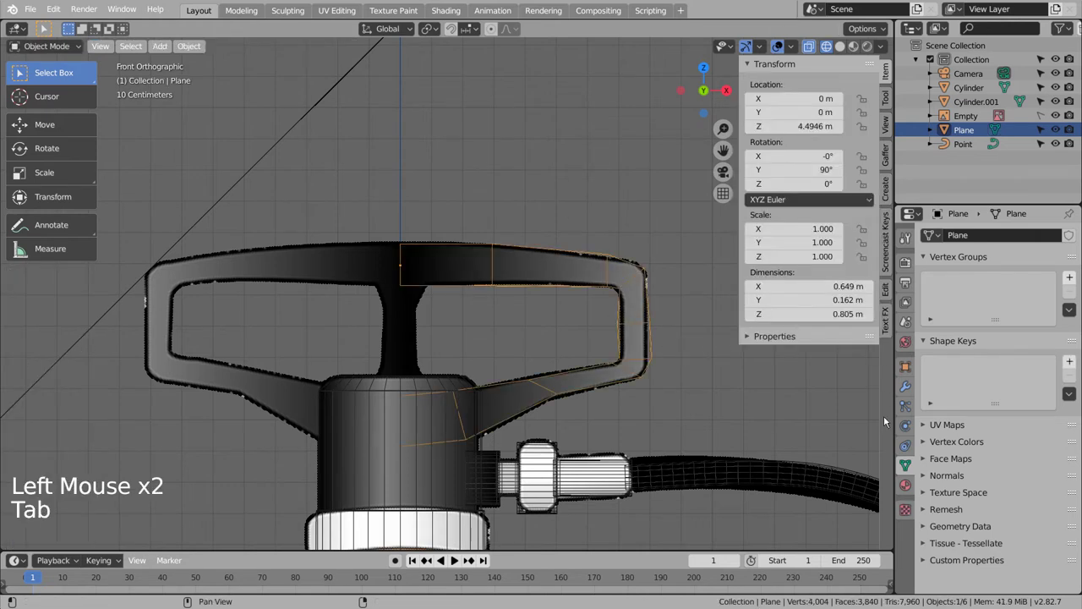
Add a Mirror modifier on the Z axis to complete both sides of the handle.
{"action": "left_click", "coordinate": [907, 389]}
{"action": "left_click", "coordinate": [985, 240]}
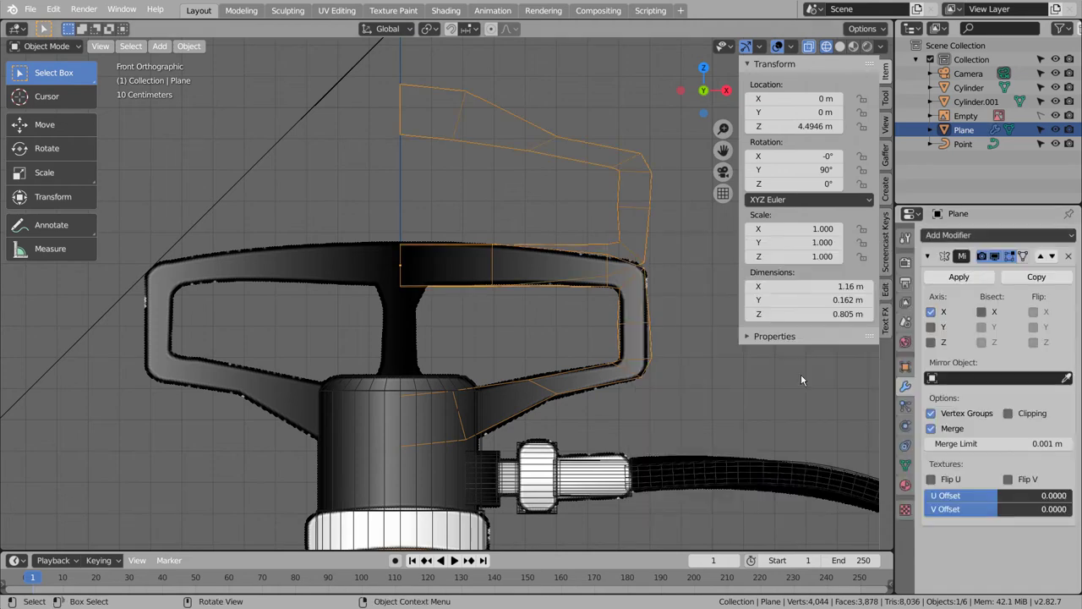
{"action": "left_click", "coordinate": [929, 336]}
{"action": "left_click", "coordinate": [936, 345]}
{"action": "left_click", "coordinate": [932, 323]}
{"action": "left_click", "coordinate": [941, 313]}
Smooth the handle with a Subdivision Surface modifier and return to Edit Mode.
{"action": "key", "text": "shift+z"}
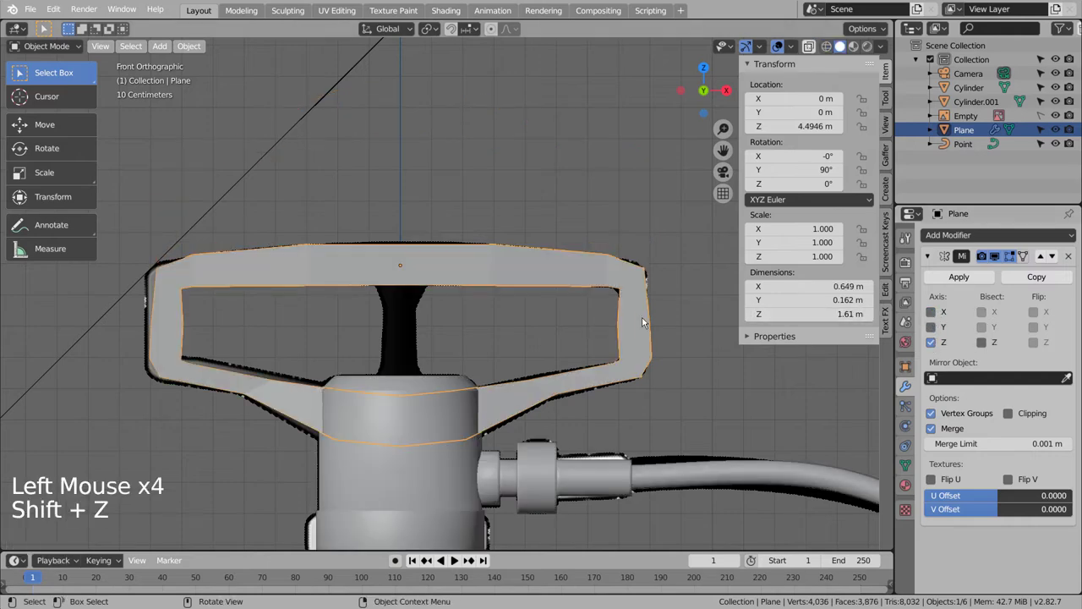
{"action": "key", "text": "Tab"}
{"action": "key", "text": "Tab"}
{"action": "key", "text": "ctrl+3"}
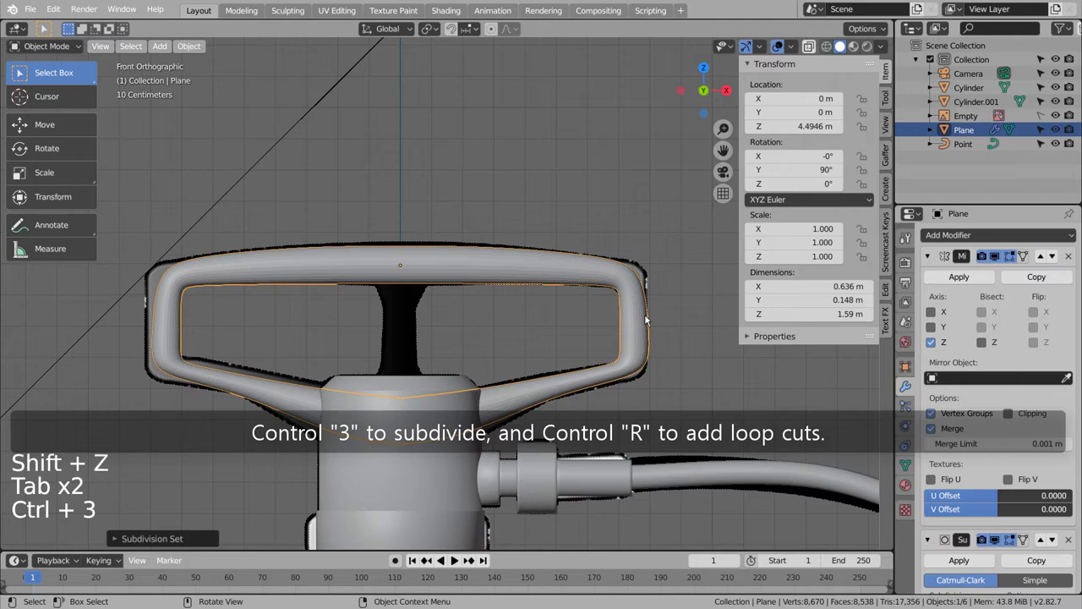
{"action": "key", "text": "Tab"}
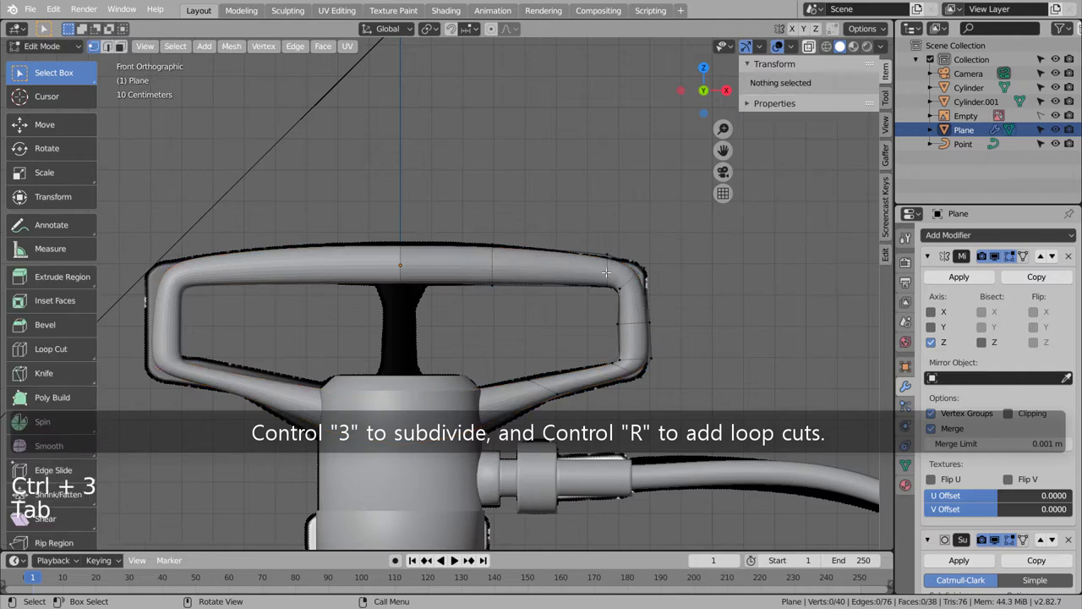
Add loop cuts near the handle corners and the middle of the bar.
{"action": "key", "text": "ctrl+r"}
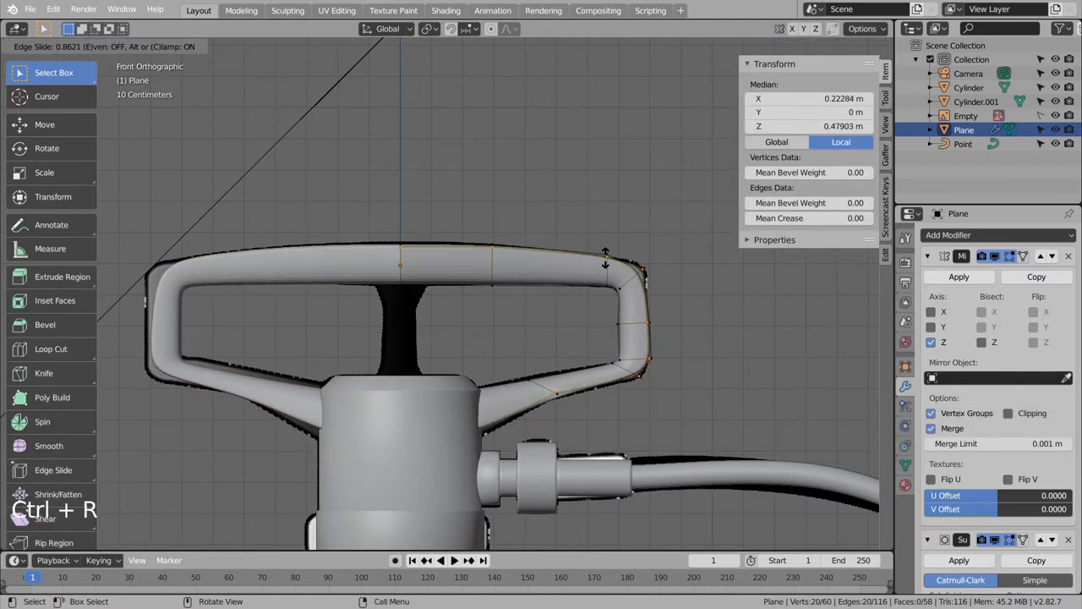
{"action": "key", "text": "ctrl+r"}
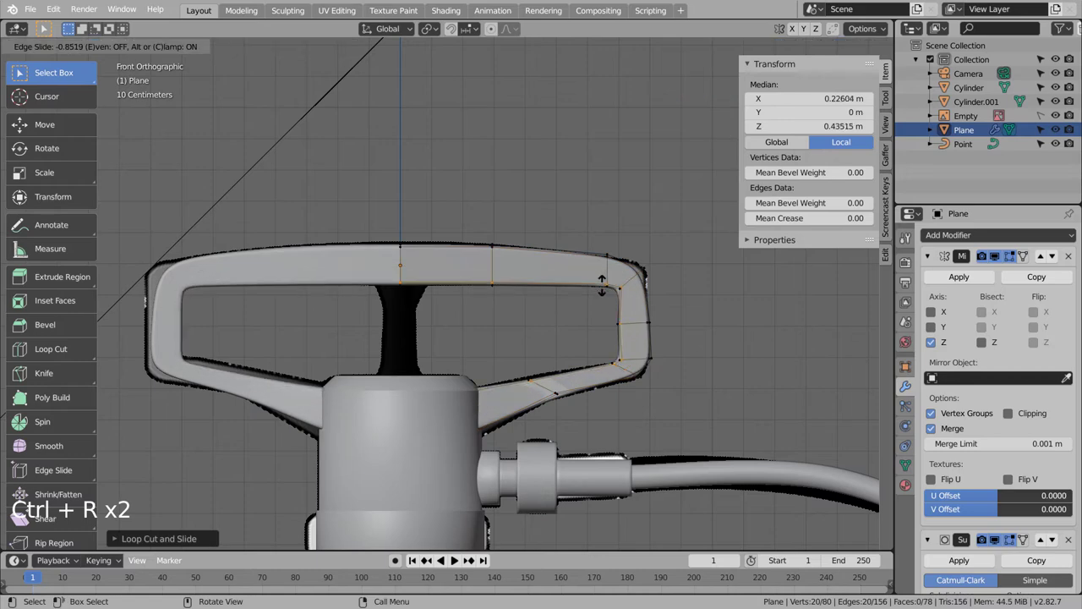
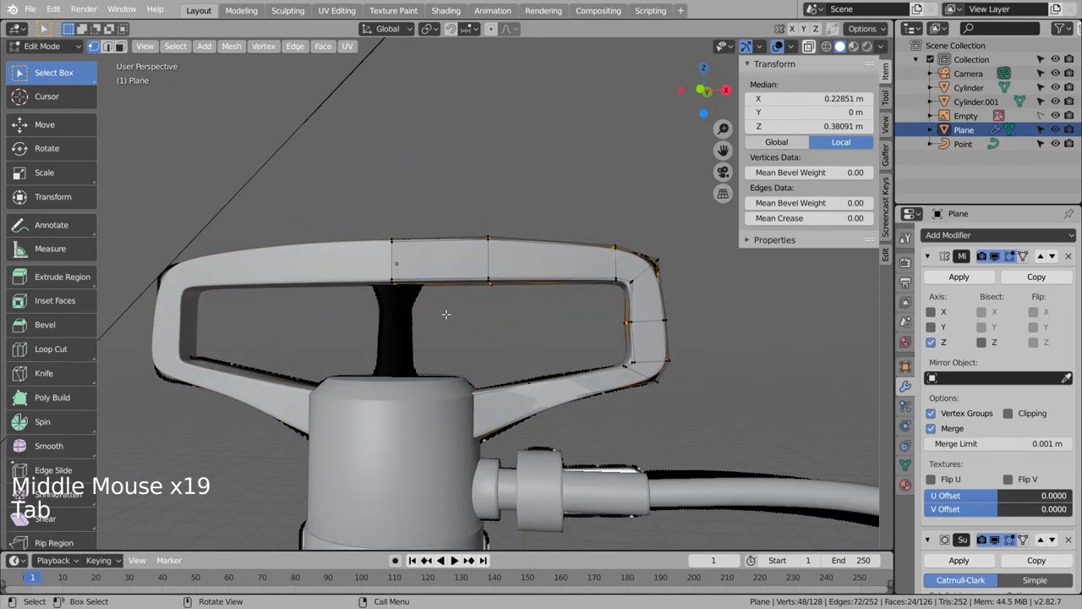
{"action": "key", "text": "ctrl+r"}
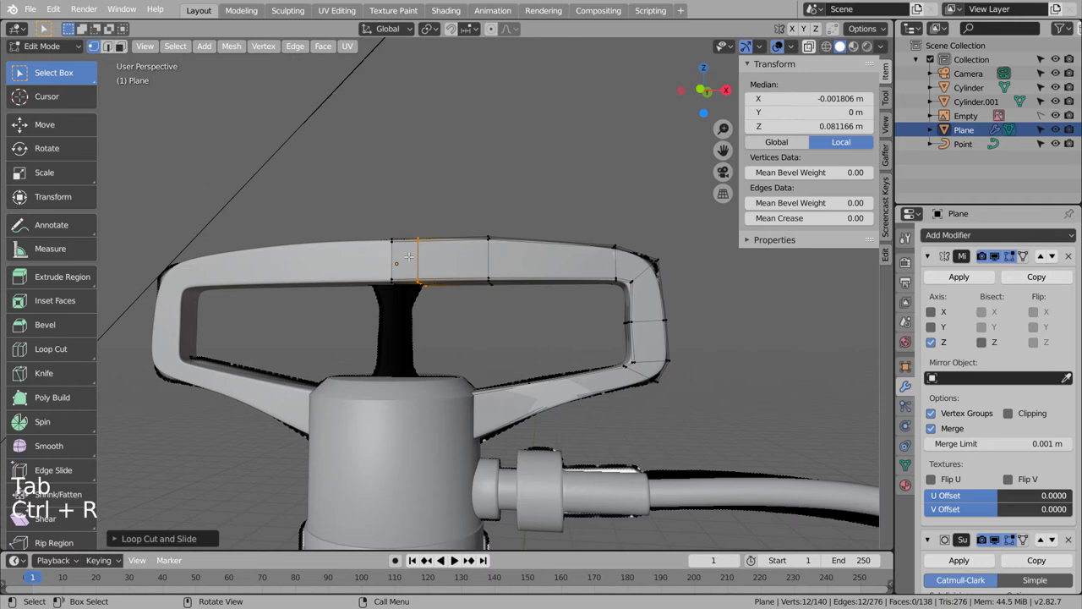
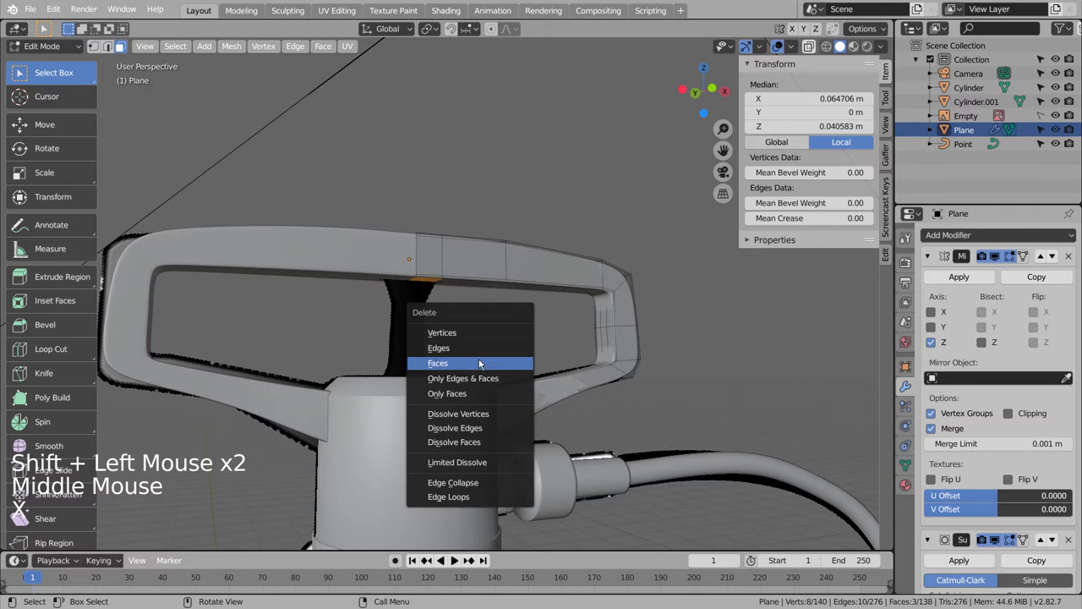
{"action": "scroll", "scroll_direction": "up", "scroll_amount": 3}
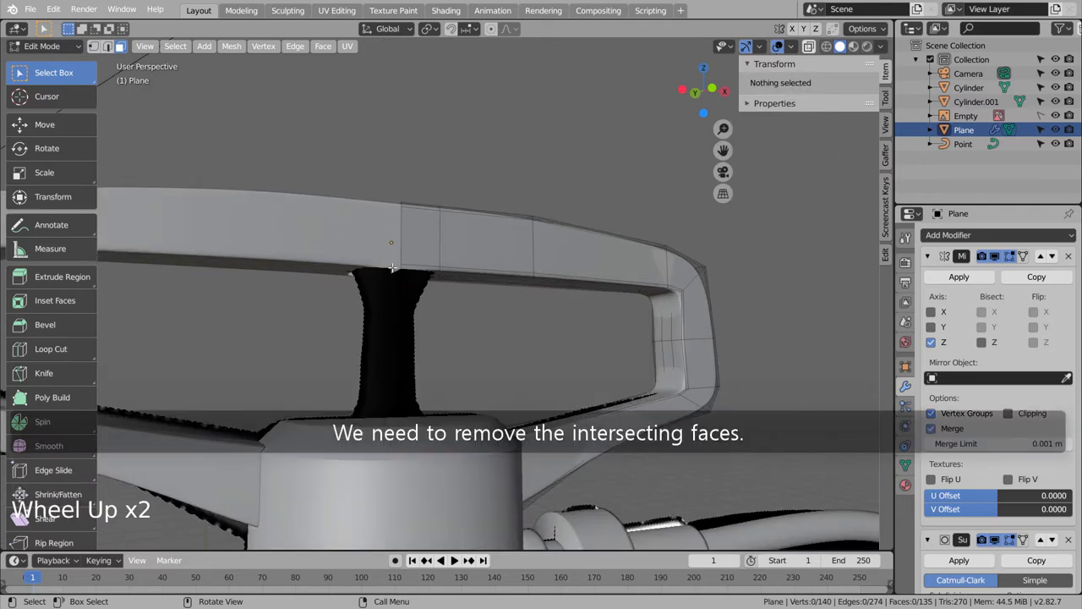
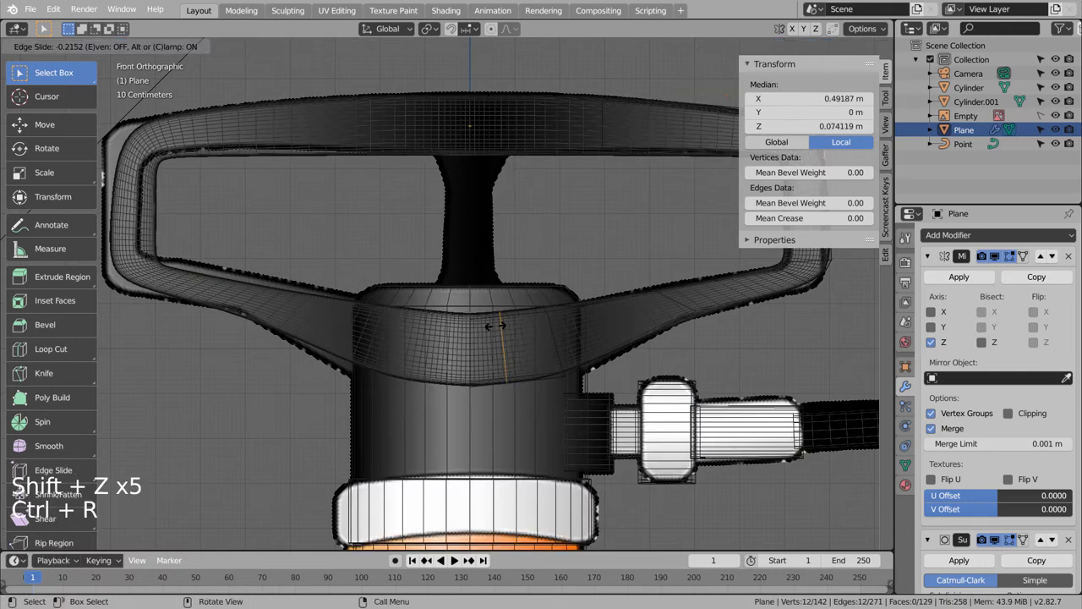
Rotate the new edge loop, then orbit under the handle in X-ray face mode.
{"action": "key", "text": "r"}
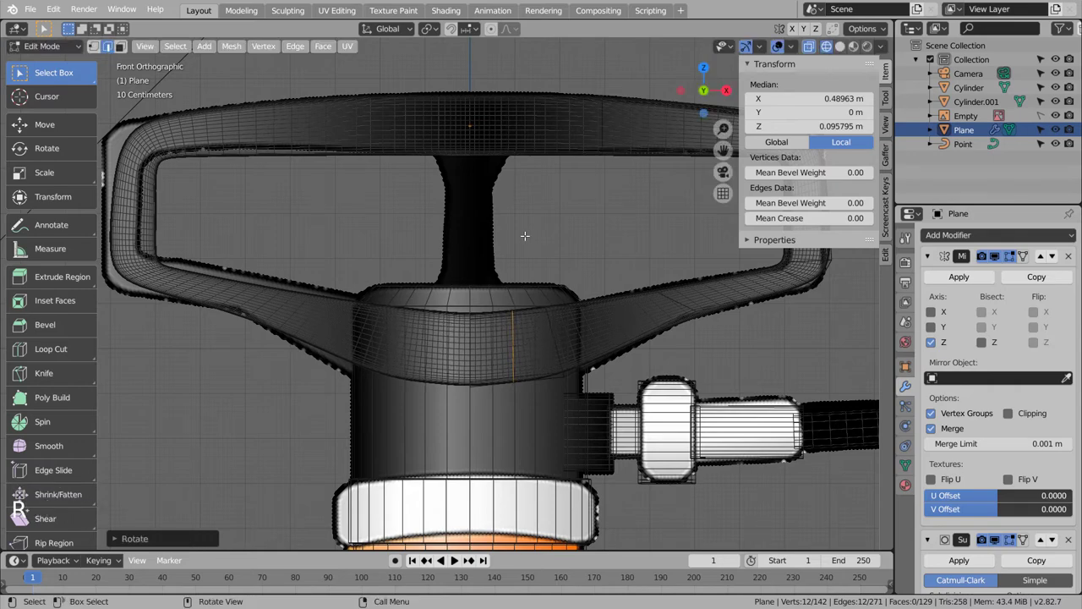
{"action": "key", "text": "Tab"}
{"action": "middle_click", "coordinate": [527, 252]}
{"action": "key", "text": "Tab"}
{"action": "key", "text": "3"}
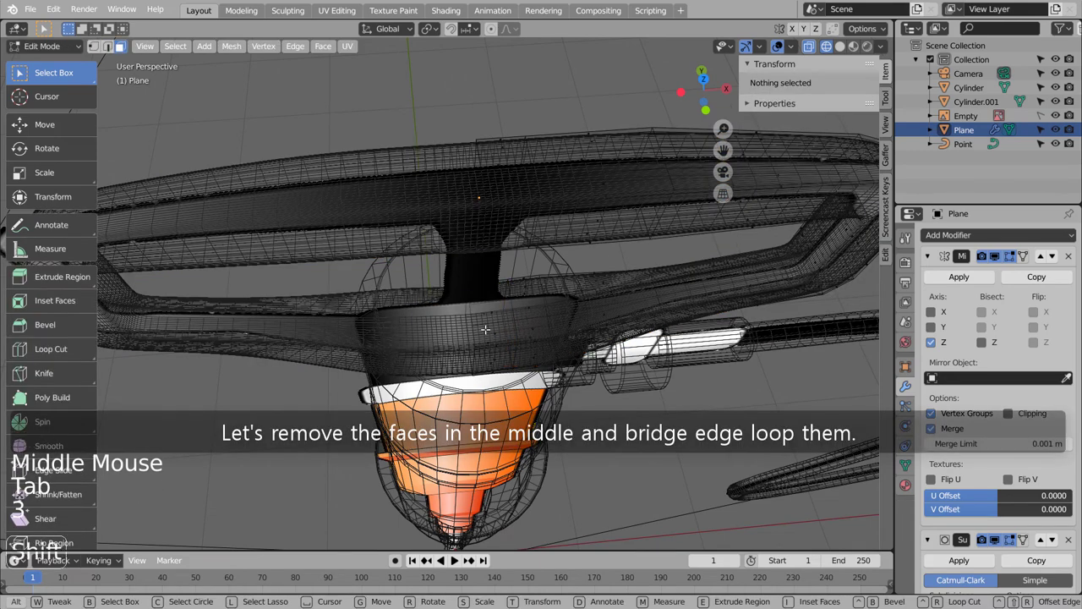
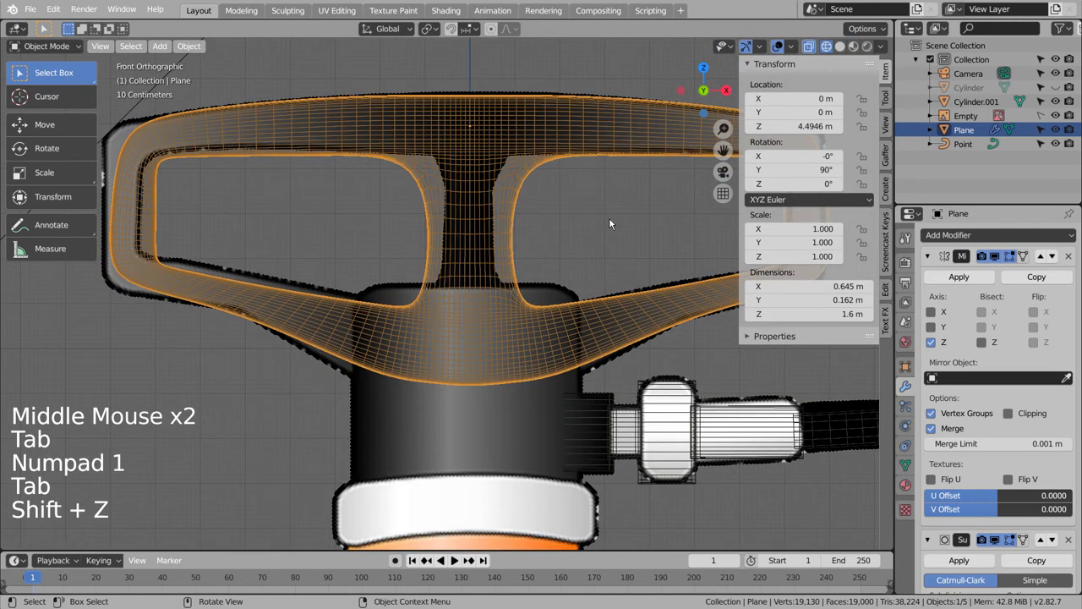
Turn off X-ray, unhide everything and orbit out to view the whole pump with its cord.
{"action": "left_click", "coordinate": [611, 226]}
{"action": "scroll", "scroll_direction": "down", "scroll_amount": 3}
{"action": "key", "text": "Tab"}
{"action": "key", "text": "Tab"}
{"action": "key", "text": "shift+z"}
{"action": "left_click", "coordinate": [556, 241]}
{"action": "key", "text": "alt+h"}
{"action": "left_click", "coordinate": [546, 263]}
{"action": "scroll", "scroll_direction": "down", "scroll_amount": 3}
{"action": "middle_click", "coordinate": [651, 356]}
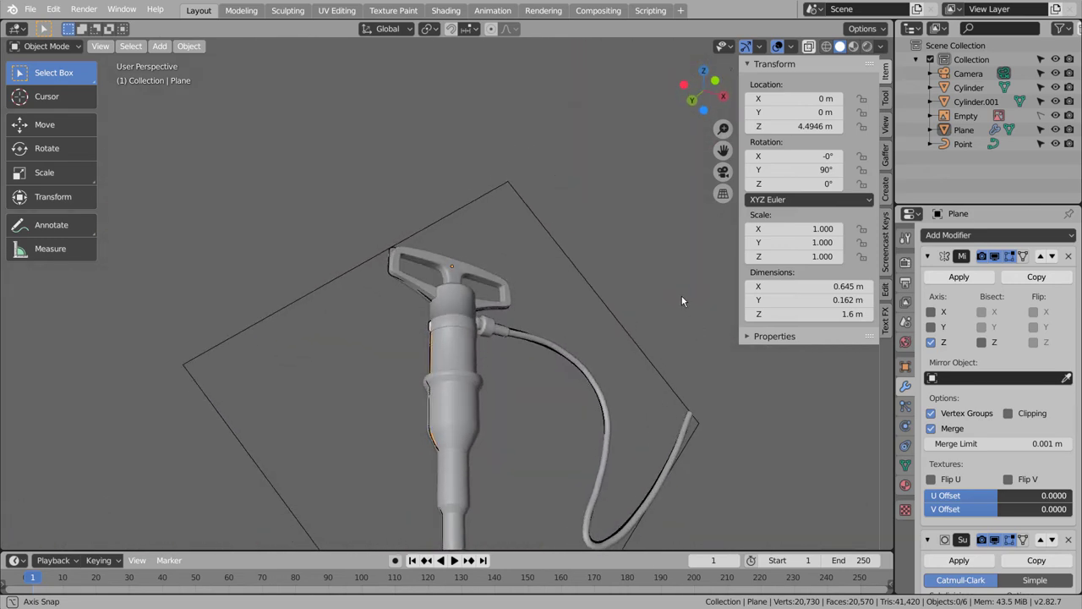
{"action": "scroll", "scroll_direction": "down", "scroll_amount": 3}
{"action": "middle_click", "coordinate": [641, 367]}
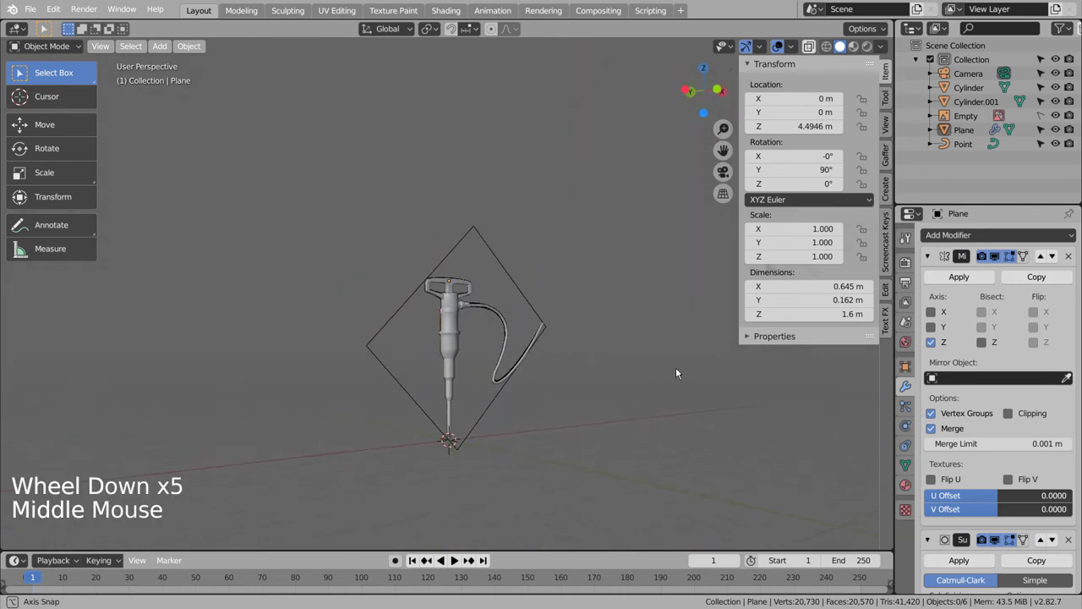
Select the reference-image Empty in the Outliner and save the project with Ctrl+S.
{"action": "left_click", "coordinate": [1056, 117]}
{"action": "left_click", "coordinate": [1067, 118]}
{"action": "double_click", "coordinate": [1057, 120]}
{"action": "left_click", "coordinate": [1071, 118]}
{"action": "key", "text": "ctrl+s"}
{"action": "left_click", "coordinate": [534, 289]}
Frame the pump model in the viewport and select the body Cylinder.
{"action": "key", "text": "g"}
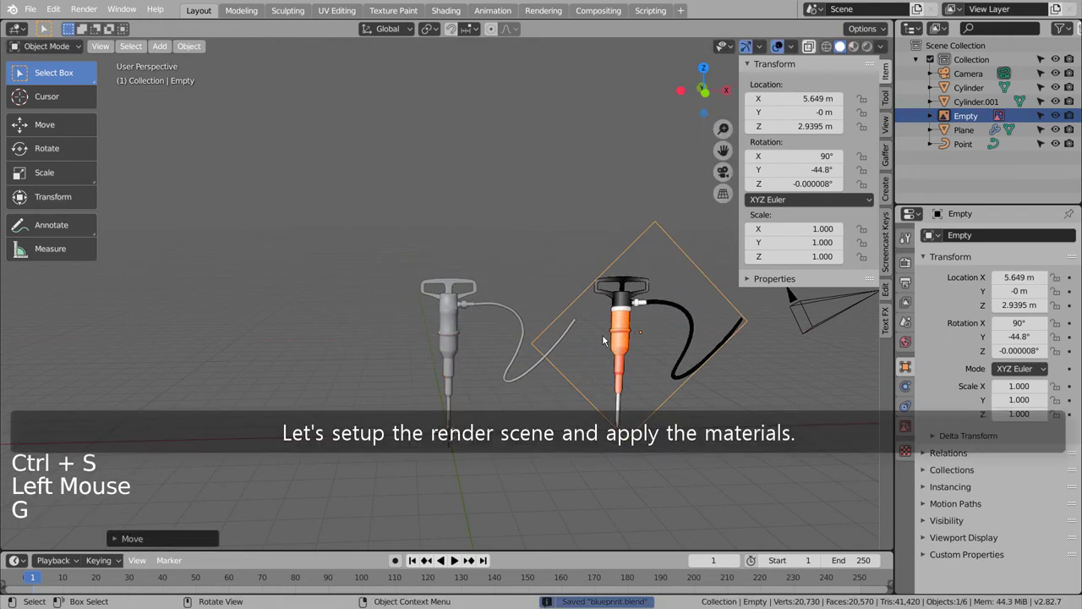
{"action": "scroll", "scroll_direction": "up", "scroll_amount": 3}
{"action": "middle_click", "coordinate": [651, 388]}
{"action": "middle_click", "coordinate": [521, 367]}
{"action": "middle_click", "coordinate": [529, 356]}
{"action": "middle_click", "coordinate": [552, 326]}
{"action": "middle_click", "coordinate": [551, 329]}
{"action": "left_click", "coordinate": [292, 361]}
Create a material for the body, raise Metallic to about 0.95 and enable Material Preview shading.
{"action": "left_click", "coordinate": [996, 239]}
{"action": "left_click", "coordinate": [903, 492]}
{"action": "left_click", "coordinate": [1005, 305]}
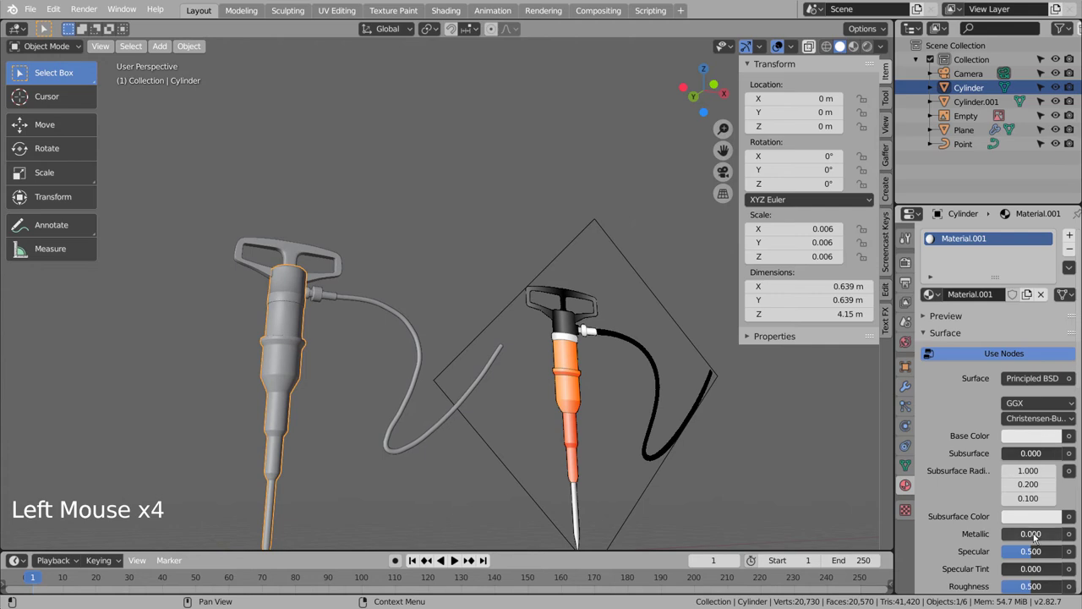
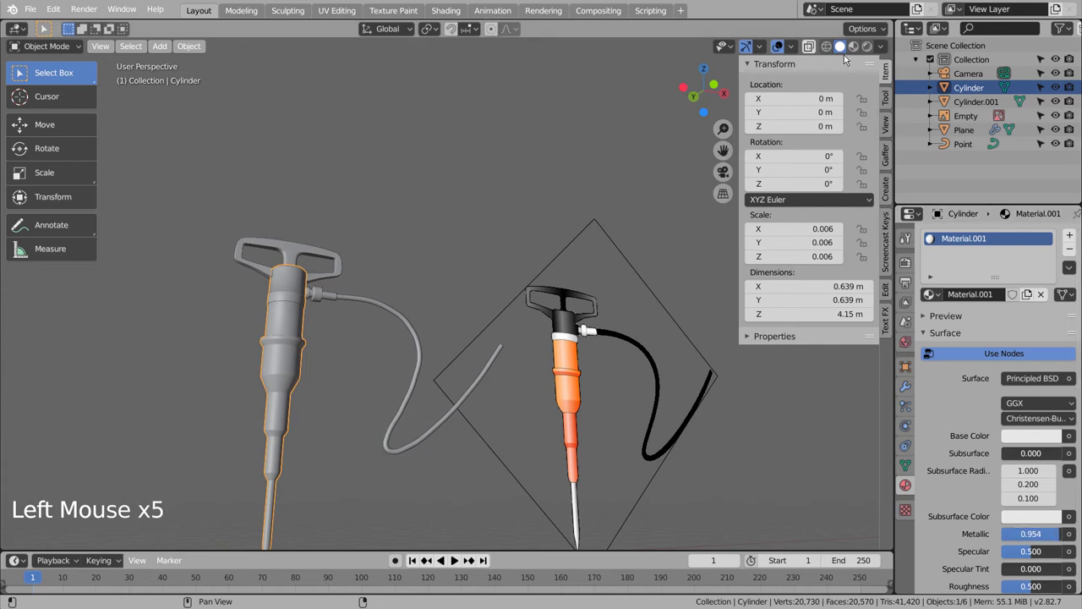
{"action": "left_click", "coordinate": [856, 52]}
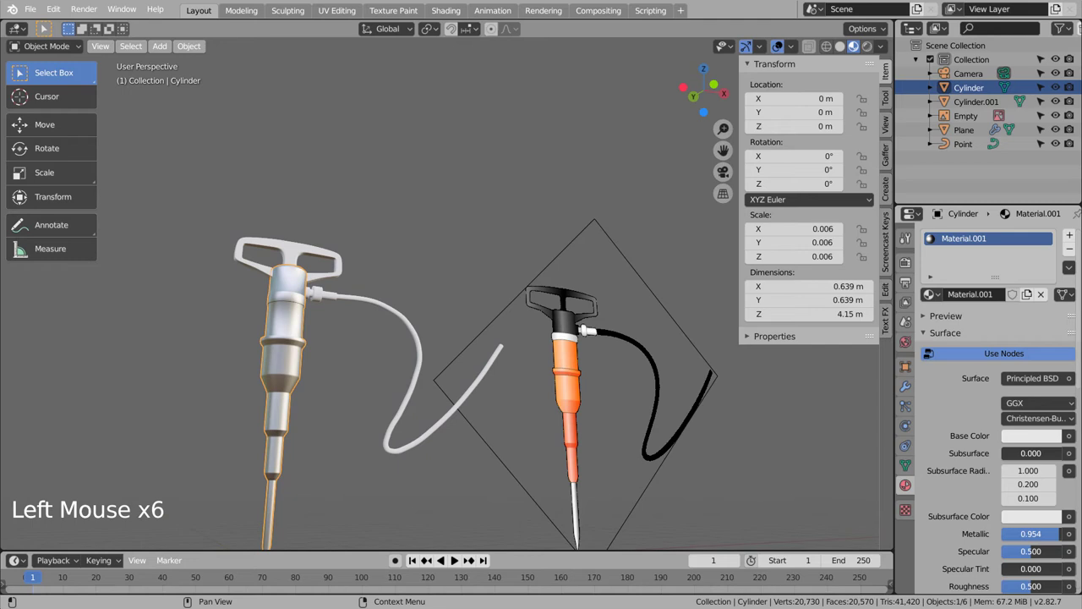
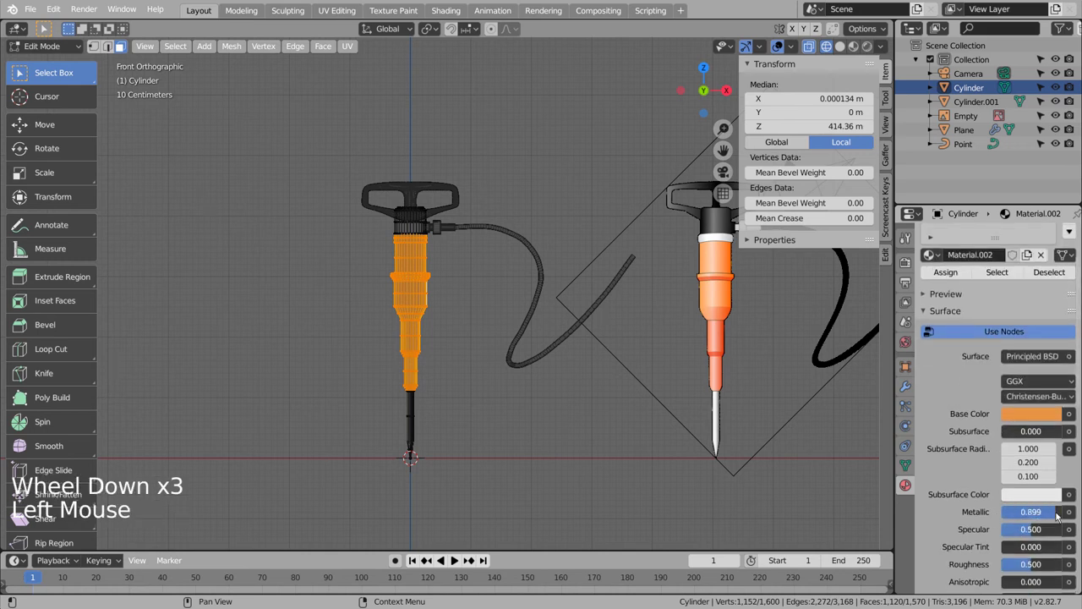
Set the orange Material.002 to Roughness 1.0 and Specular 0.0 in Material Preview.
{"action": "left_click", "coordinate": [952, 277]}
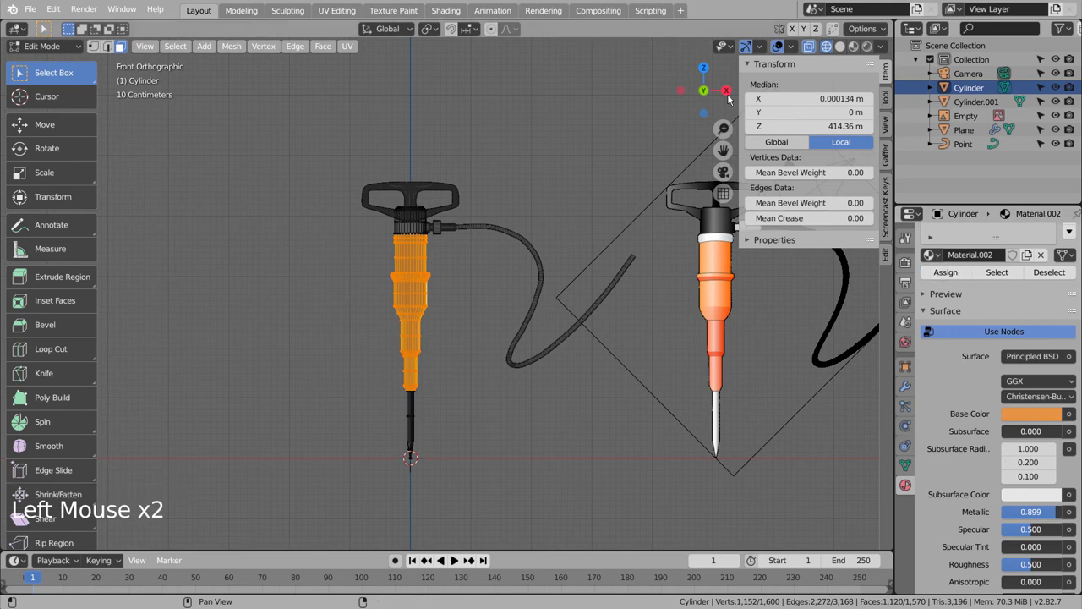
{"action": "key", "text": "Tab"}
{"action": "left_click", "coordinate": [852, 51]}
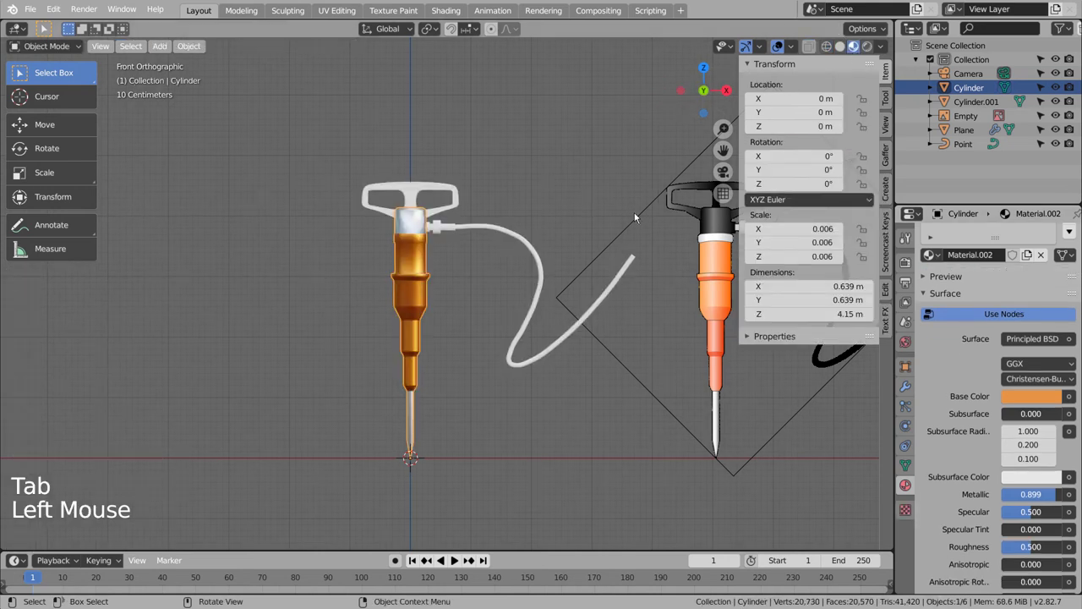
{"action": "left_click", "coordinate": [418, 279]}
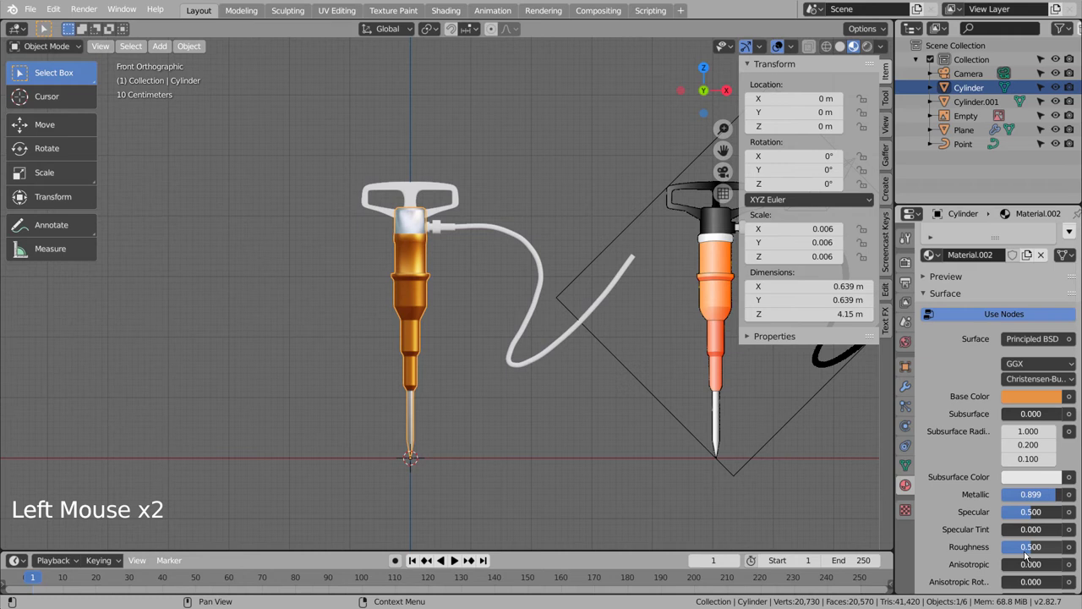
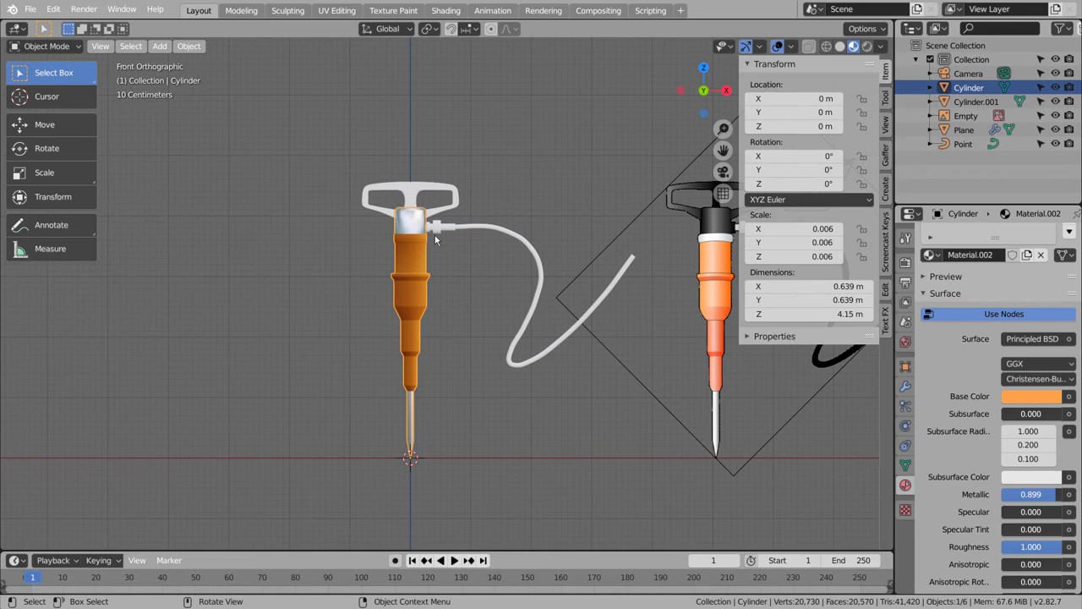
In Edit Mode select the top face band of the body and assign the white Material.001 to it.
{"action": "left_click", "coordinate": [424, 229]}
{"action": "scroll", "scroll_direction": "up", "scroll_amount": 3}
{"action": "key", "text": "Tab"}
{"action": "scroll", "scroll_direction": "up", "scroll_amount": 3}
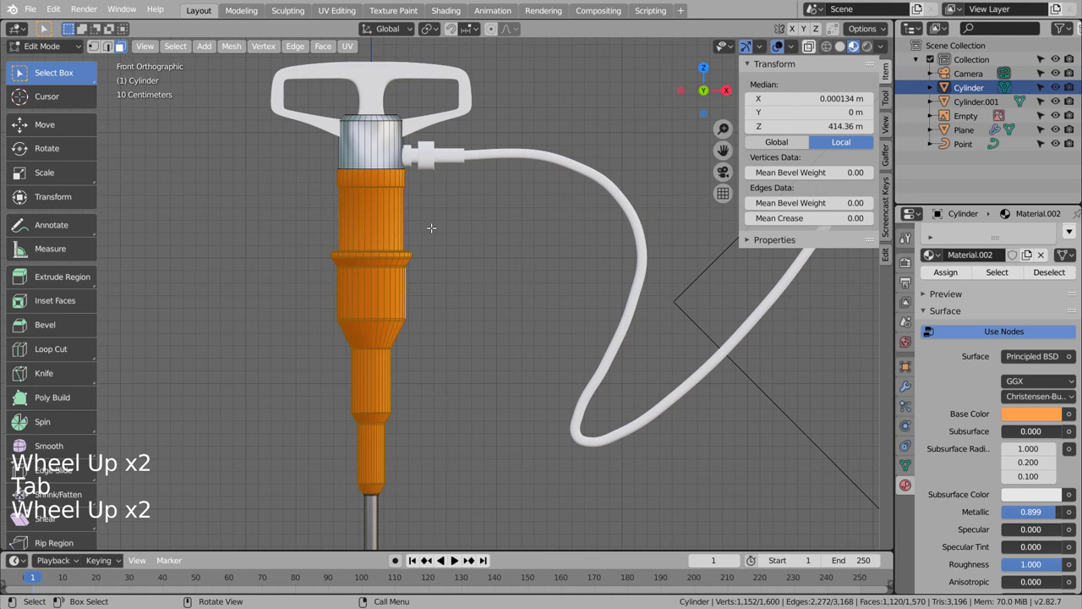
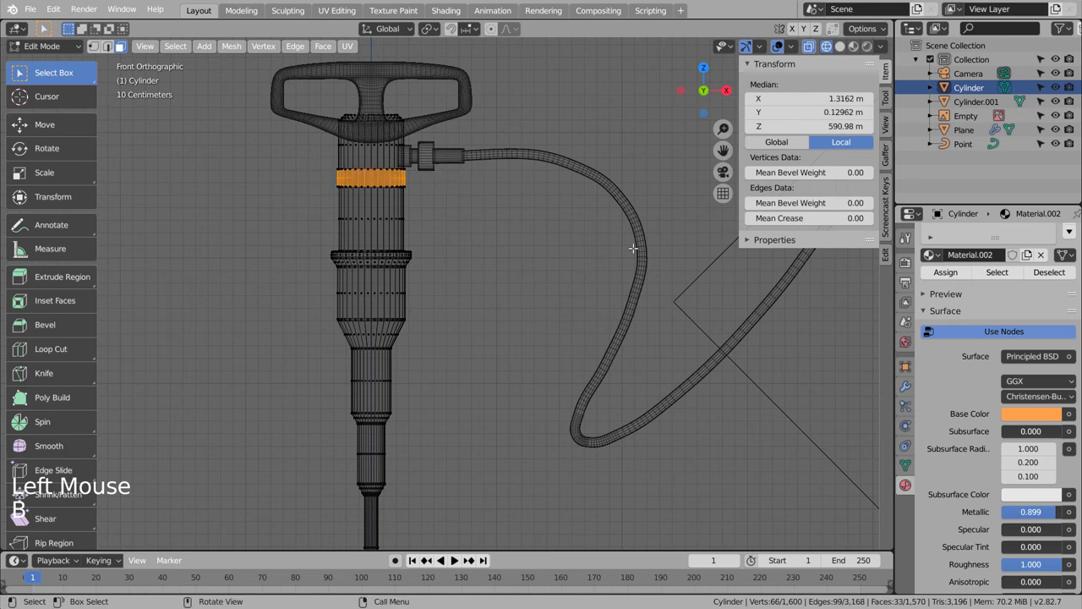
{"action": "key", "text": "b"}
{"action": "scroll", "scroll_direction": "up", "scroll_amount": 3}
{"action": "scroll", "scroll_direction": "up", "scroll_amount": 3}
{"action": "left_click", "coordinate": [993, 244]}
{"action": "left_click", "coordinate": [960, 340]}
{"action": "key", "text": "Tab"}
{"action": "key", "text": "shift+z"}
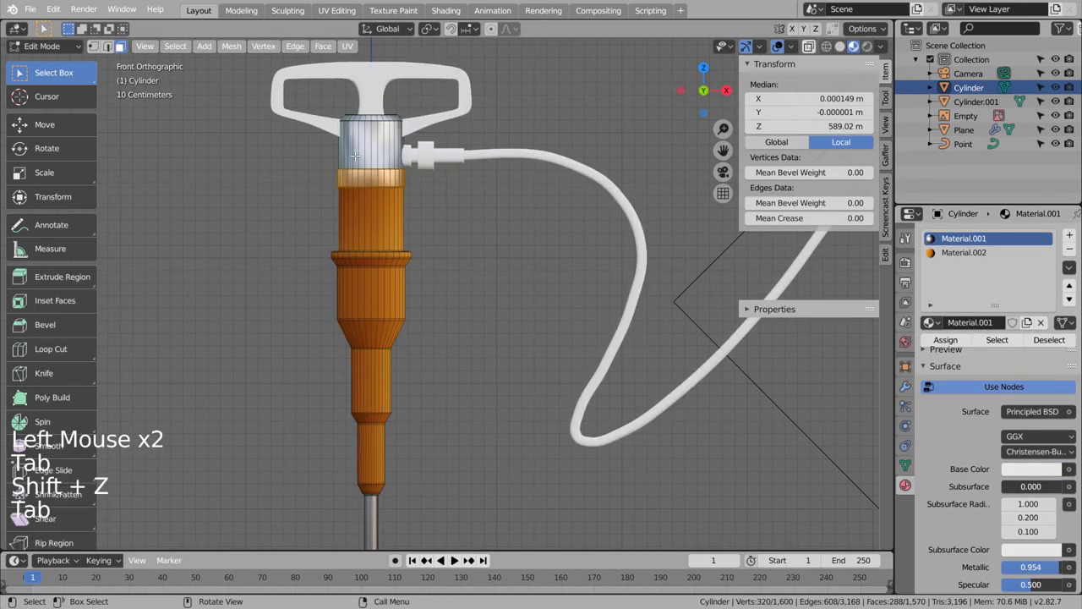
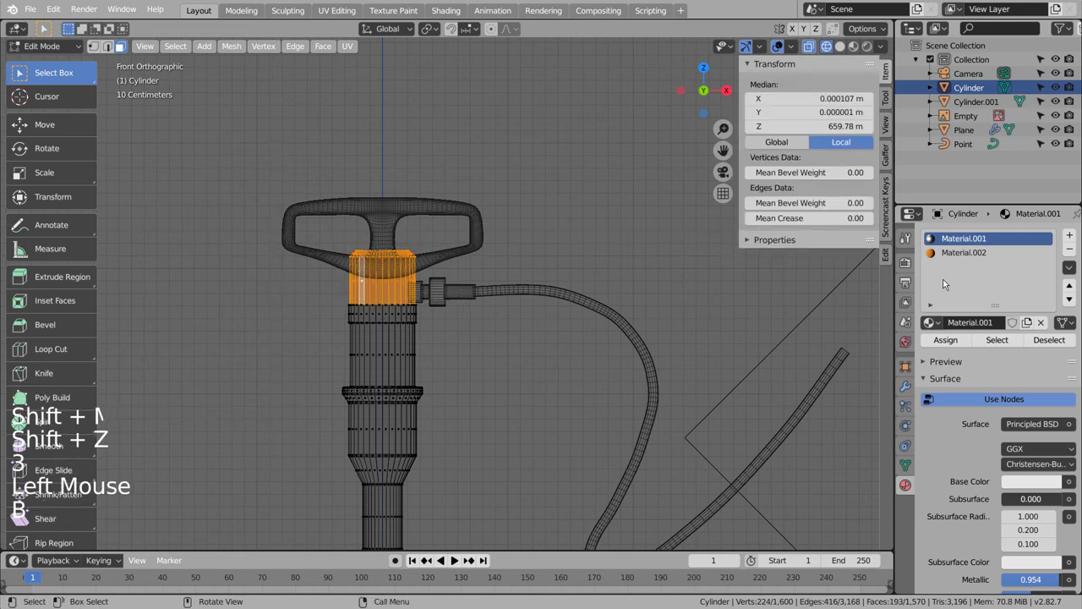
Add a new slot with dark grey Material.003 and assign it to the cap faces.
{"action": "left_click", "coordinate": [1071, 237]}
{"action": "left_click", "coordinate": [994, 336]}
{"action": "left_click", "coordinate": [1026, 328]}
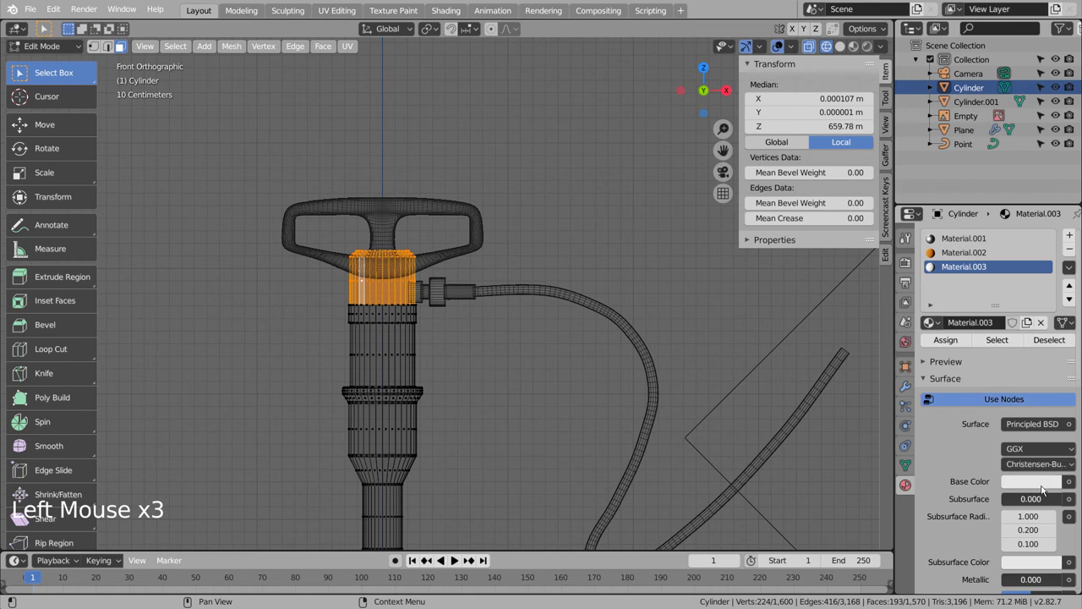
{"action": "left_click", "coordinate": [1040, 490]}
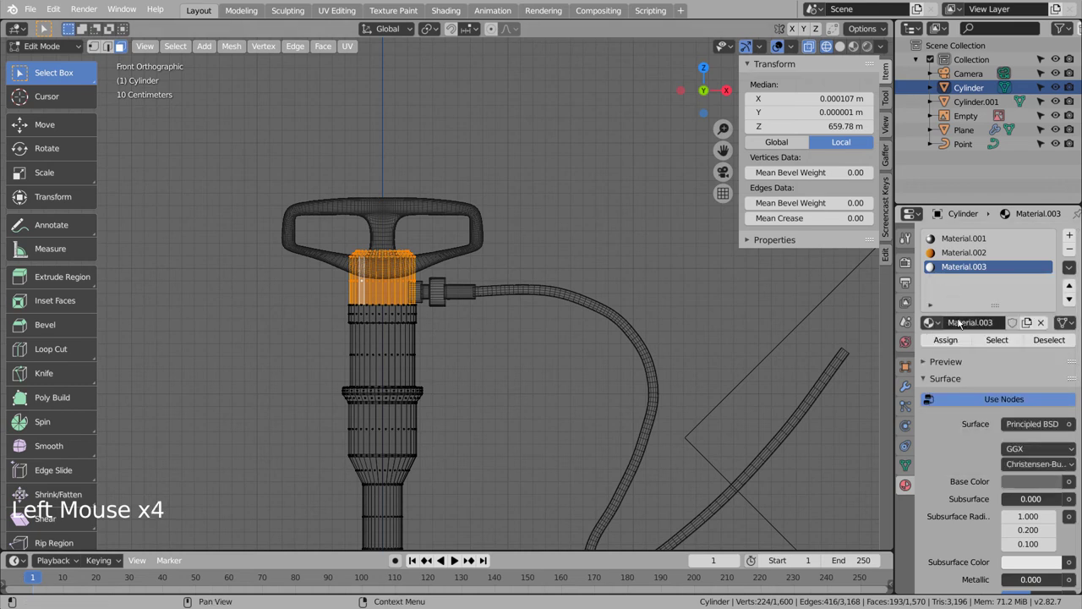
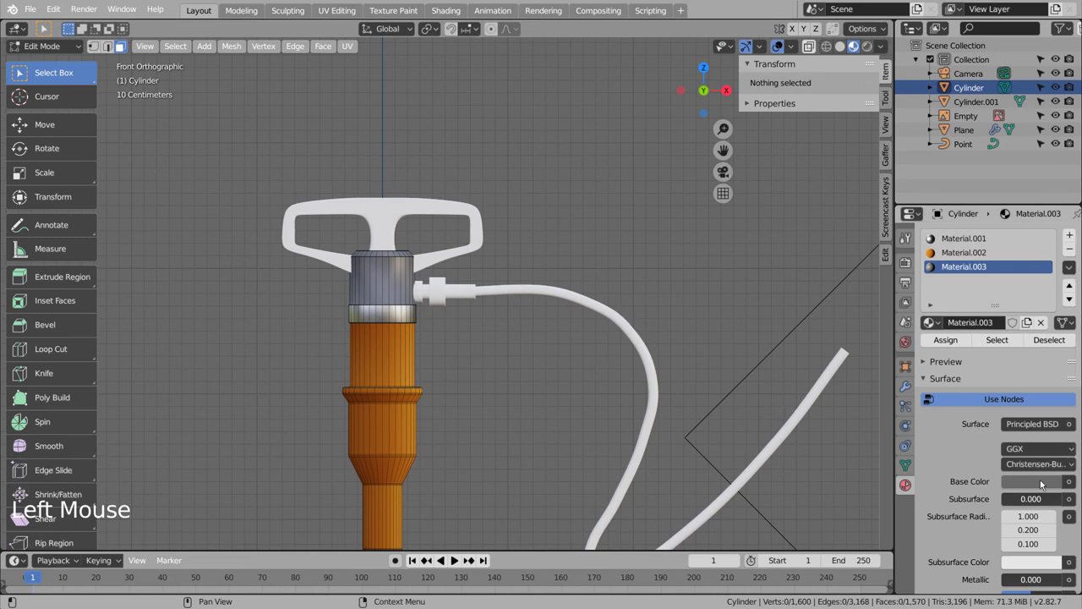
{"action": "left_click", "coordinate": [1041, 493]}
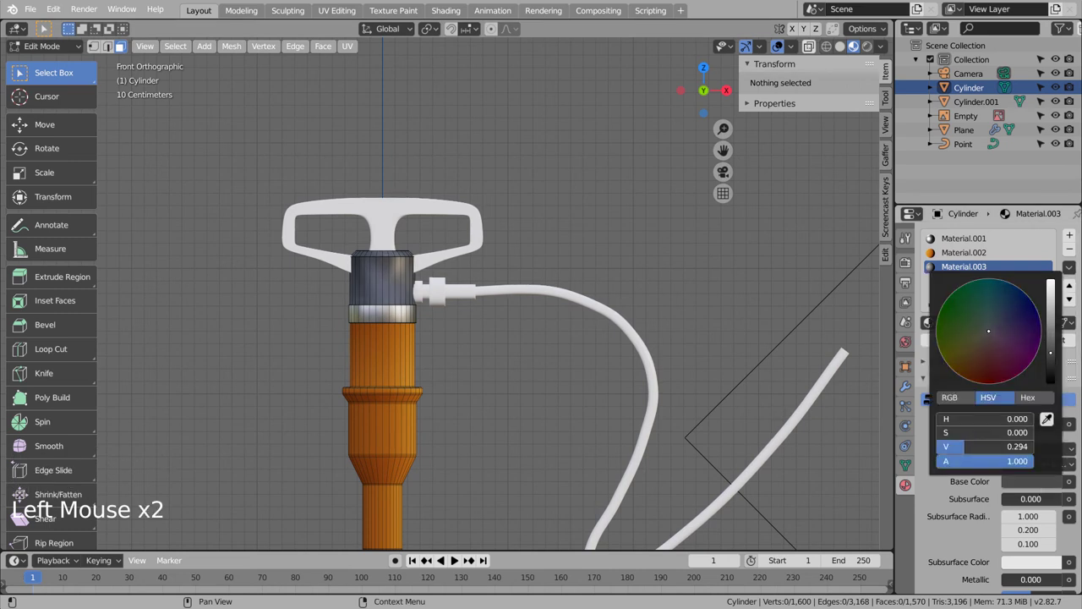
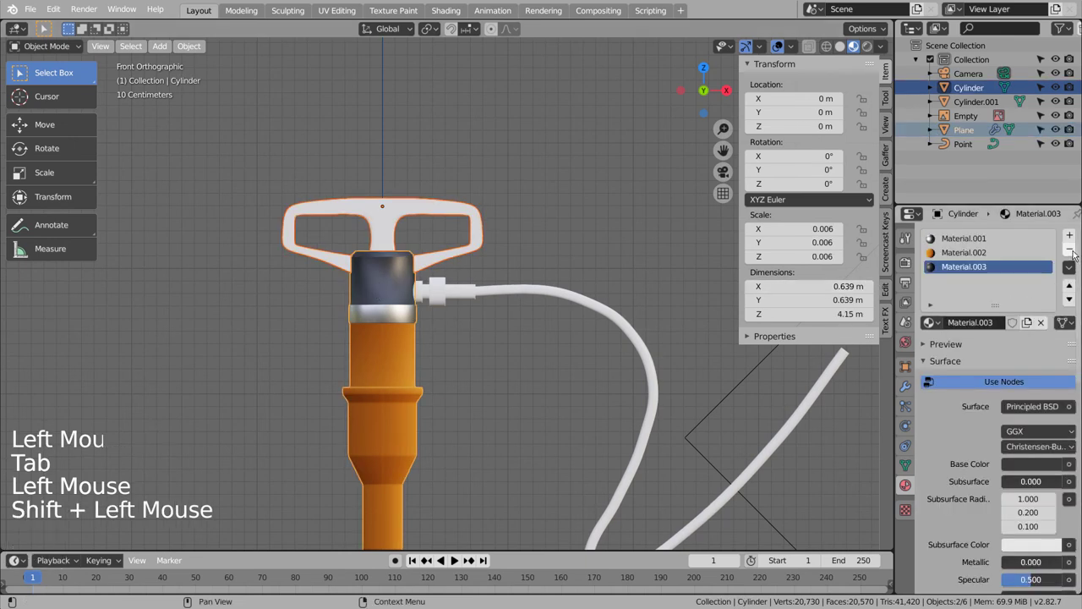
Select the T-handle Plane and link Material.003 to it.
{"action": "left_click", "coordinate": [1070, 272]}
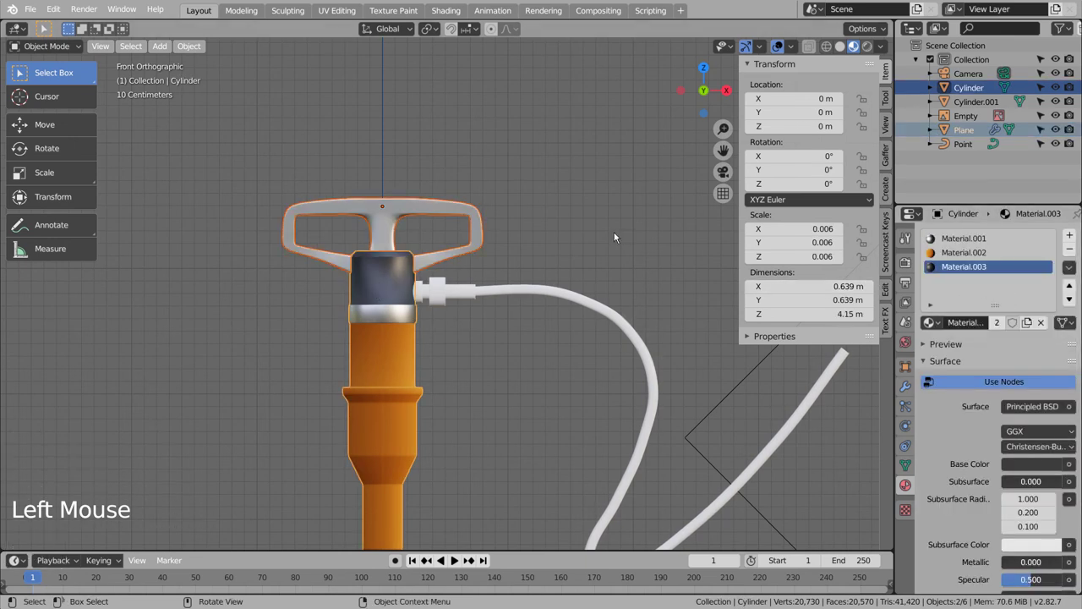
{"action": "left_click", "coordinate": [544, 234]}
{"action": "left_click", "coordinate": [465, 240]}
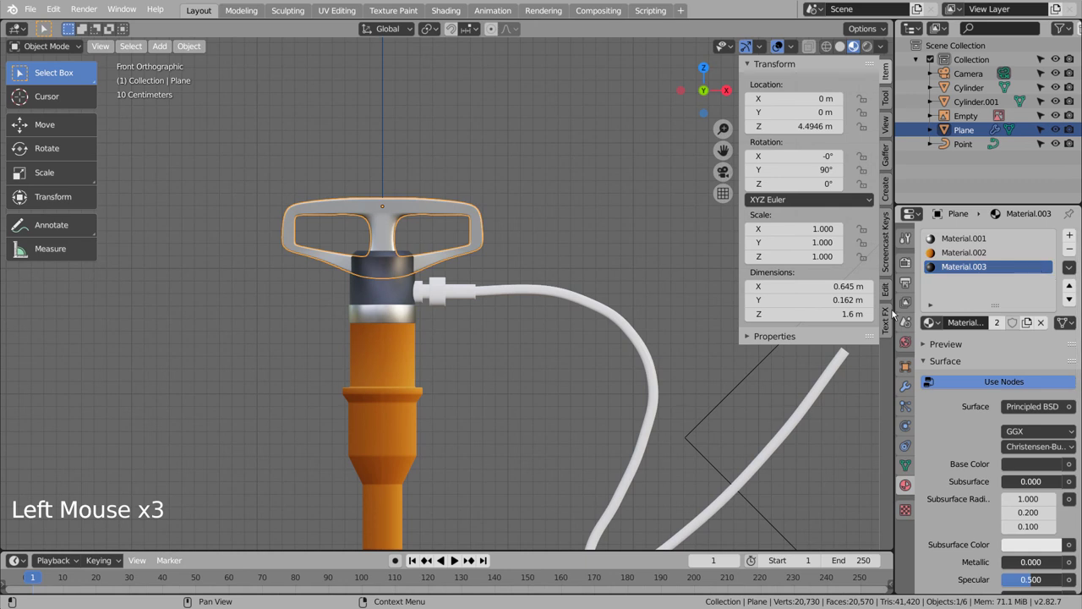
Assign Material.003 to all handle faces and set the Point curve cord to Material.003.
{"action": "key", "text": "Tab"}
{"action": "key", "text": "a"}
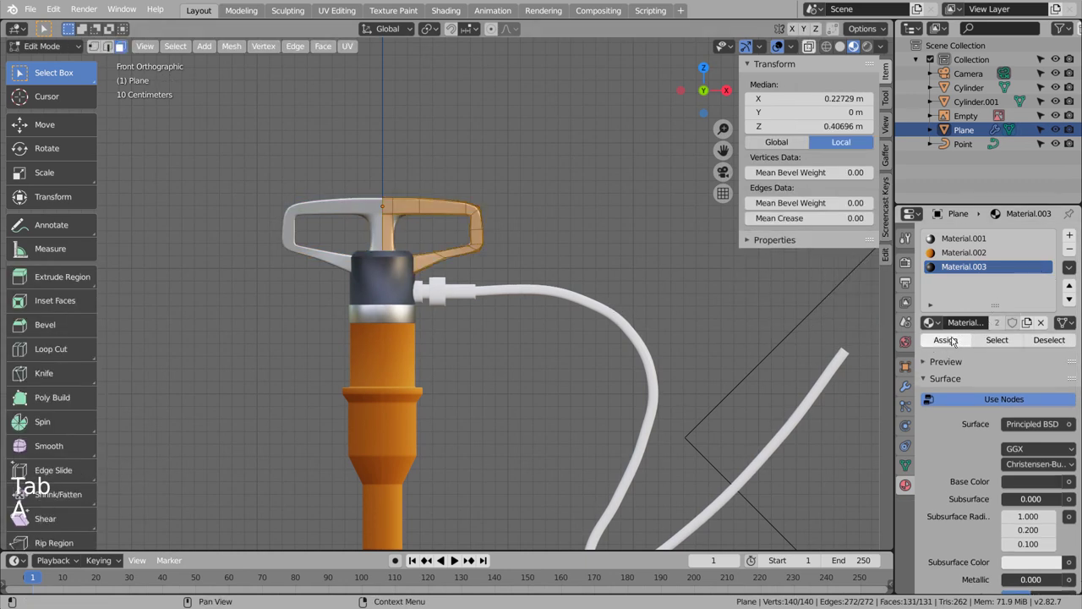
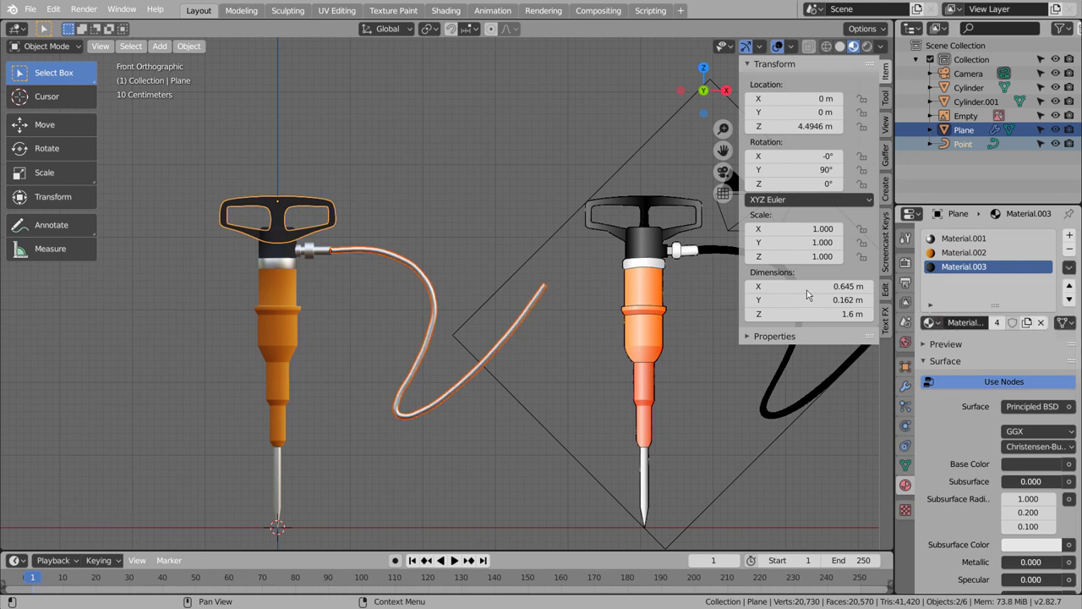
{"action": "left_click", "coordinate": [443, 287]}
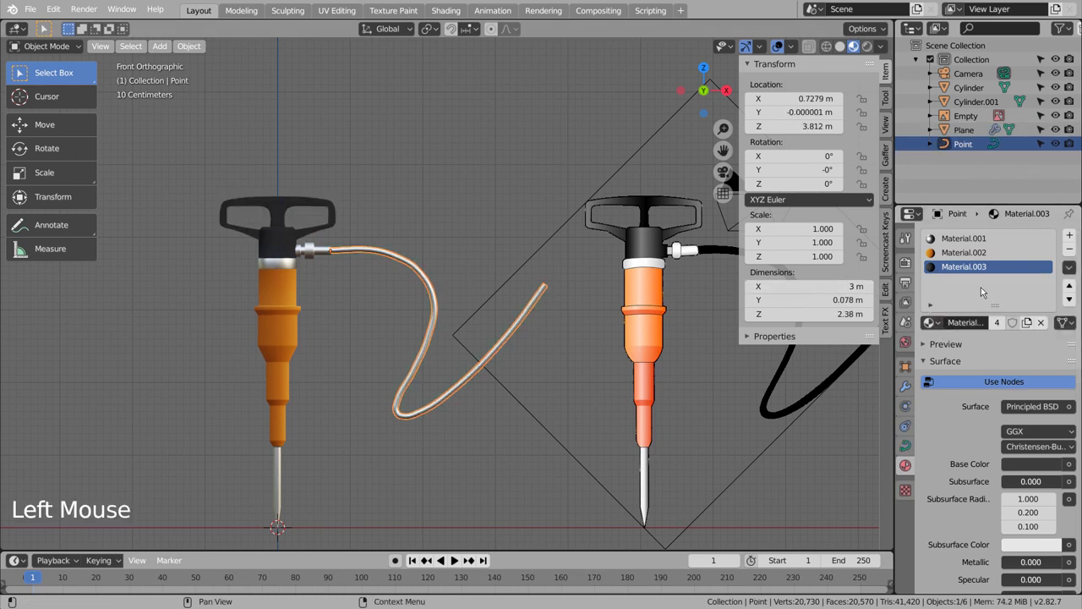
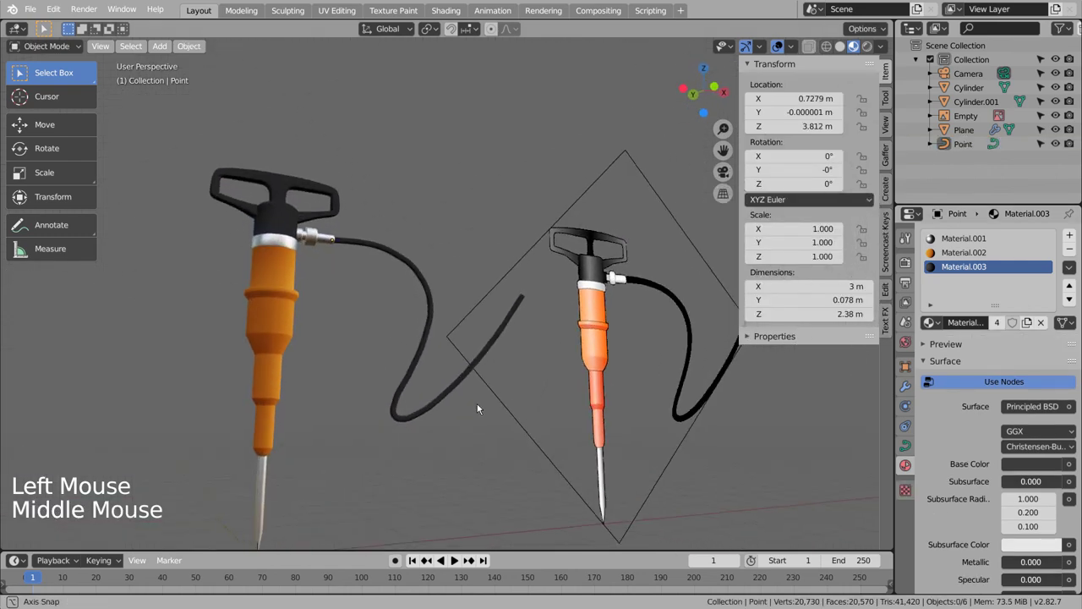
Orbit around the pump, align the camera to the view and enter camera view.
{"action": "middle_click", "coordinate": [506, 407]}
{"action": "middle_click", "coordinate": [569, 392]}
{"action": "middle_click", "coordinate": [565, 401]}
{"action": "middle_click", "coordinate": [561, 401]}
{"action": "key", "text": "ctrl+alt+KP_0"}
{"action": "key", "text": "shift+`"}
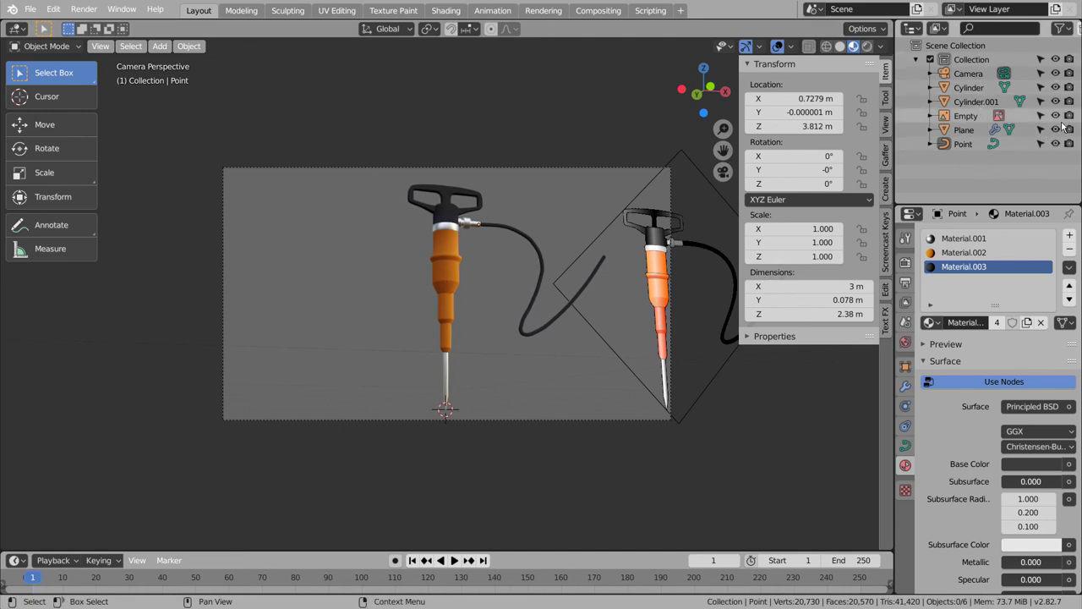
Hide the reference Empty in the Outliner and set the Render Engine to Cycles.
{"action": "double_click", "coordinate": [1061, 123]}
{"action": "left_click", "coordinate": [1043, 117]}
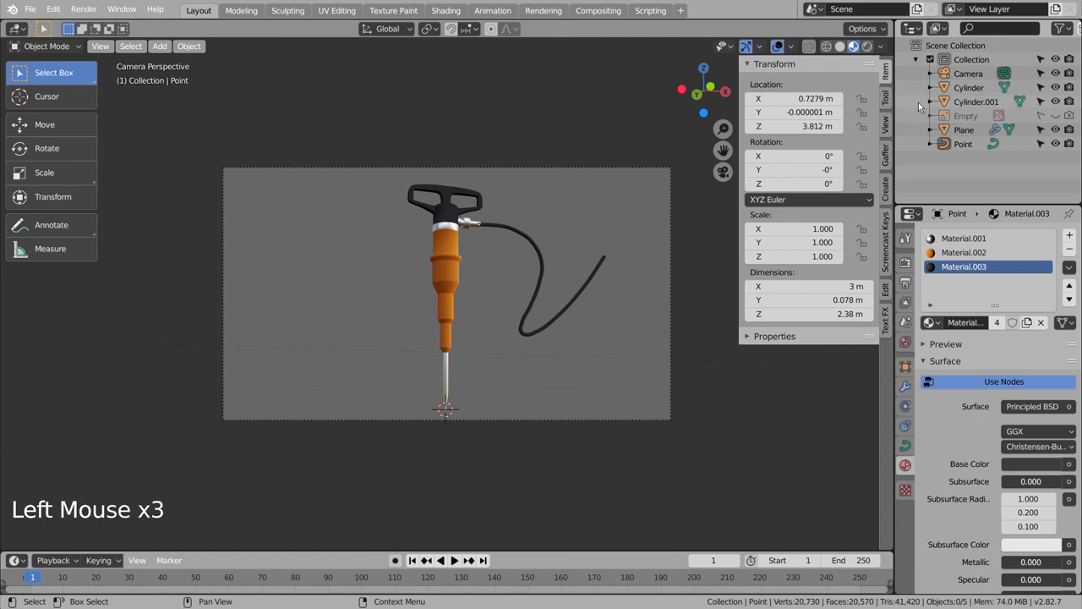
{"action": "left_click", "coordinate": [905, 267]}
{"action": "left_click", "coordinate": [1037, 239]}
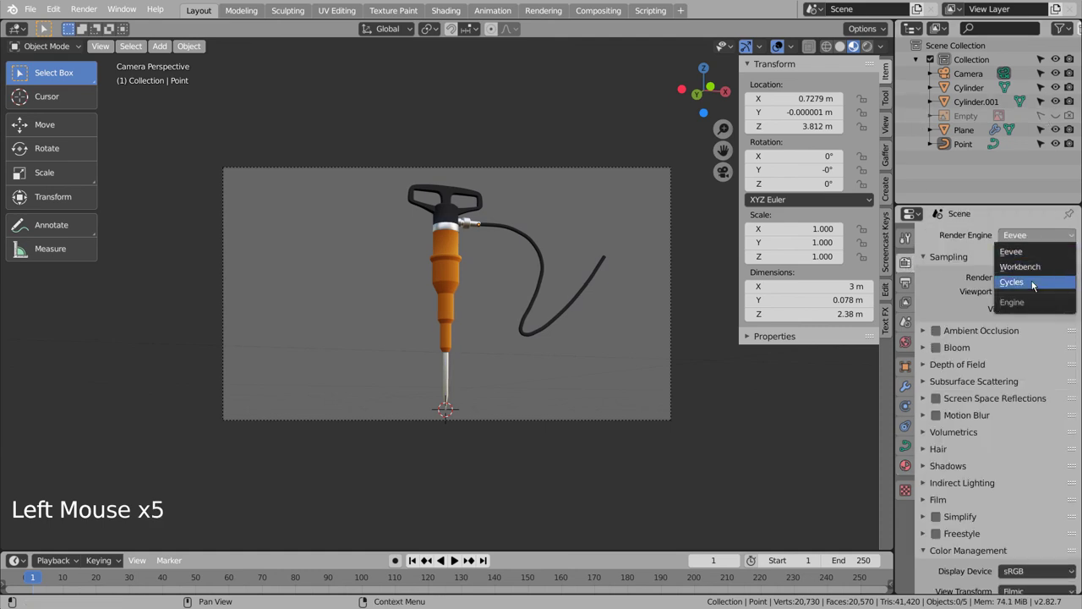
{"action": "left_click", "coordinate": [914, 237]}
Preview Rendered shading and render the finished pump on the grey background.
{"action": "left_click", "coordinate": [872, 46]}
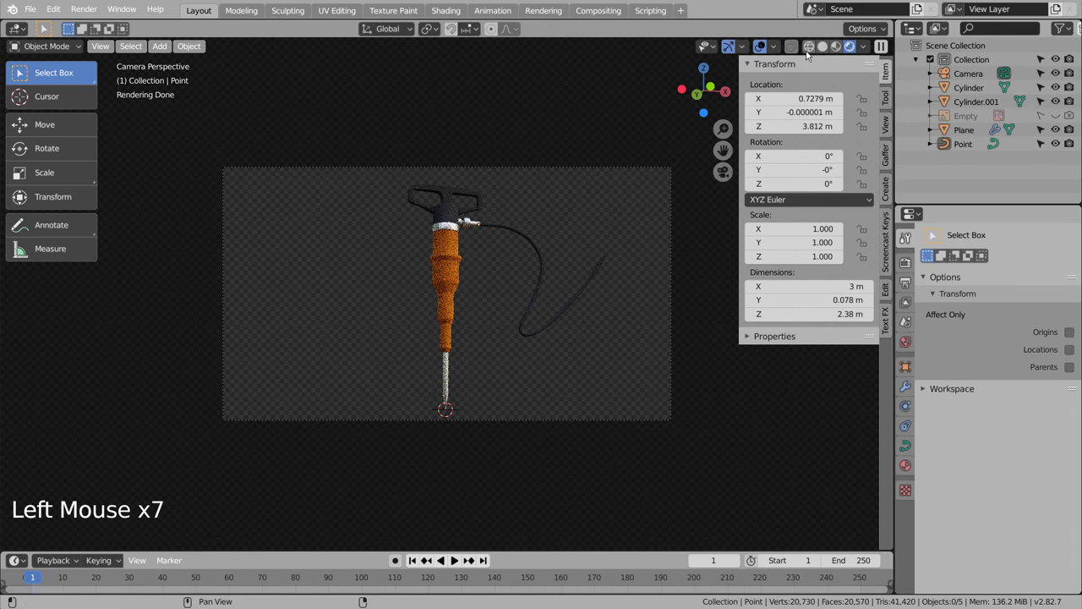
{"action": "left_click", "coordinate": [811, 53]}
{"action": "key", "text": "ctrl+s"}
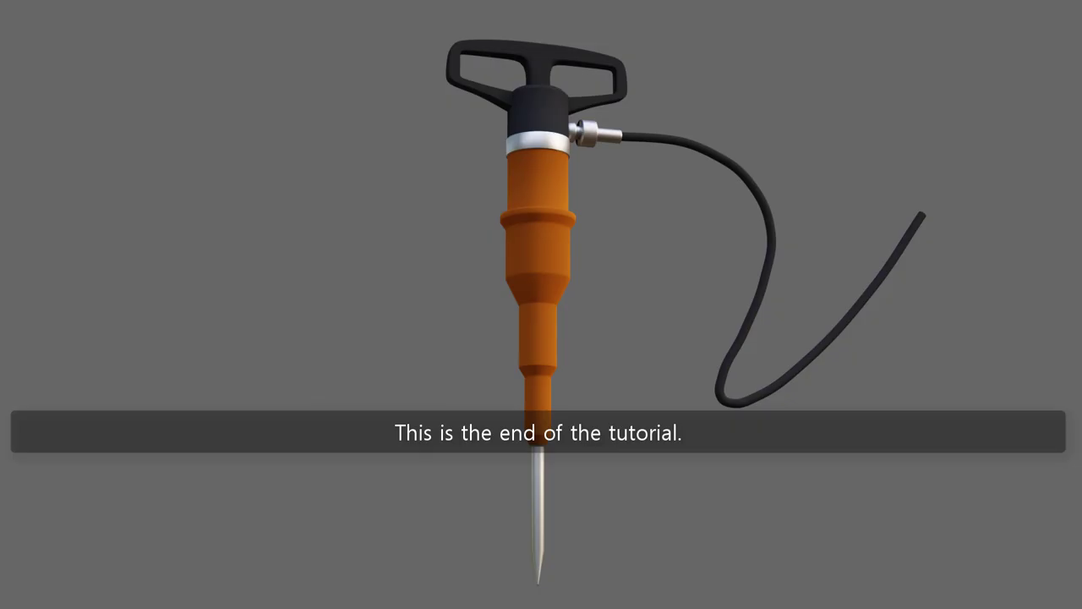